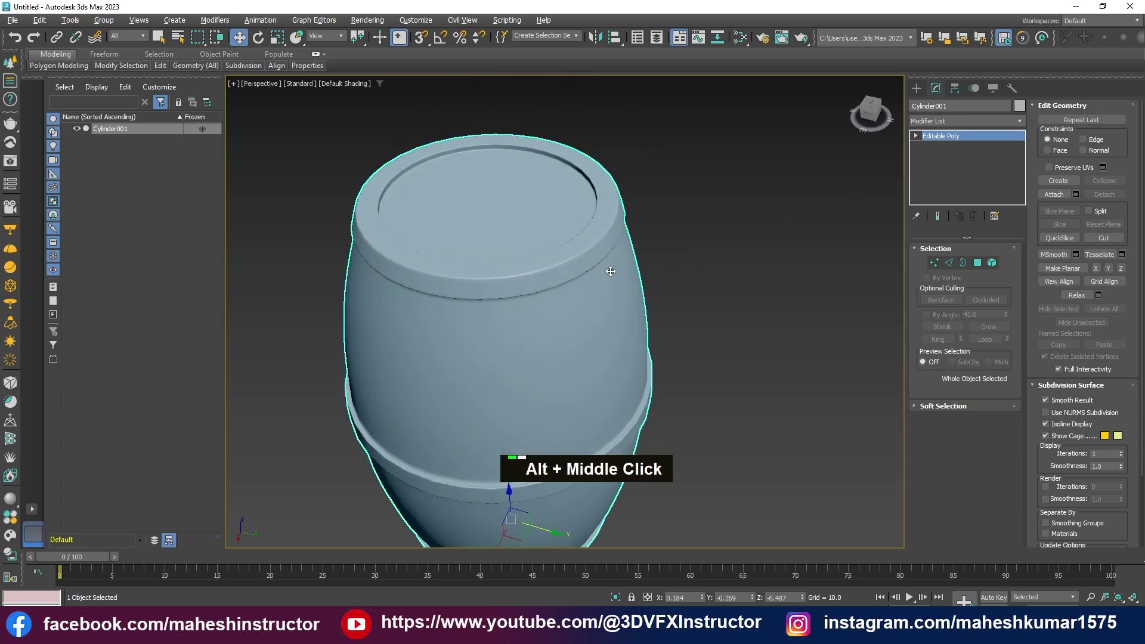
Zoom in on the barrel before browsing the Modifier List
scroll("up", 3)
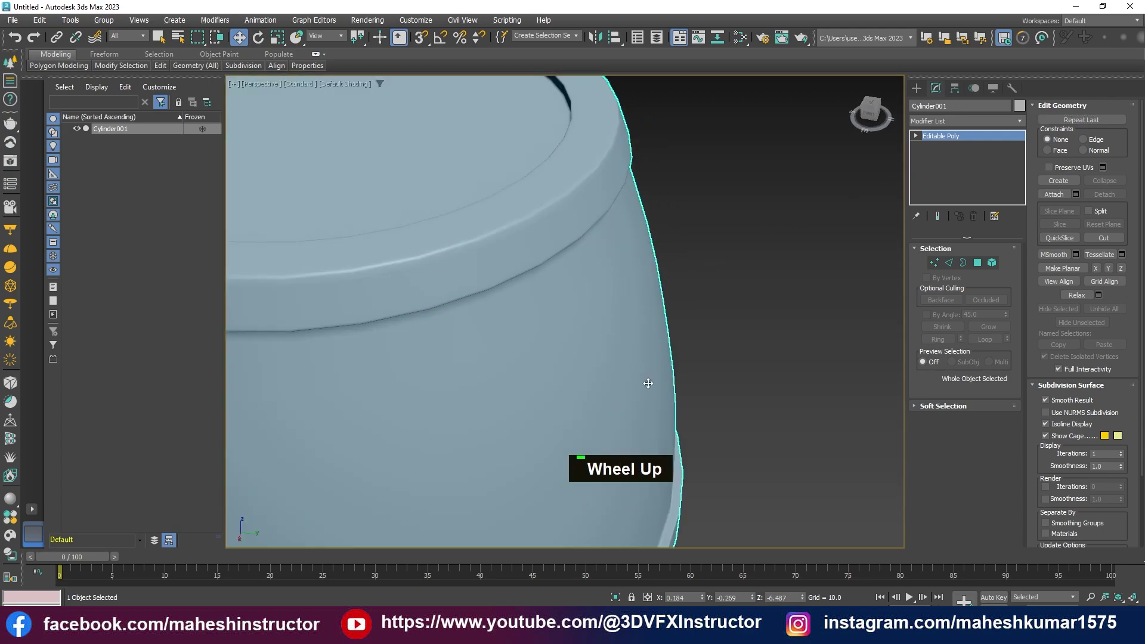
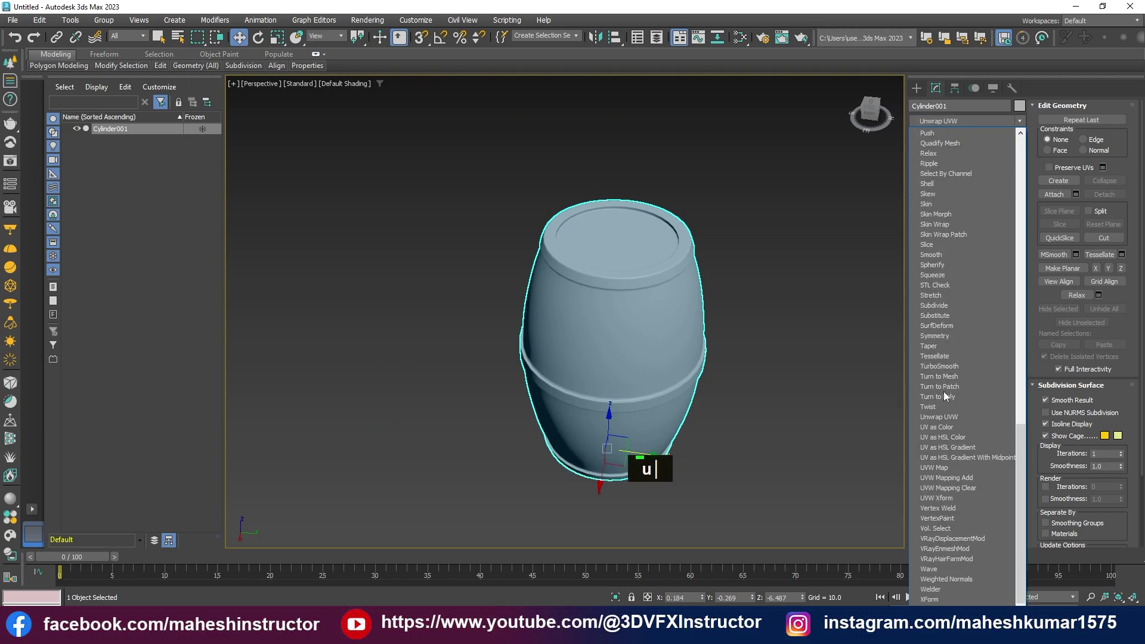
Add an Unwrap UVW modifier to the barrel, found by searching 'u' in the modifier list
type("u |")
type("u ||")
middle_click(777, 379)
middle_click(755, 336)
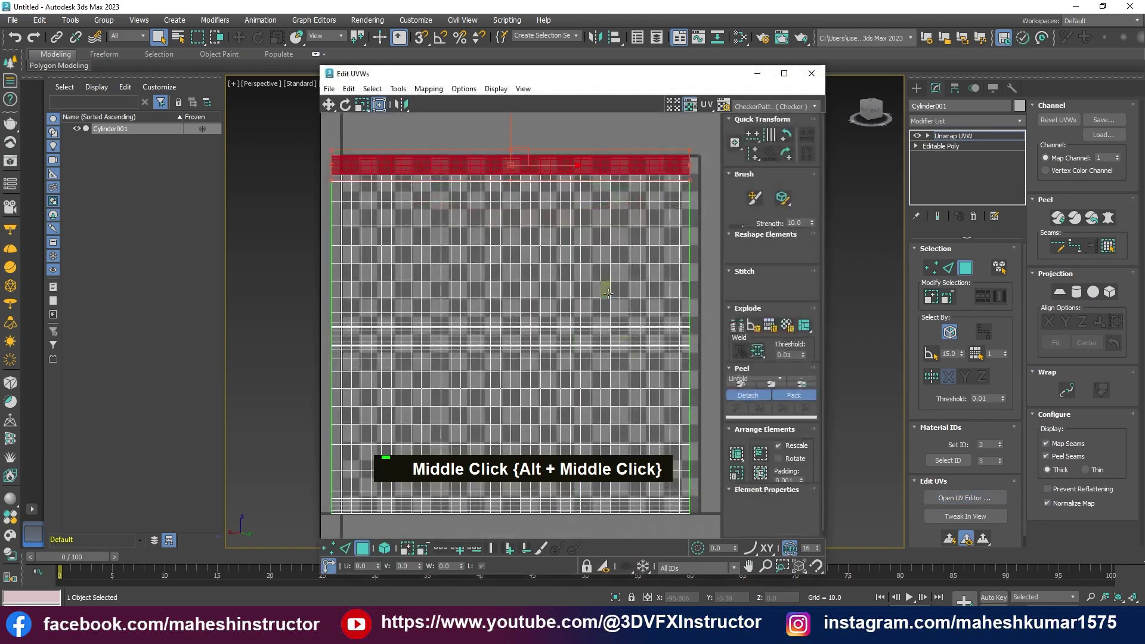
scroll("down", 3)
middle_click(614, 282)
scroll("up", 3)
middle_click(570, 226)
scroll("down", 3)
middle_click(661, 404)
Frame the barrel's top rim band and show edged faces over the shaded model (F4)
scroll("down", 3)
middle_click(682, 434)
scroll("up", 3)
middle_click(648, 382)
scroll("down", 3)
middle_click(690, 466)
middle_click(681, 315)
scroll("up", 3)
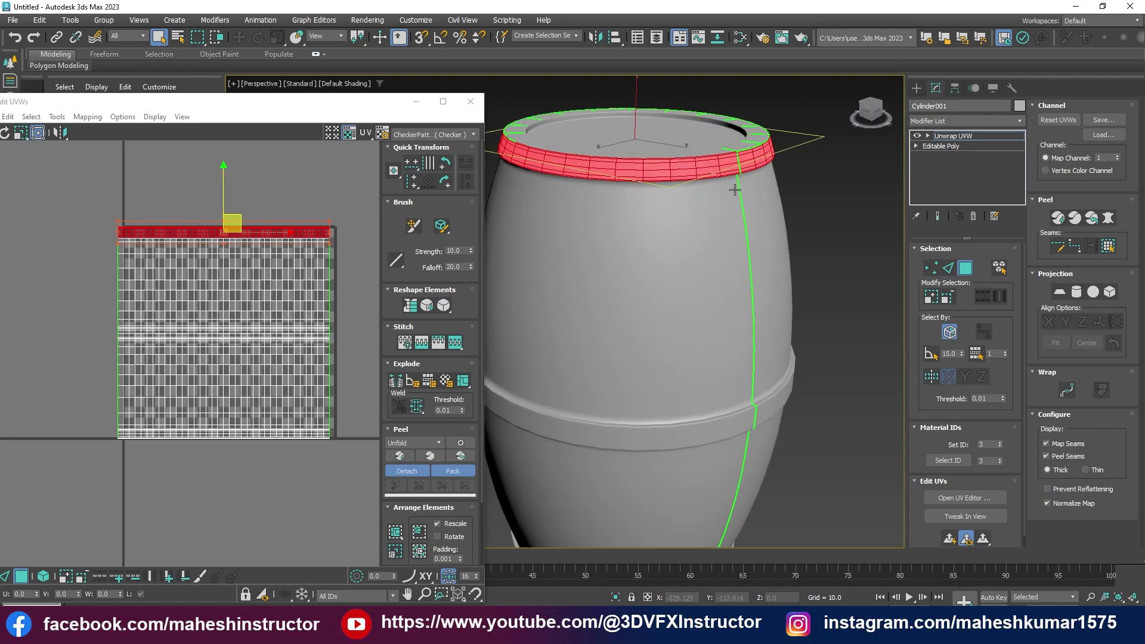
middle_click(715, 223)
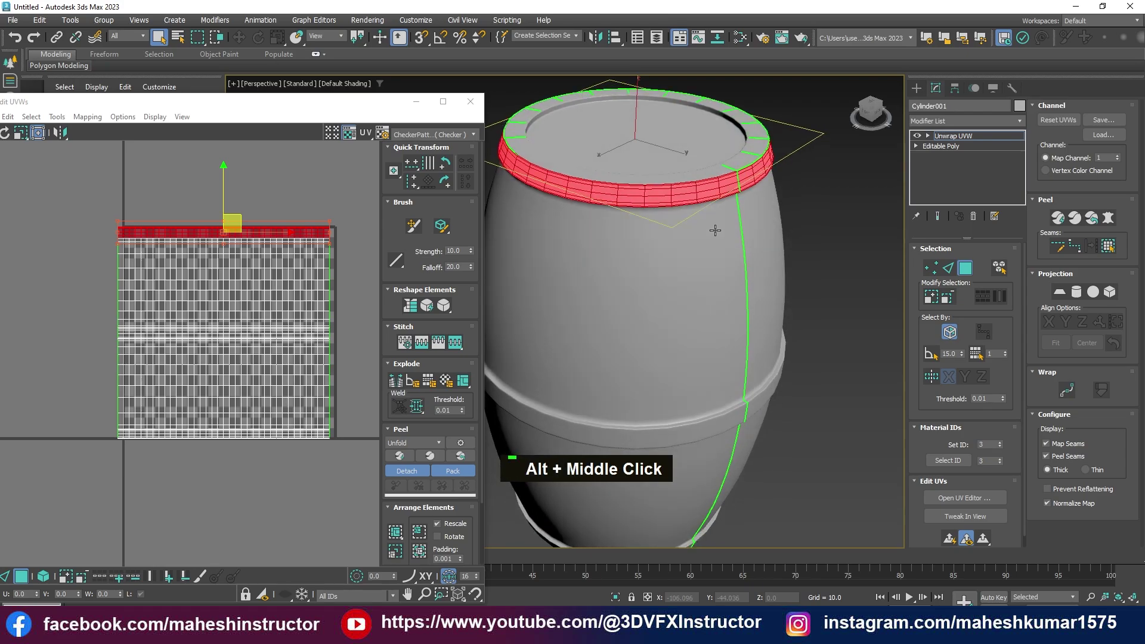
key("F4")
middle_click(705, 242)
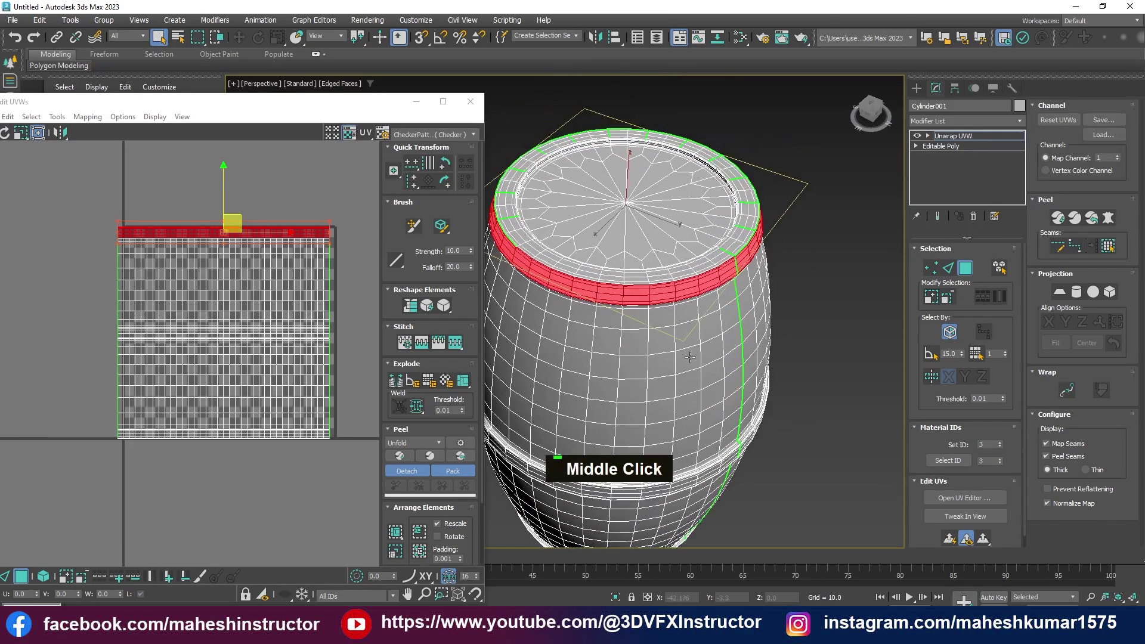
Select polygons along the barrel's top rim in the Perspective view
scroll("up", 3)
middle_click(590, 226)
scroll("up", 3)
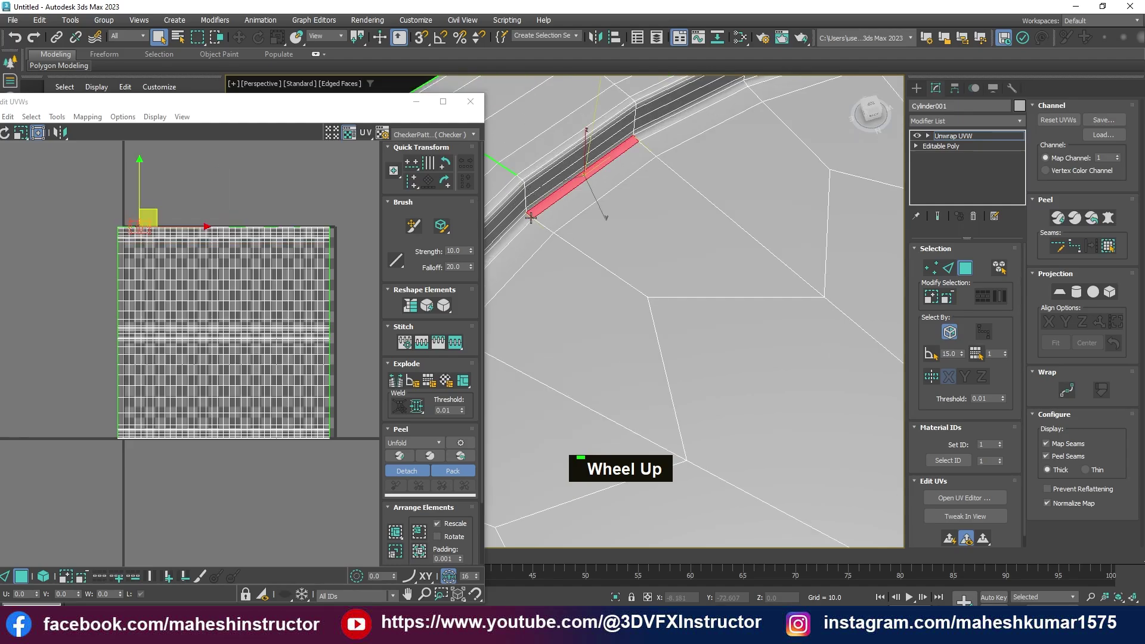
left_click(523, 220)
double_click(523, 220)
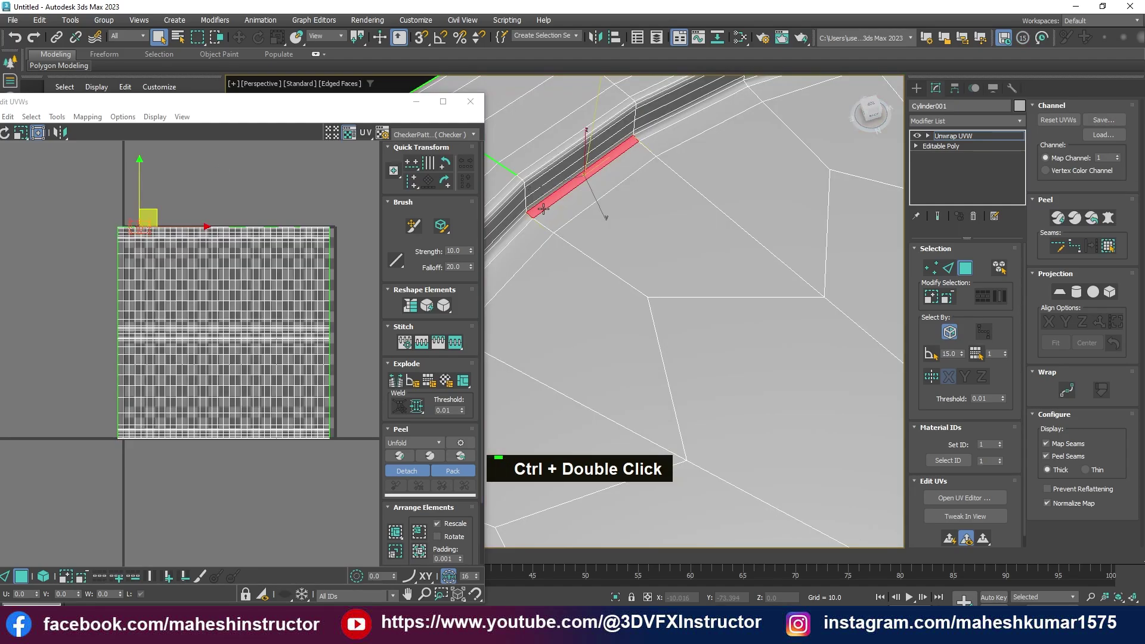
left_click(523, 228)
scroll("down", 3)
middle_click(571, 253)
scroll("down", 3)
scroll("up", 3)
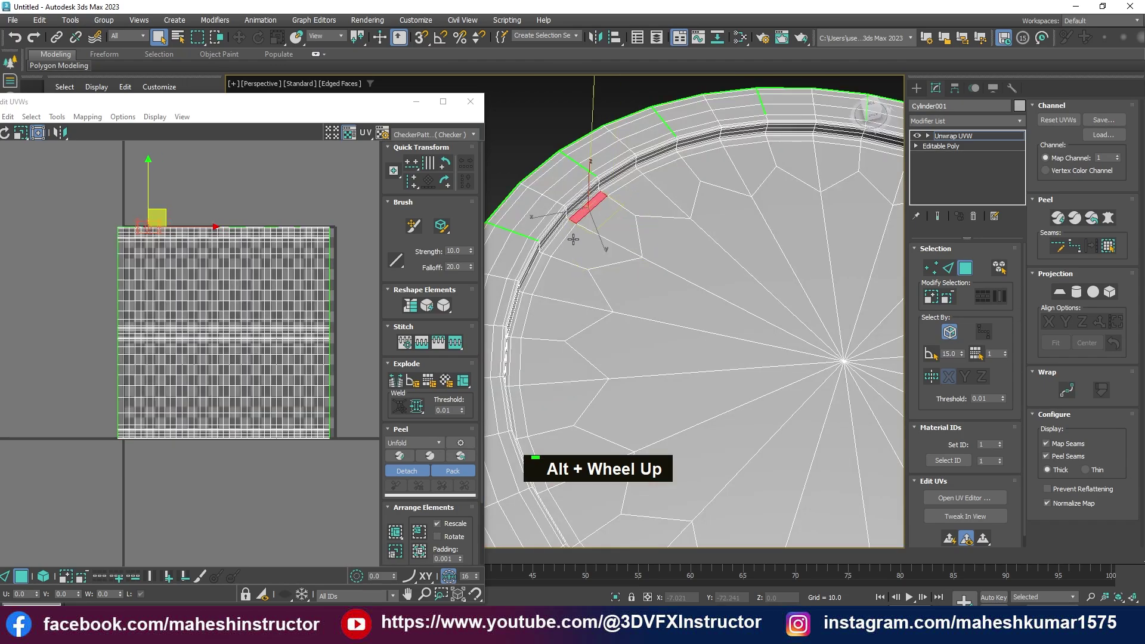
left_click(546, 261)
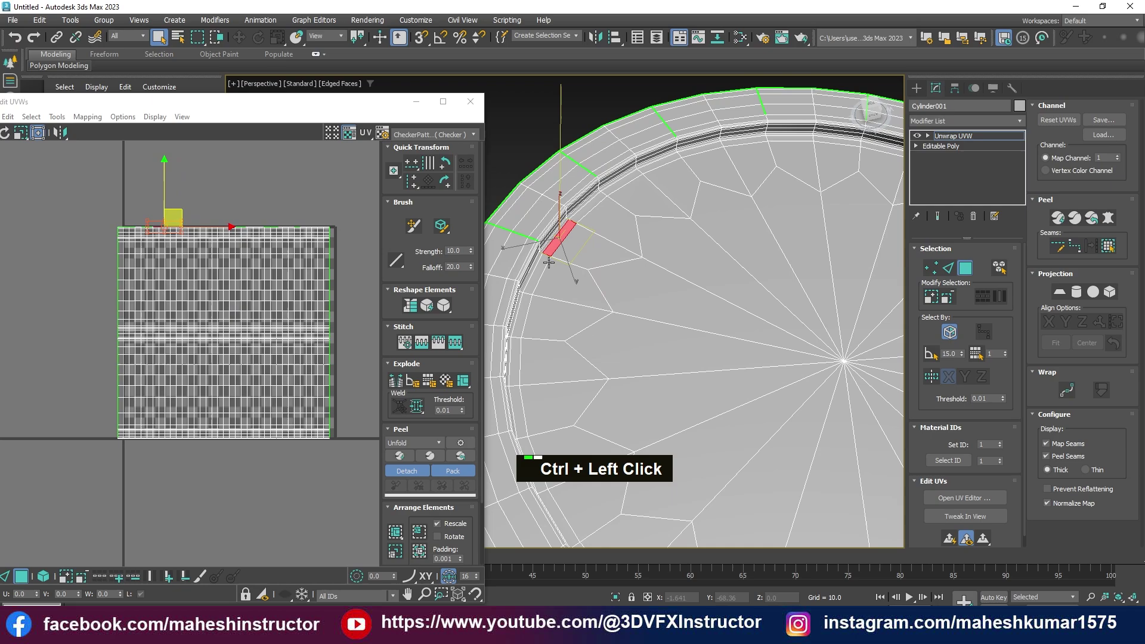
scroll("down", 3)
In Front wireframe view region-select the top lid polygons, then return to Perspective
key("alt+w")
key("alt+w")
scroll("up", 3)
middle_click(622, 191)
scroll("down", 3)
middle_click(690, 180)
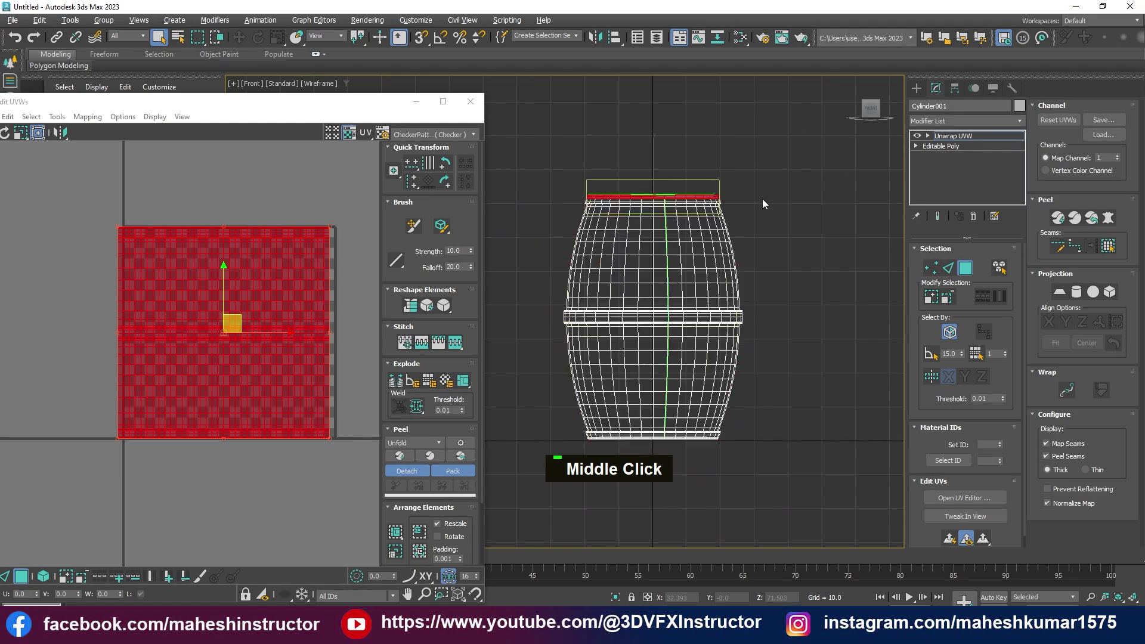
scroll("up", 3)
left_click(513, 256)
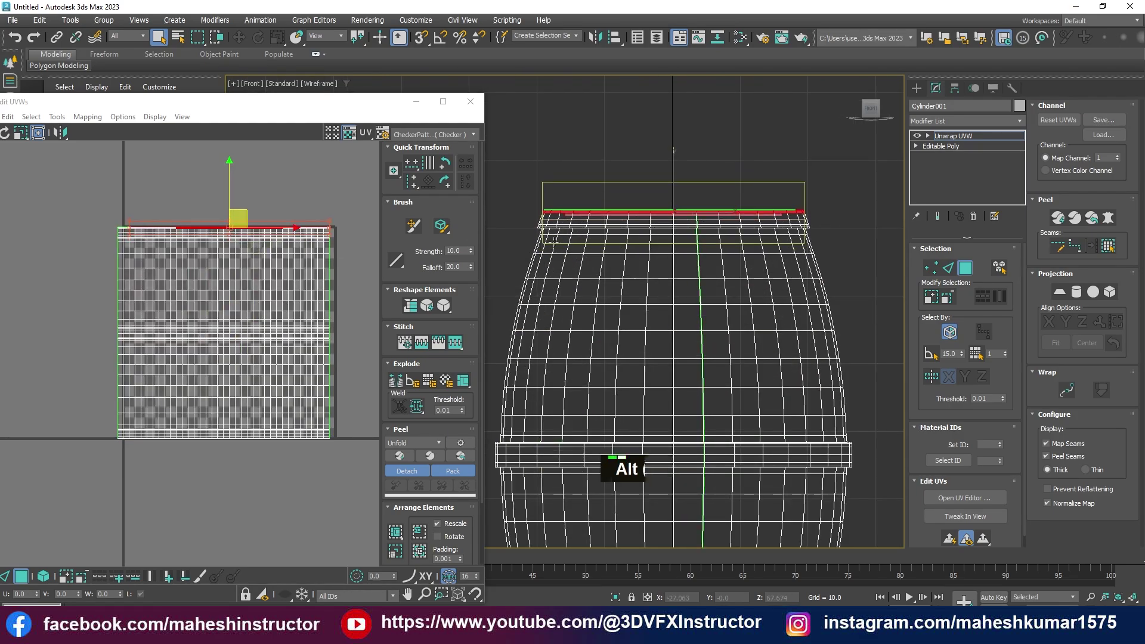
key("alt+w")
middle_click(634, 373)
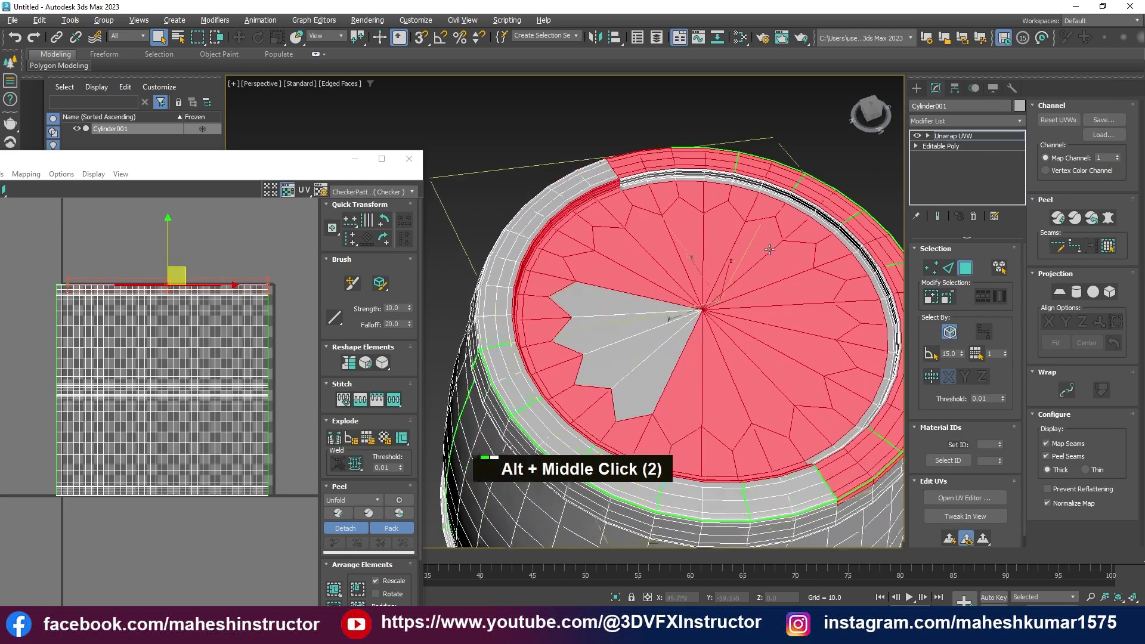
Apply Cylindrical projection to all barrel polygons and enlarge the Edit UVWs window
scroll("down", 3)
middle_click(783, 320)
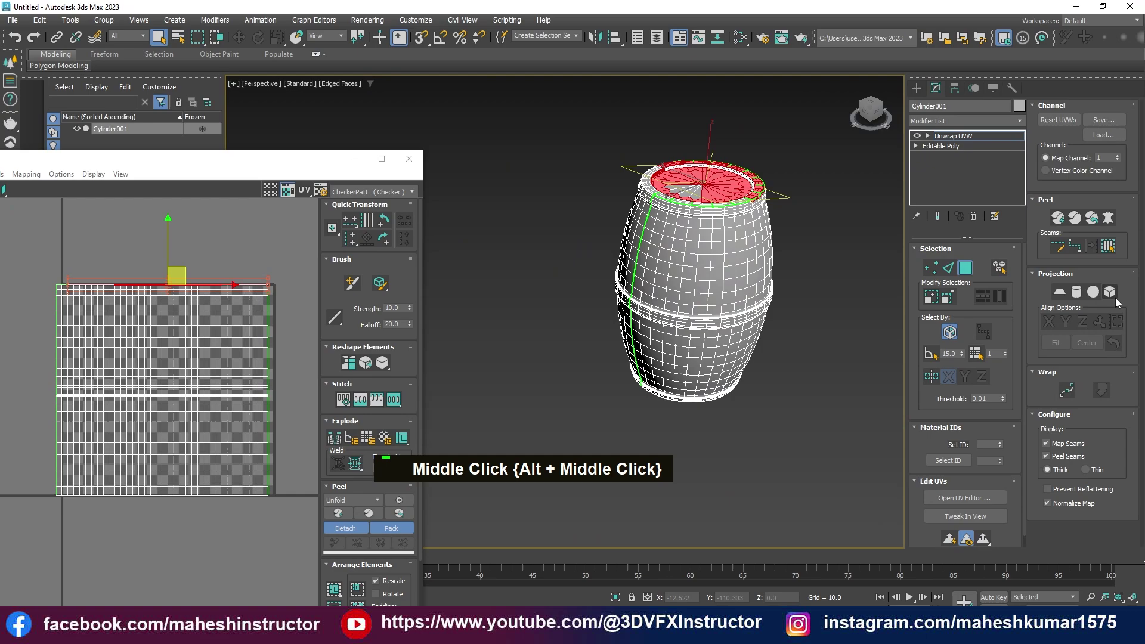
middle_click(850, 294)
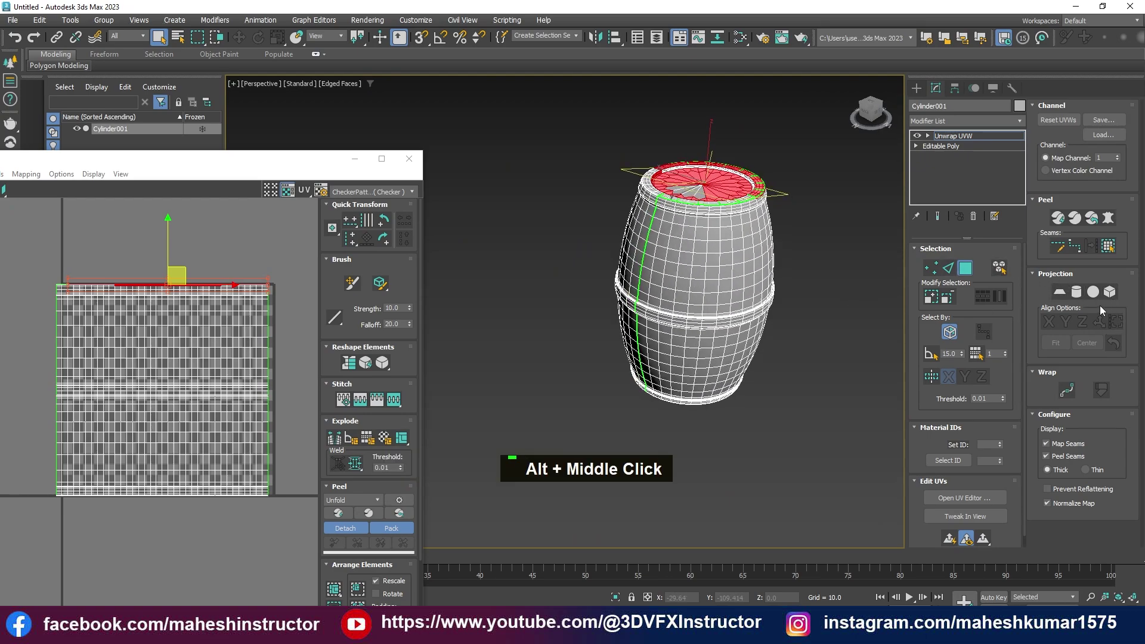
middle_click(840, 297)
scroll("down", 3)
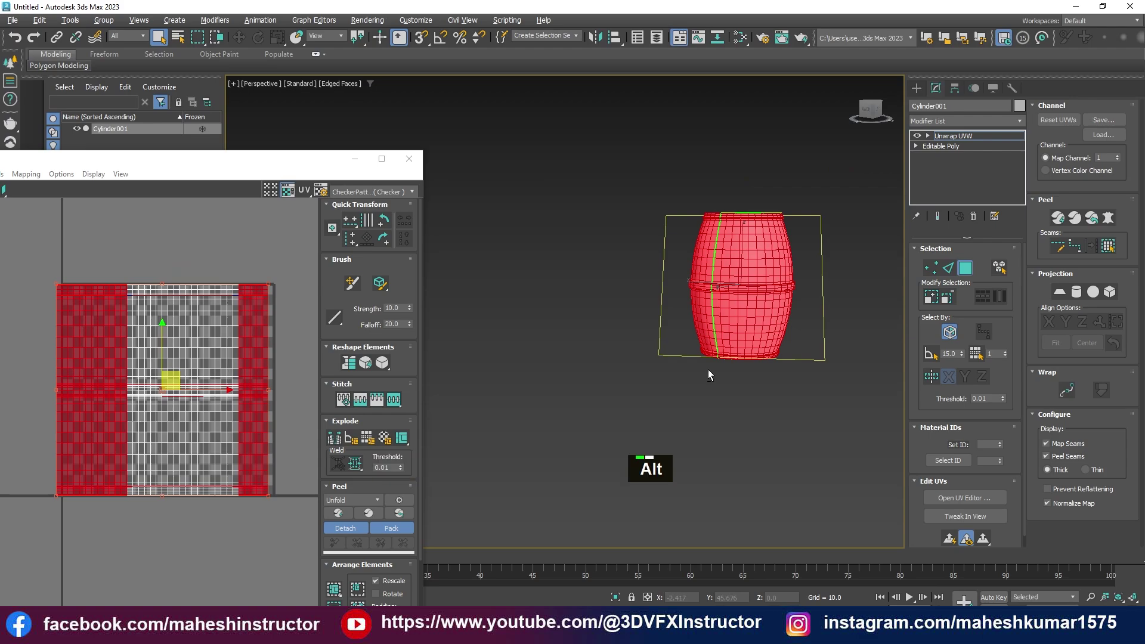
middle_click(723, 396)
scroll("down", 3)
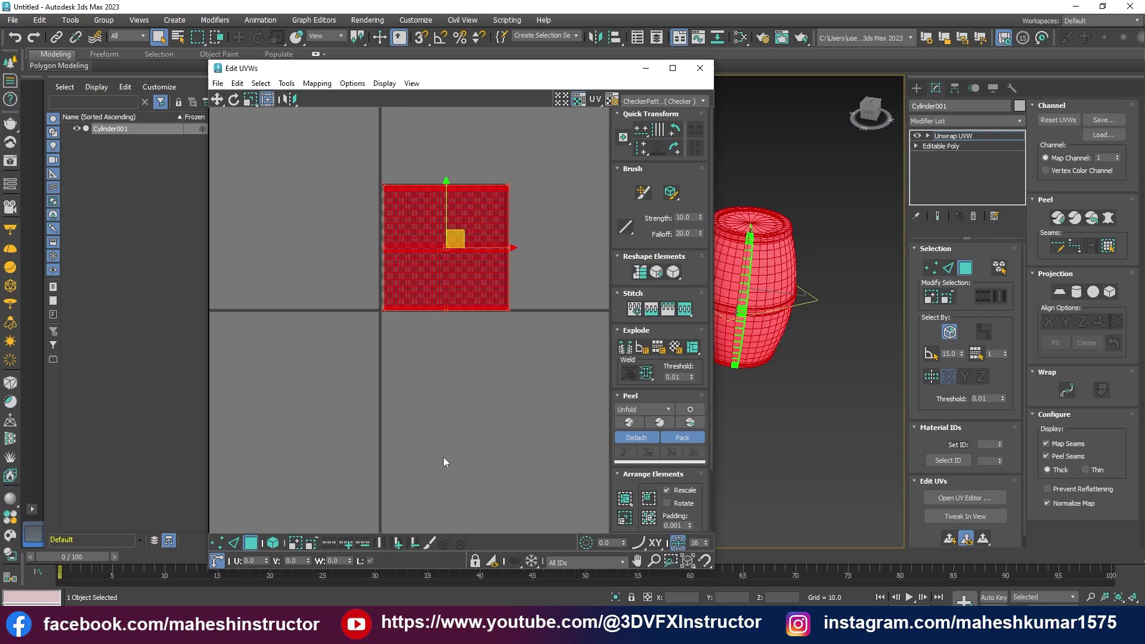
Commit the cylindrical projection and pick a lid-edge face beside the green seam
scroll("up", 3)
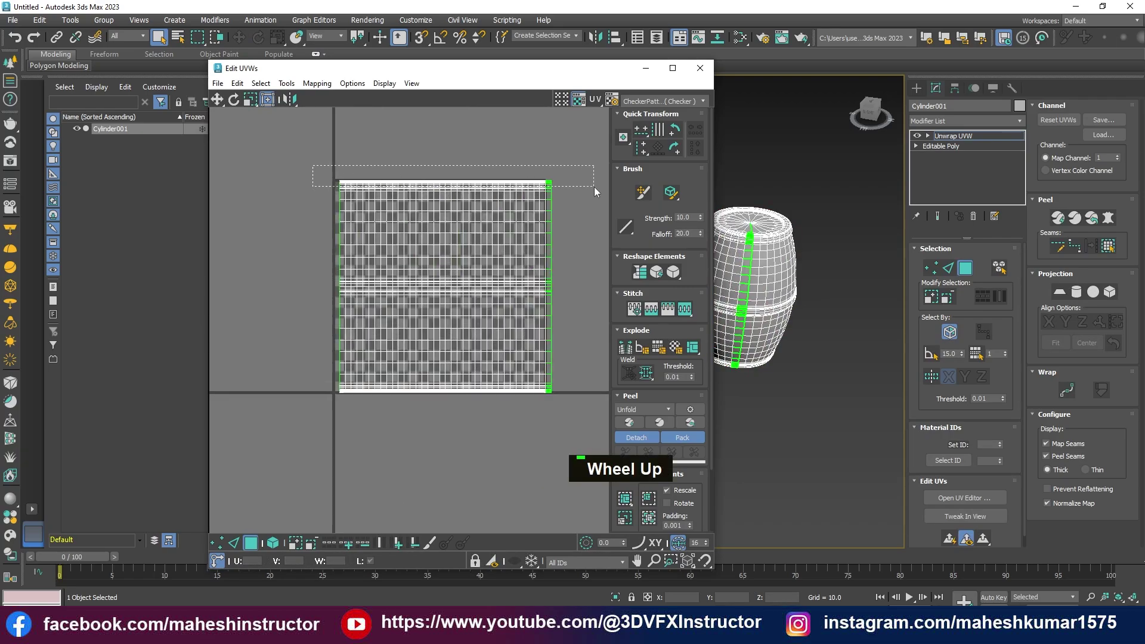
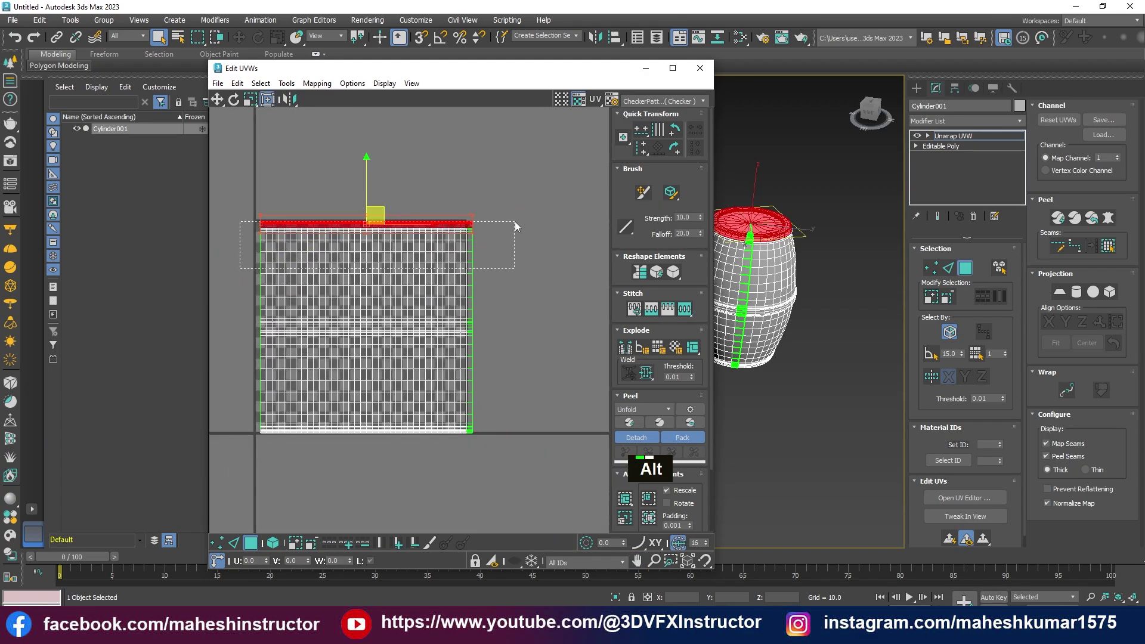
scroll("up", 3)
key("ctrl+z")
scroll("up", 3)
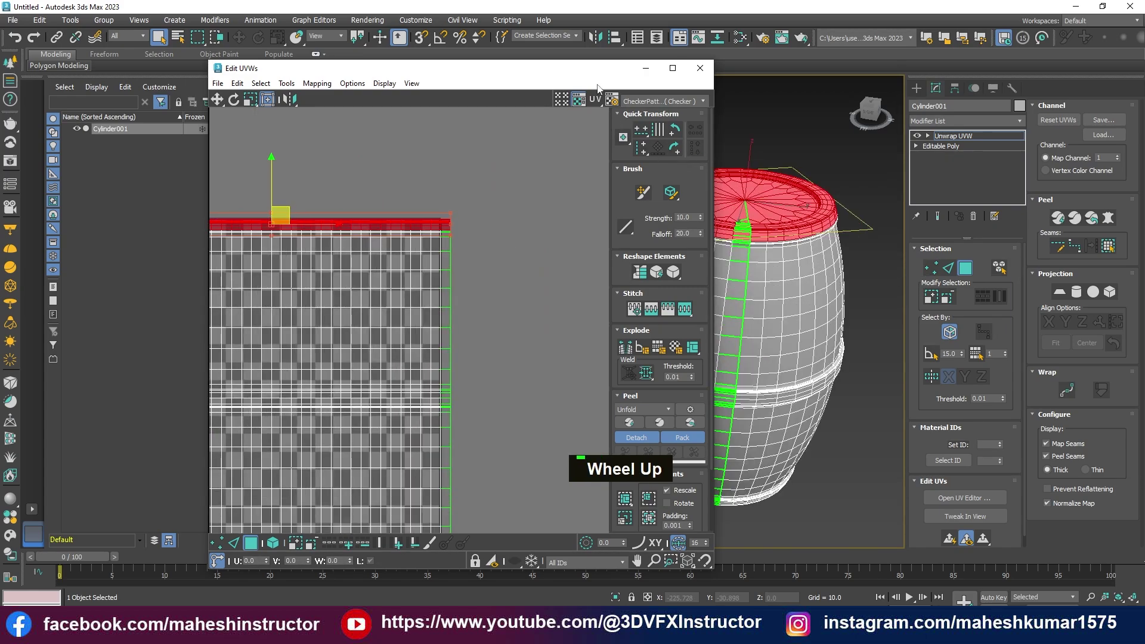
left_click(768, 226)
middle_click(721, 229)
double_click(632, 194)
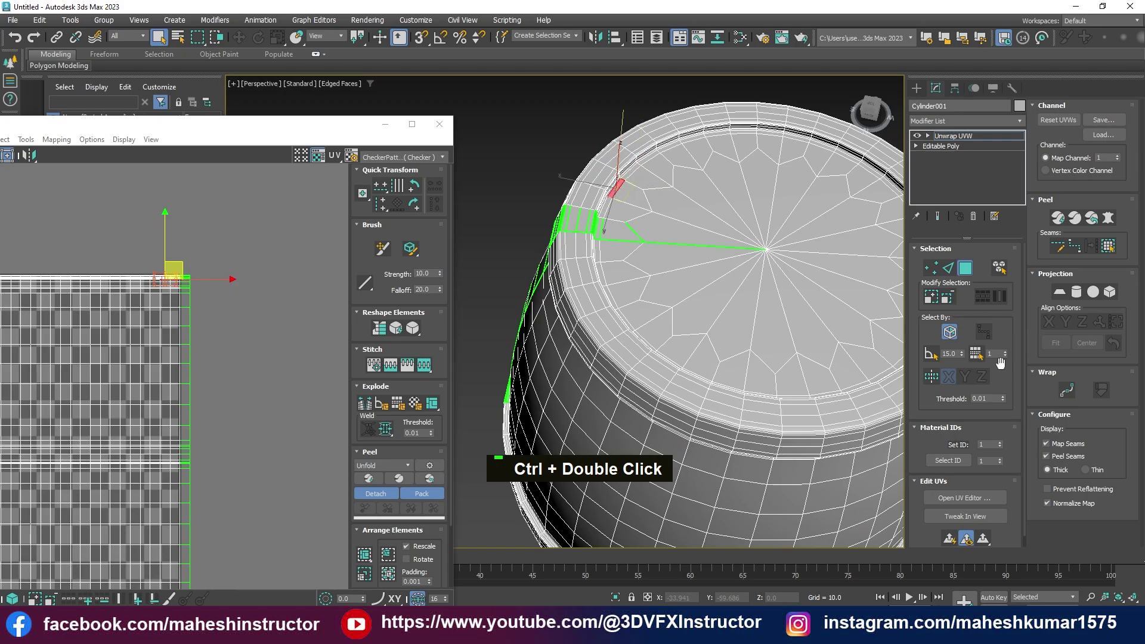
scroll("up", 3)
middle_click(628, 313)
scroll("down", 3)
scroll("up", 3)
middle_click(668, 356)
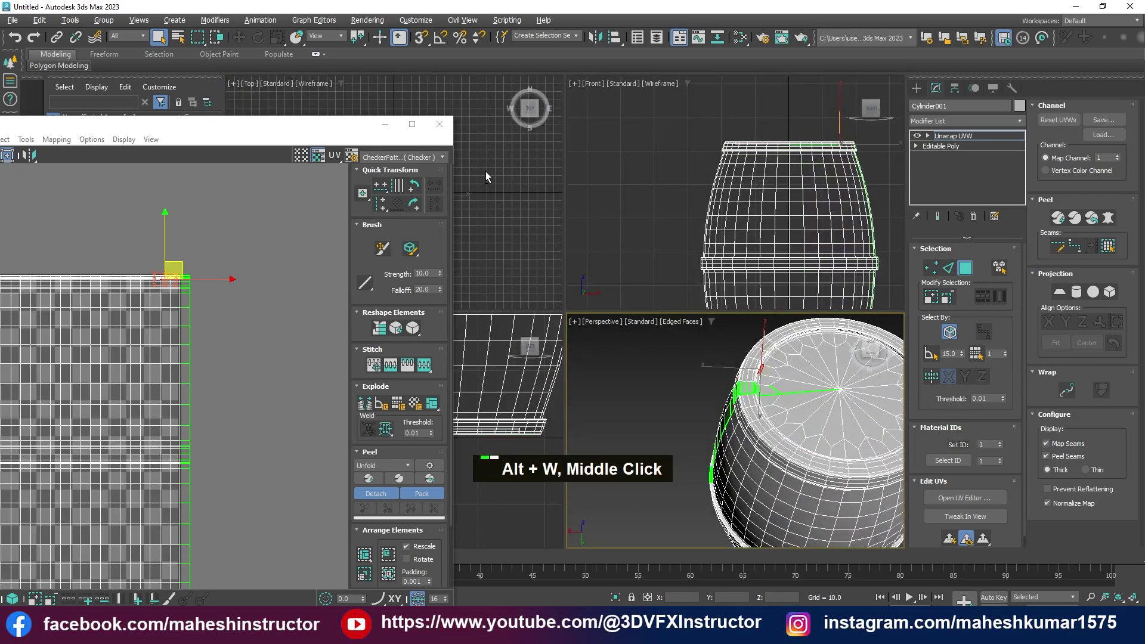
key("alt+w")
middle_click(611, 261)
scroll("up", 3)
middle_click(625, 268)
scroll("down", 3)
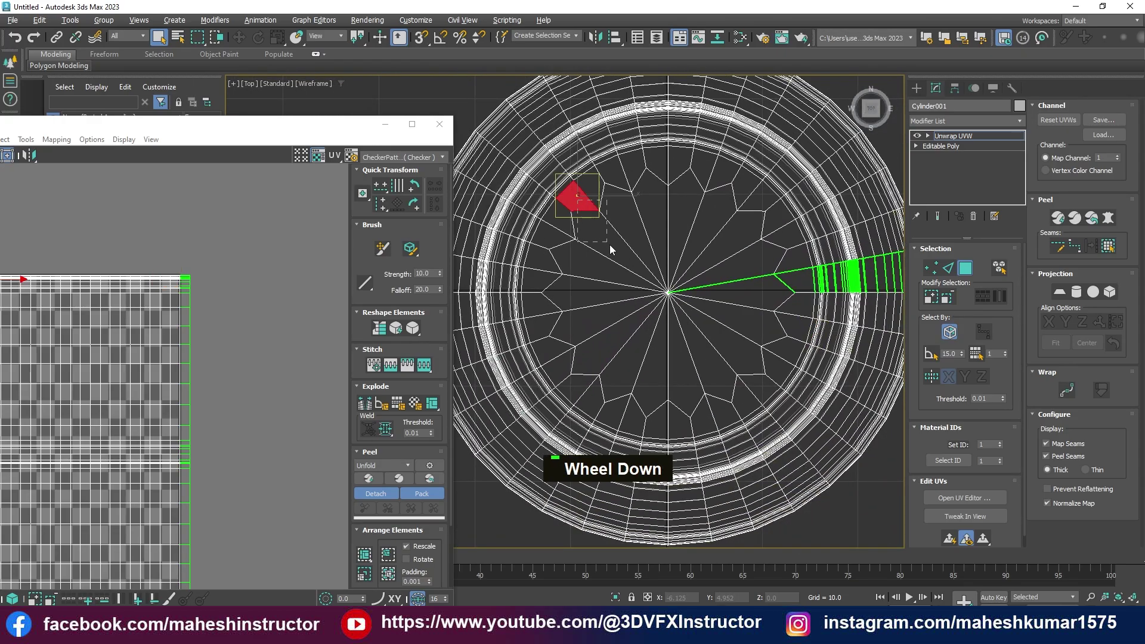
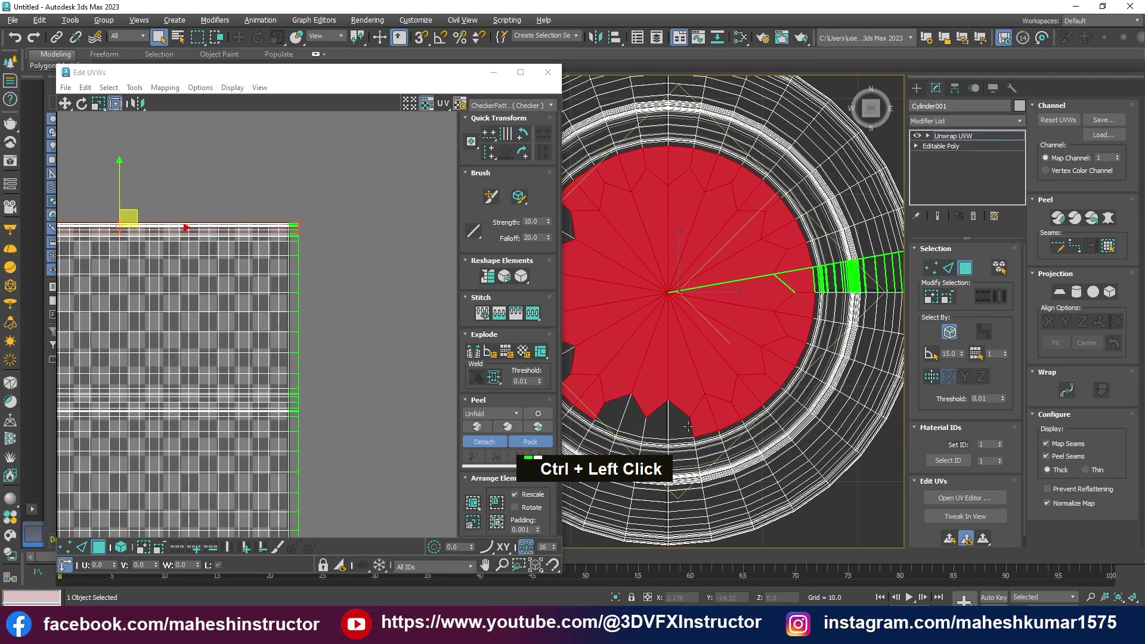
middle_click(717, 346)
scroll("up", 3)
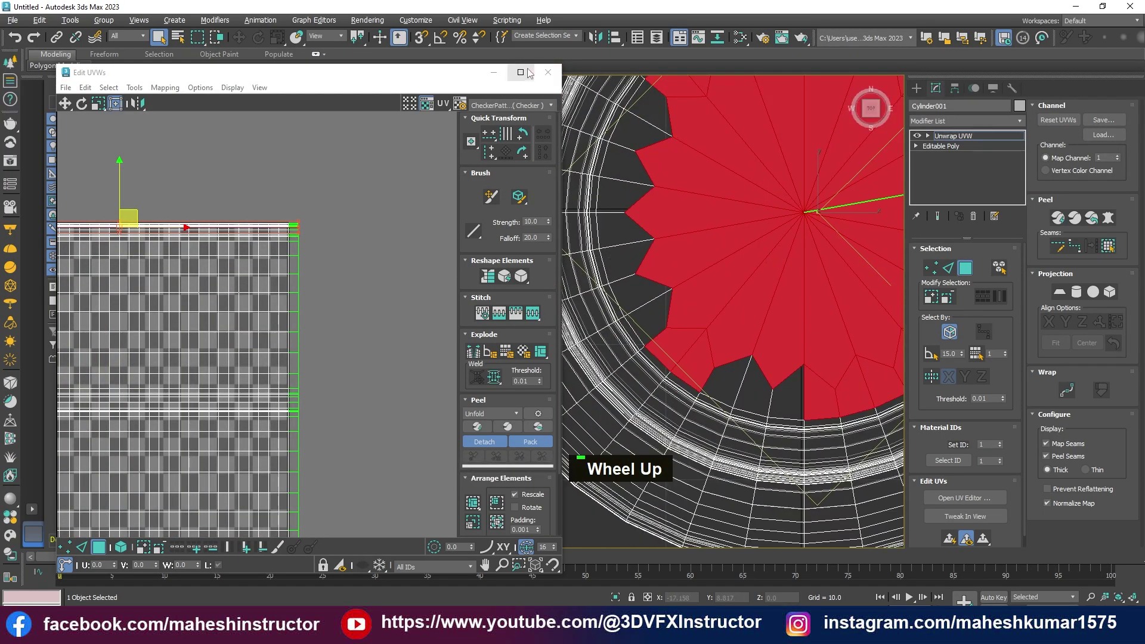
key("alt+w")
key("alt+w")
middle_click(529, 414)
scroll("down", 3)
scroll("down", 3)
middle_click(726, 396)
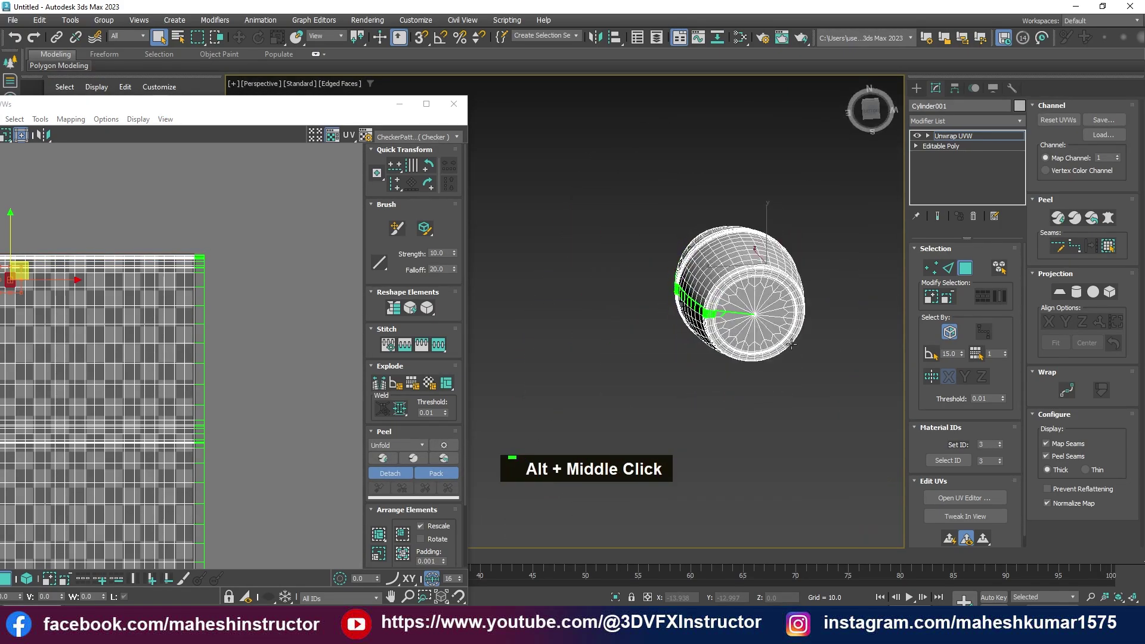
scroll("up", 3)
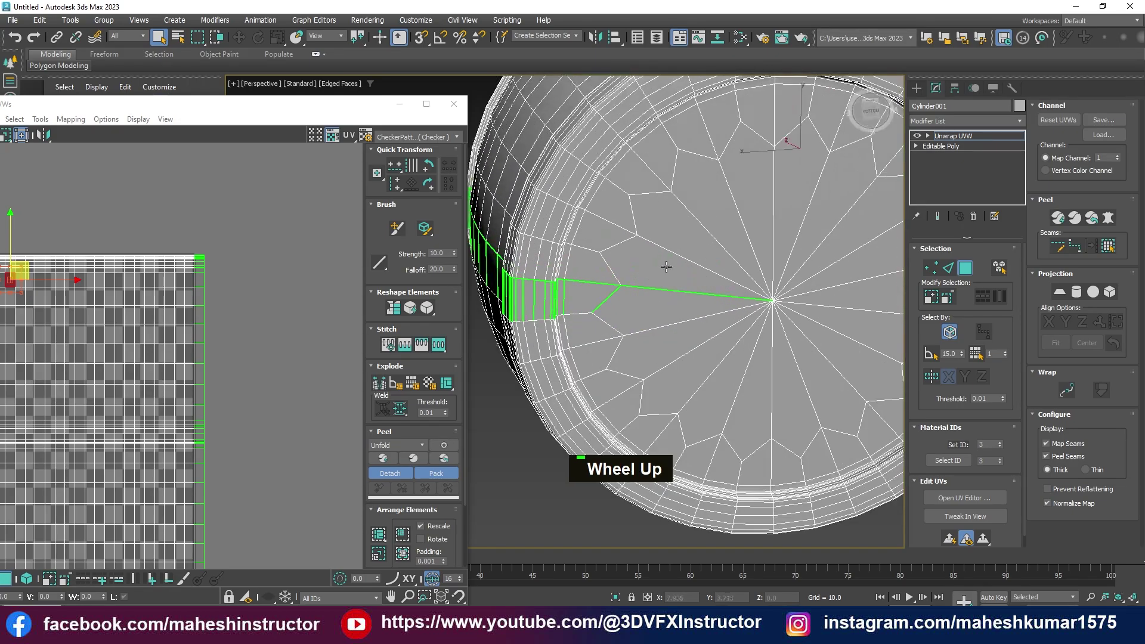
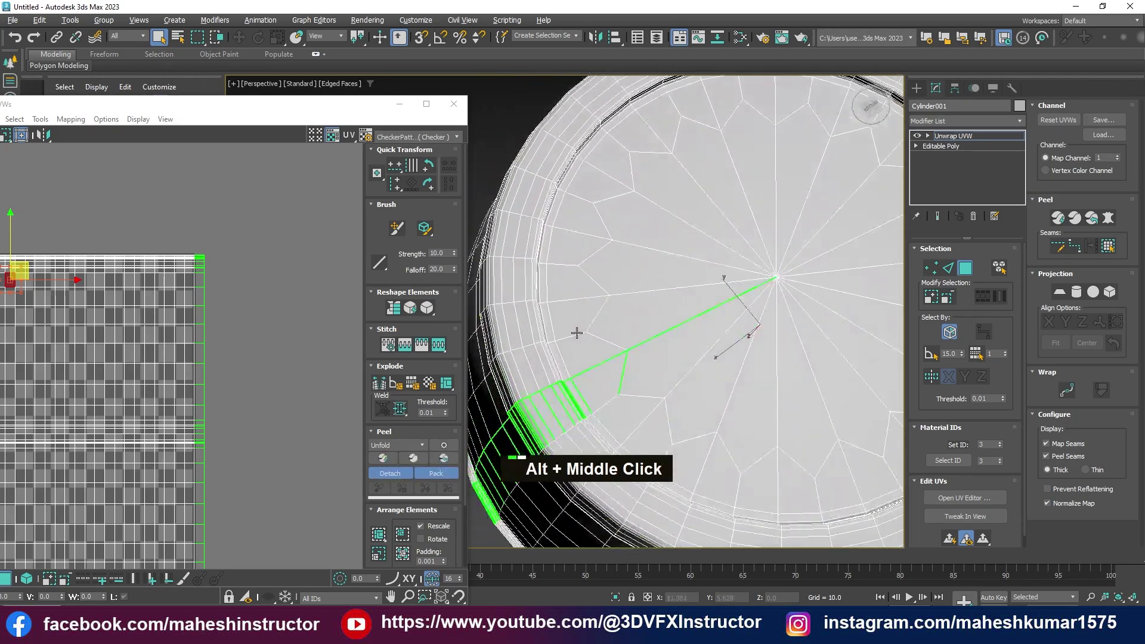
scroll("up", 3)
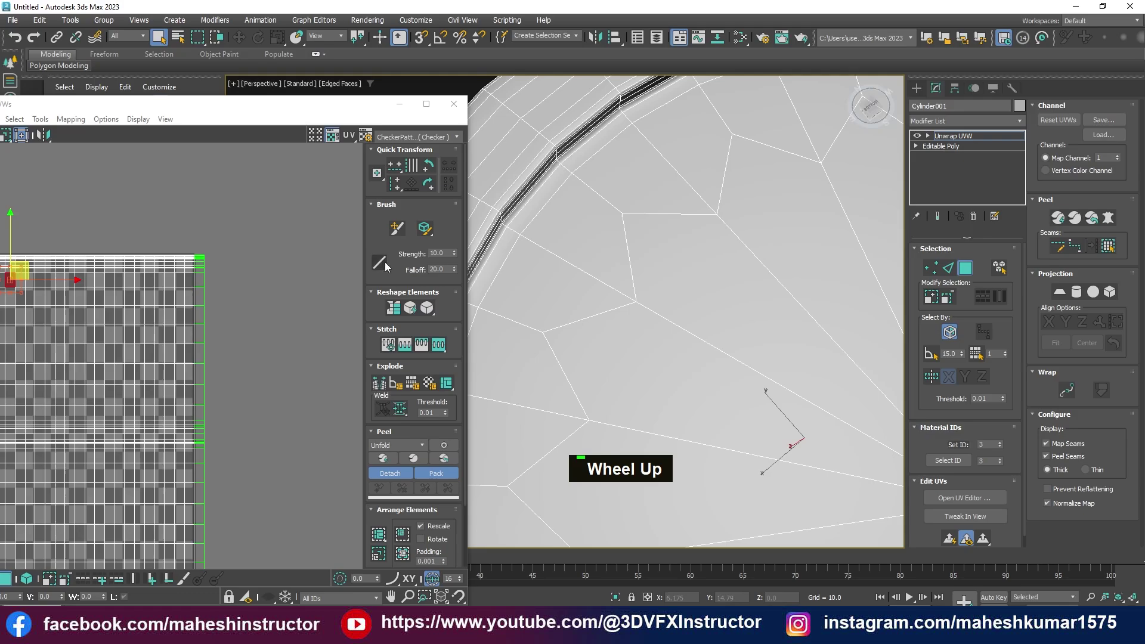
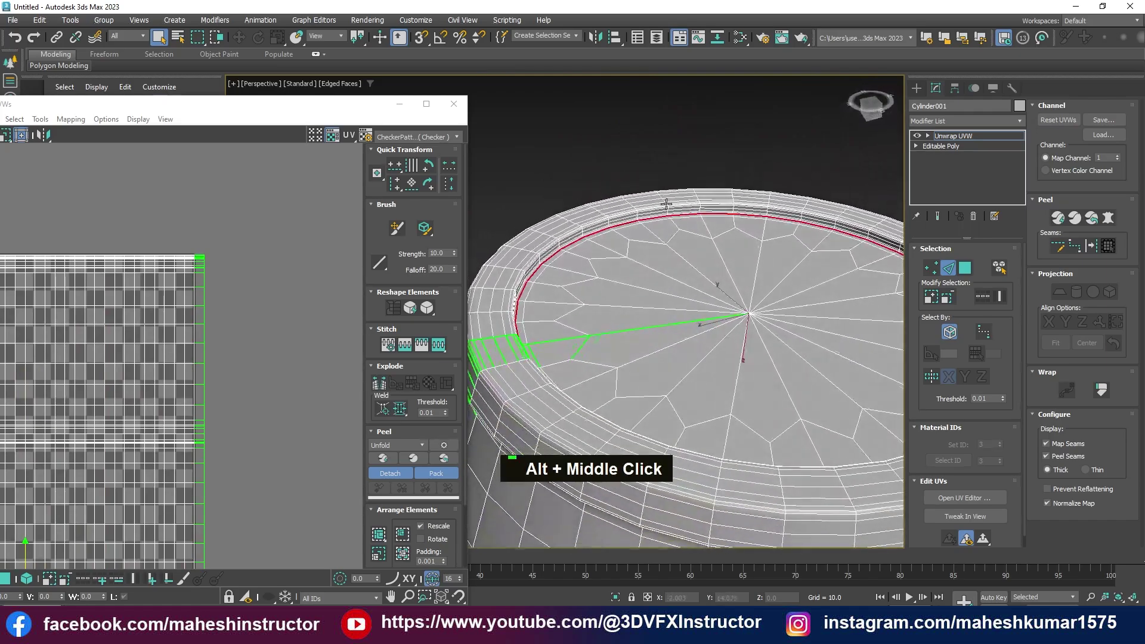
Select the barrel's top-cap faces and switch to the four-viewport layout
scroll("up", 3)
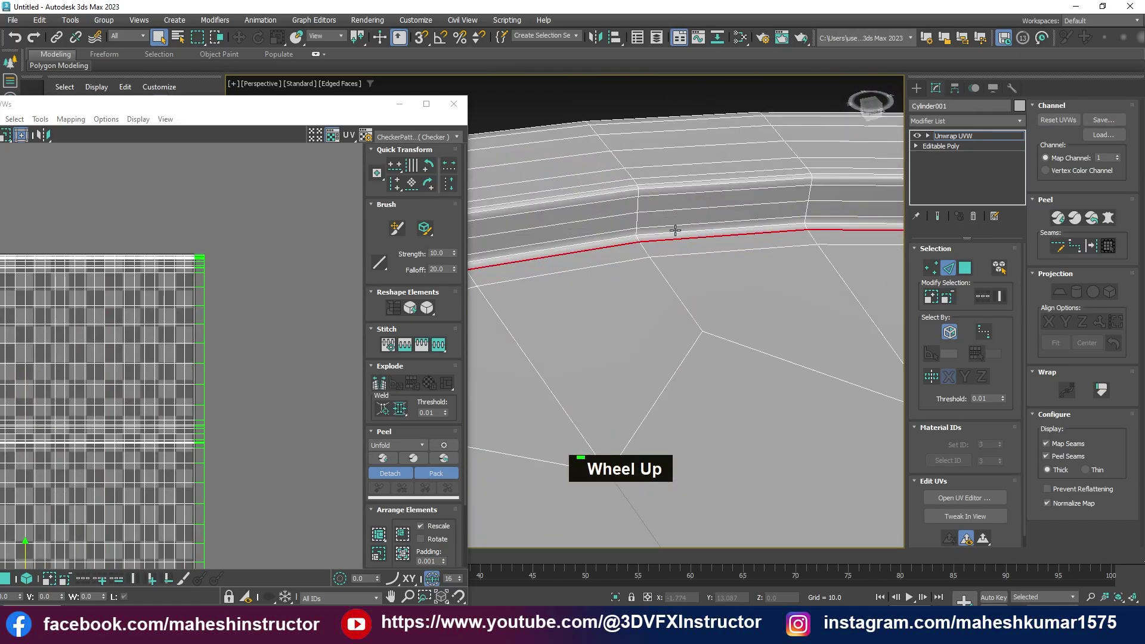
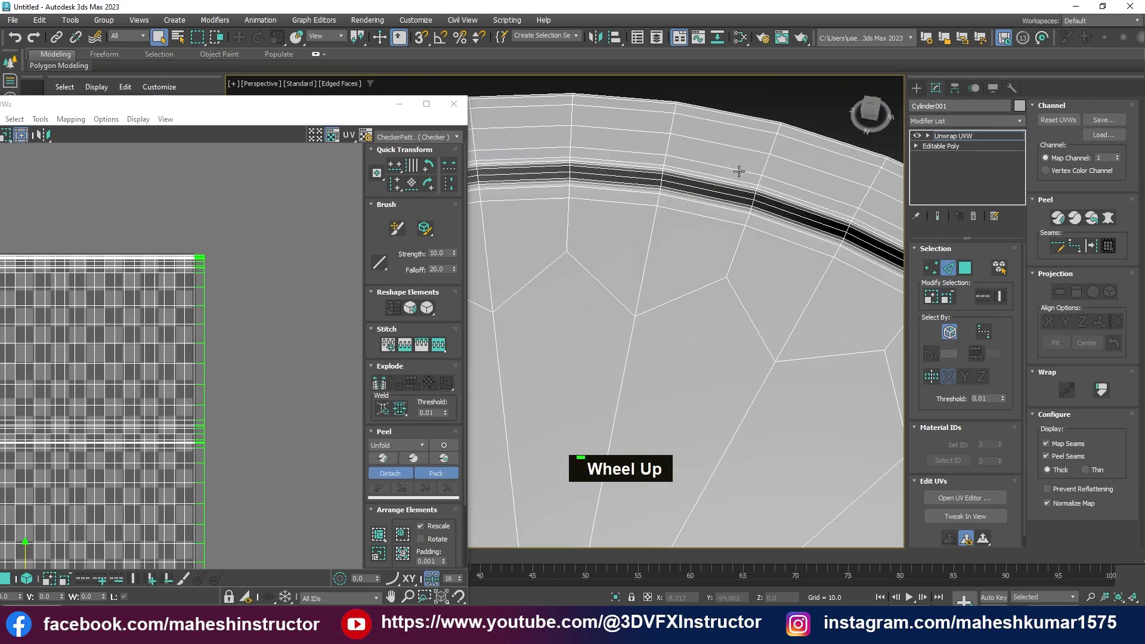
left_click(707, 194)
scroll("down", 3)
middle_click(704, 361)
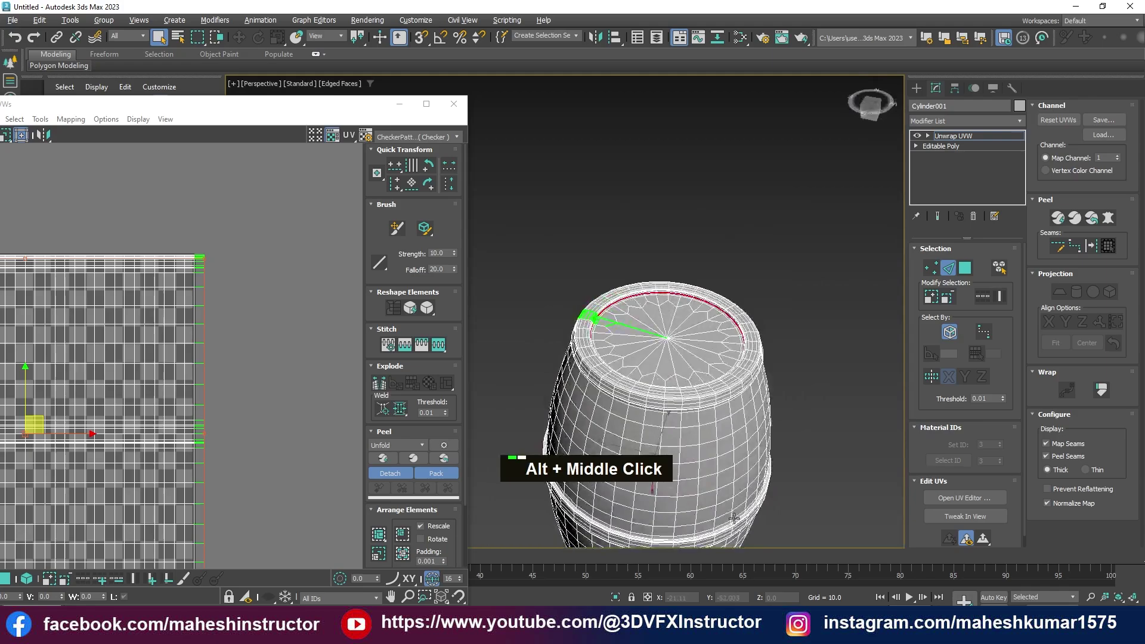
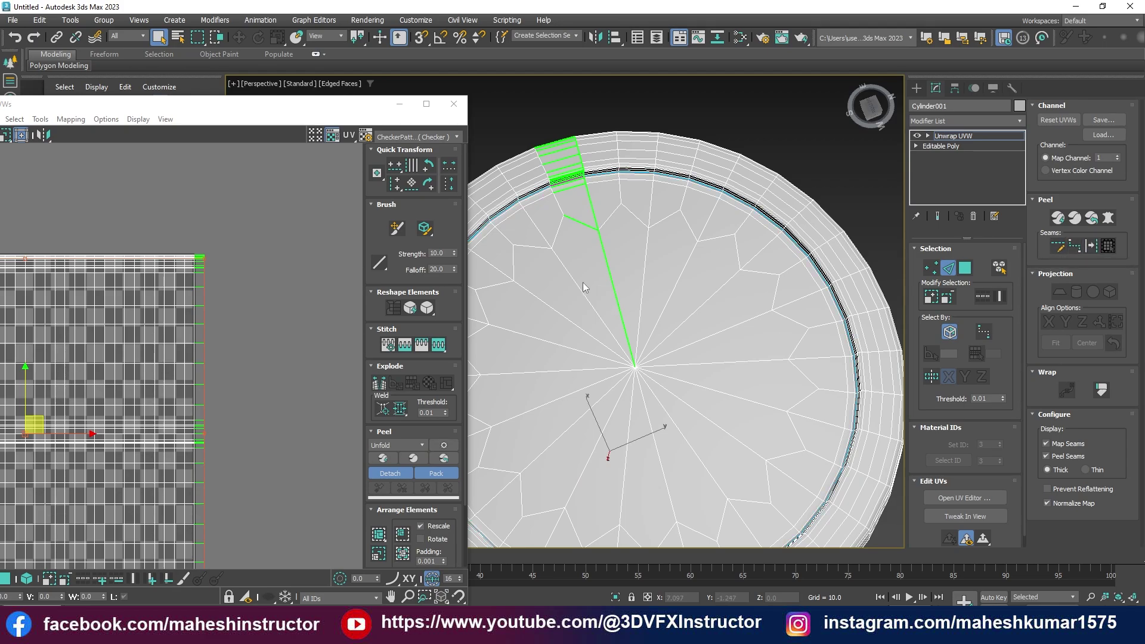
scroll("down", 3)
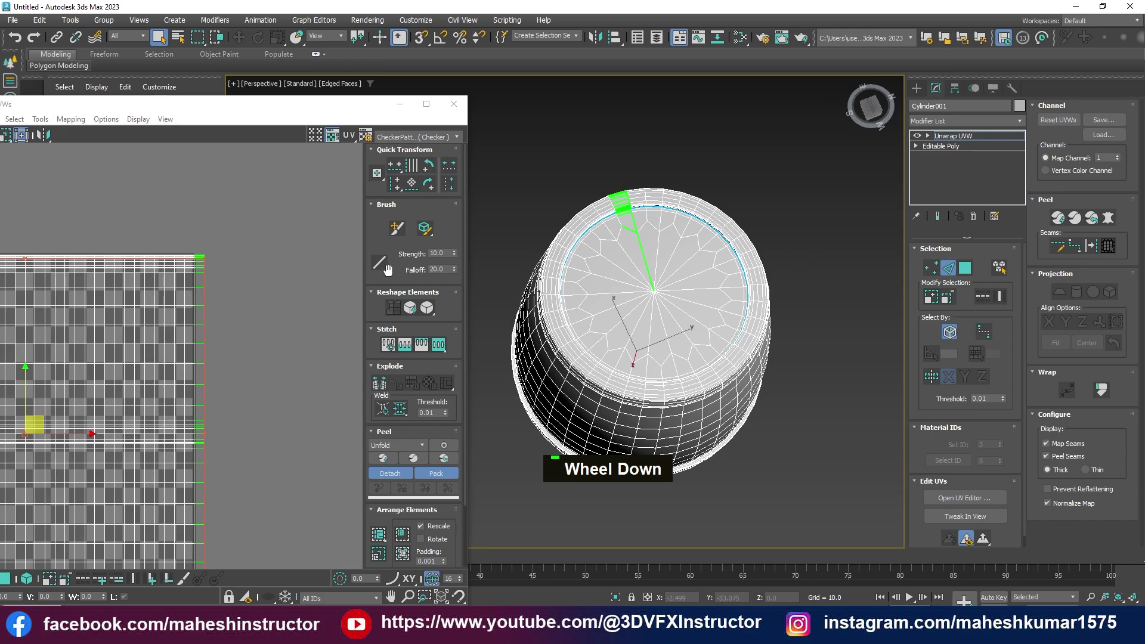
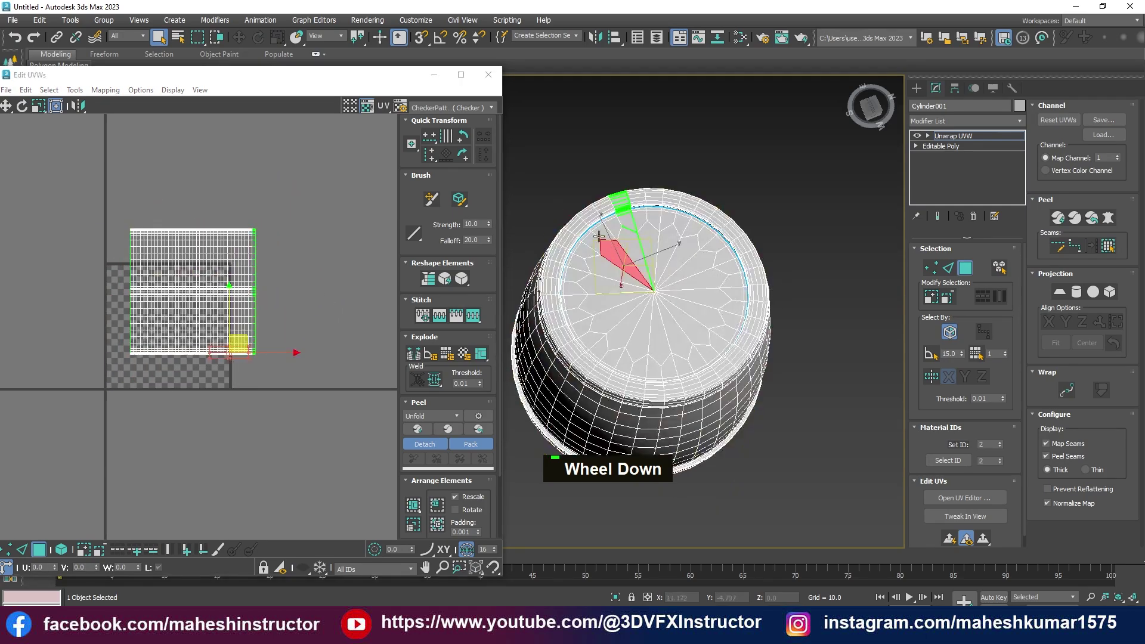
scroll("up", 3)
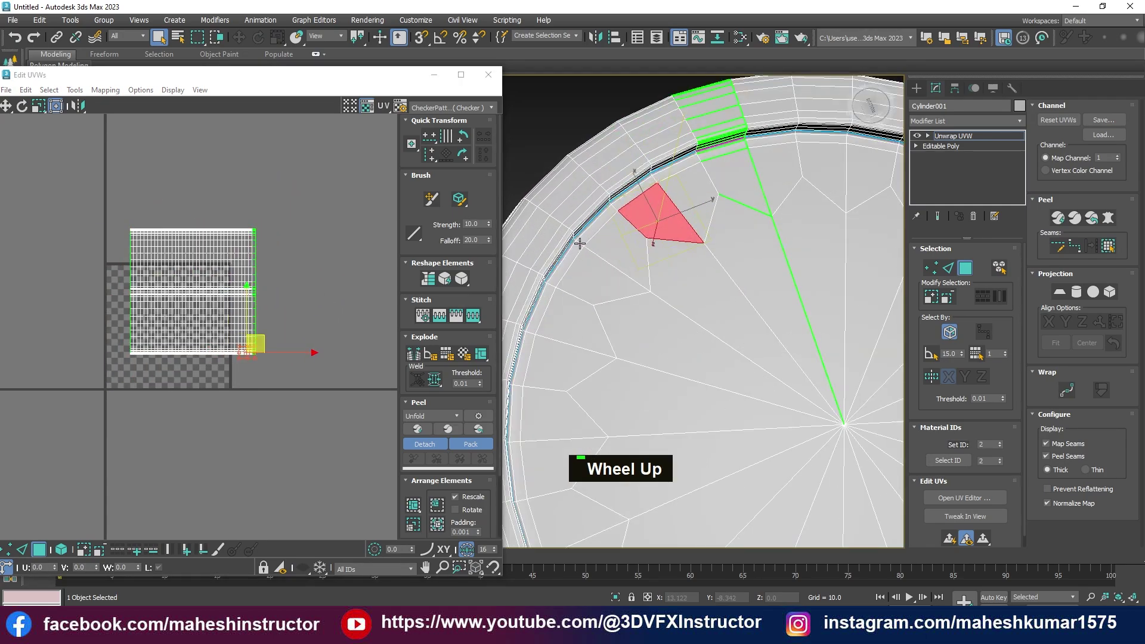
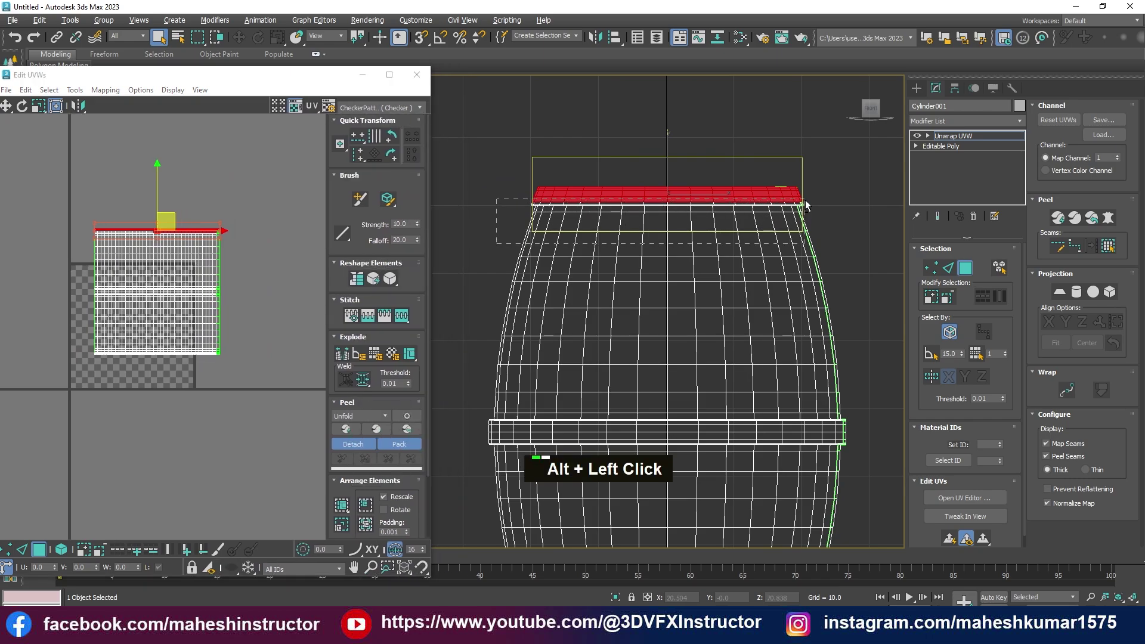
scroll("up", 3)
key("alt+w")
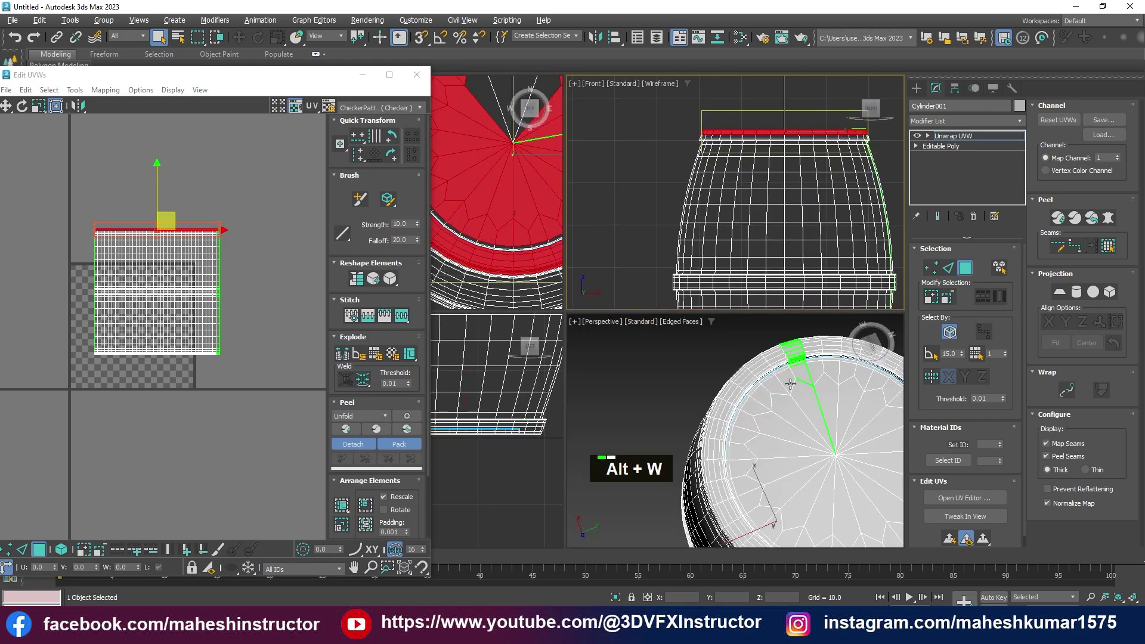
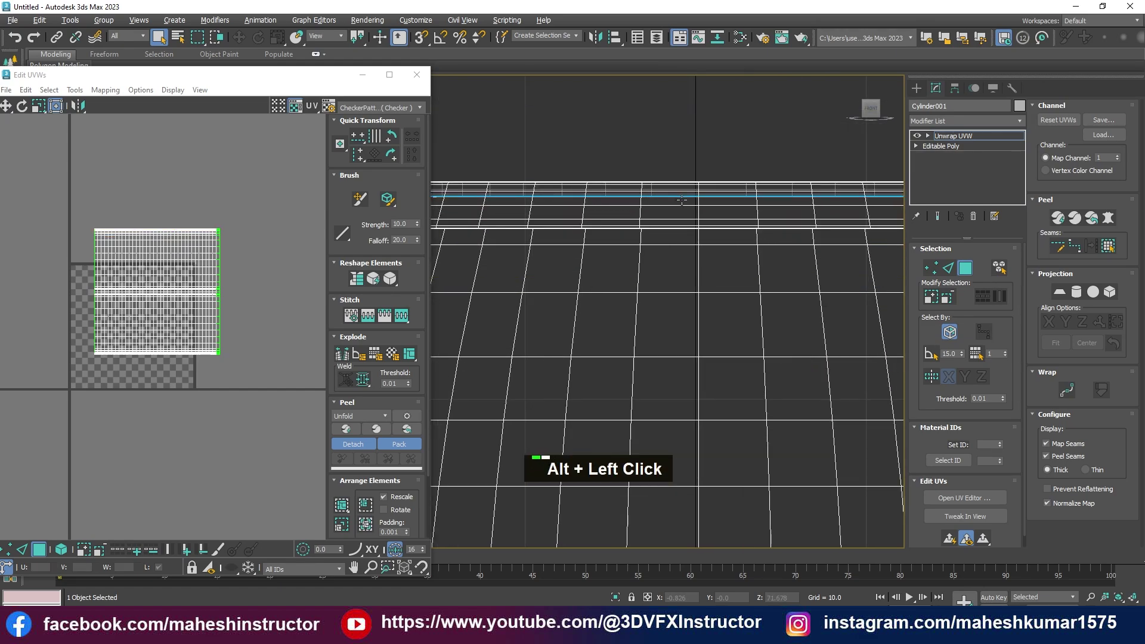
Maximize the Perspective viewport and undo a stray pick while adding inner rim faces
scroll("down", 3)
key("alt+w")
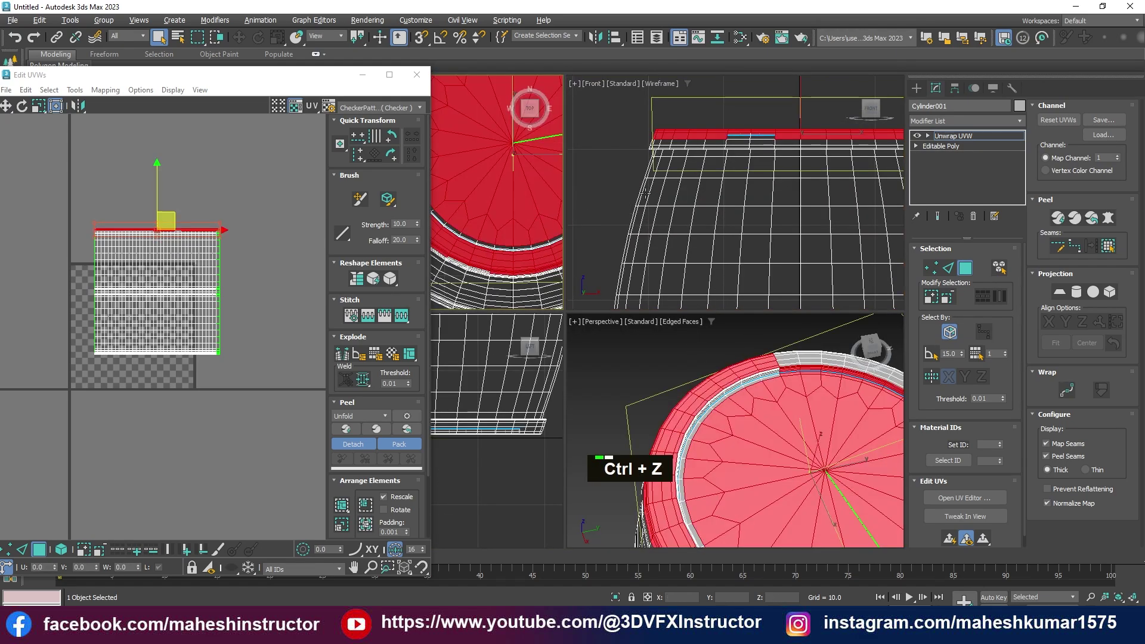
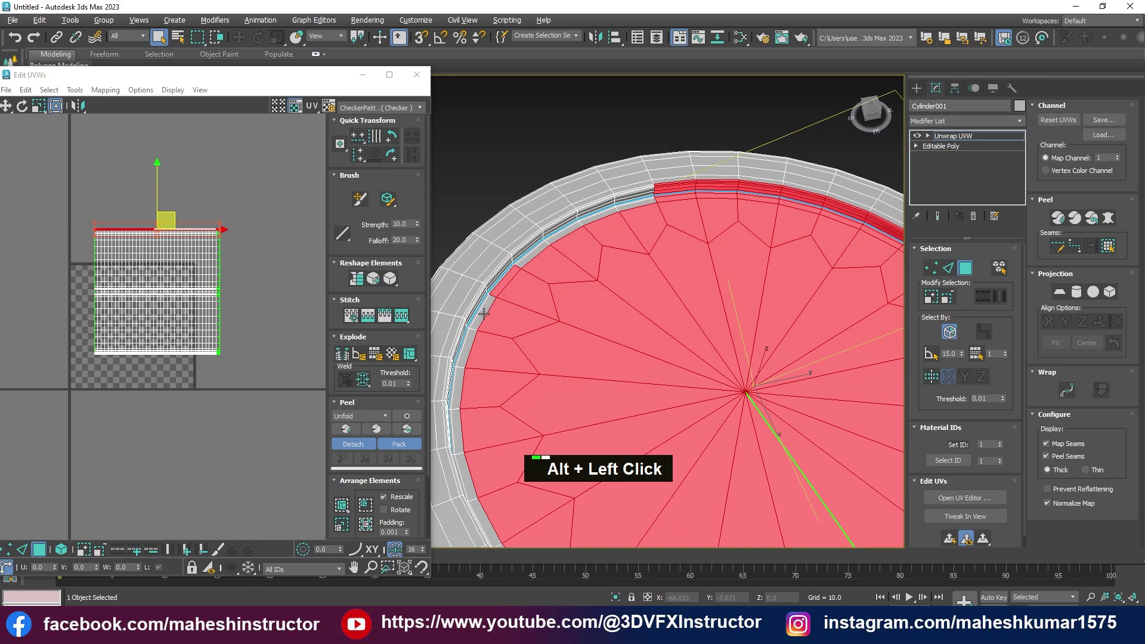
key("ctrl+z")
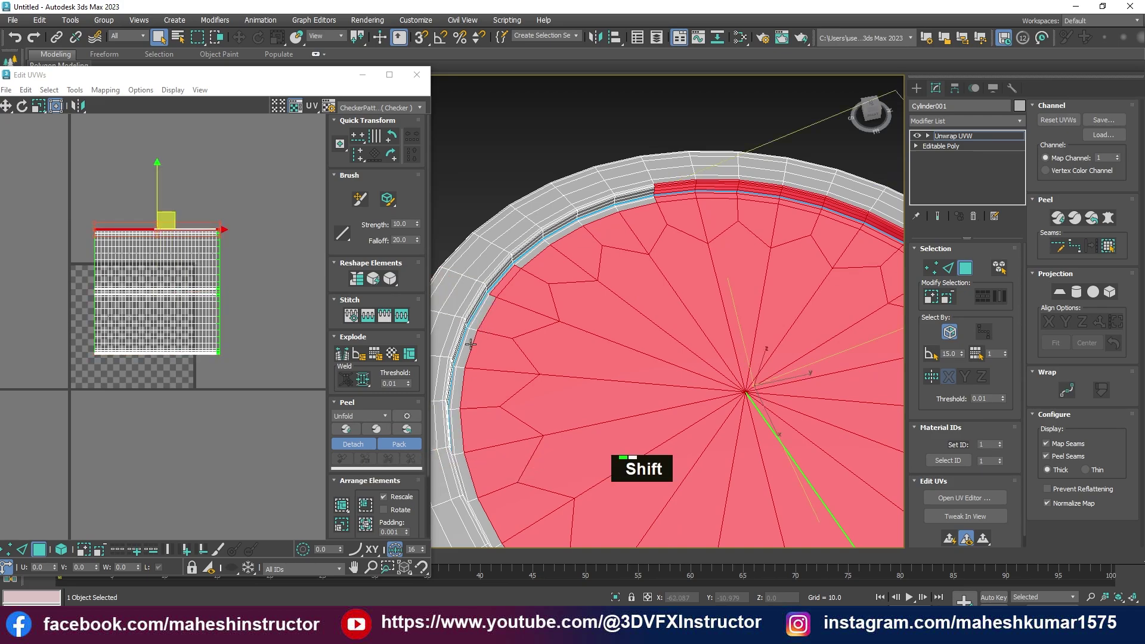
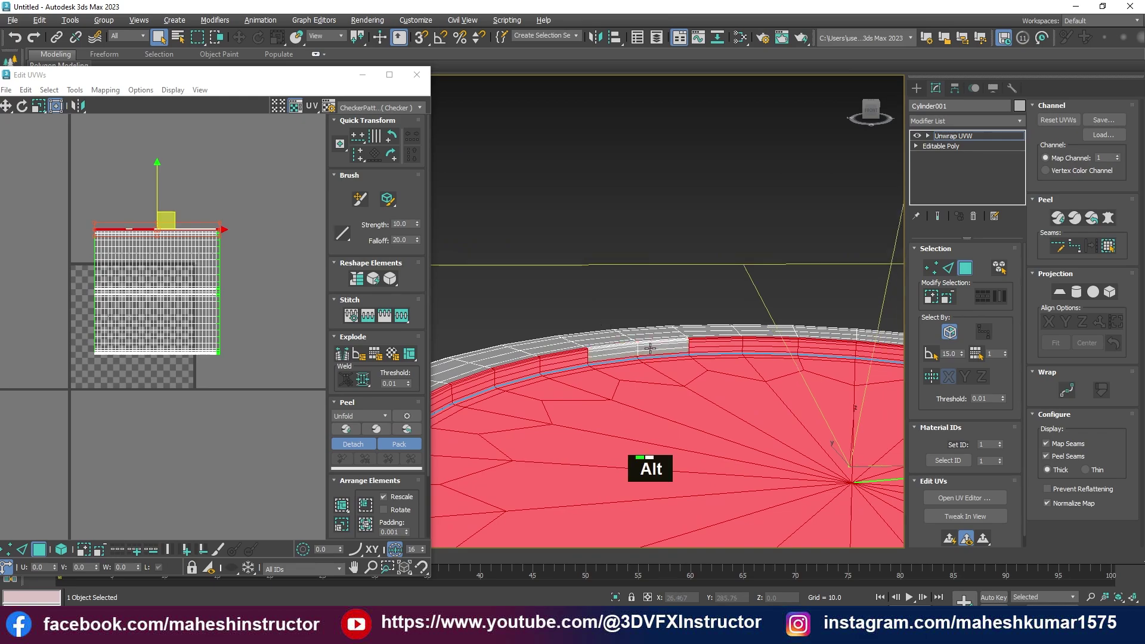
Ctrl-add rim faces around the lid to the selection, undoing one mistaken pick
left_click(672, 309)
left_click(713, 313)
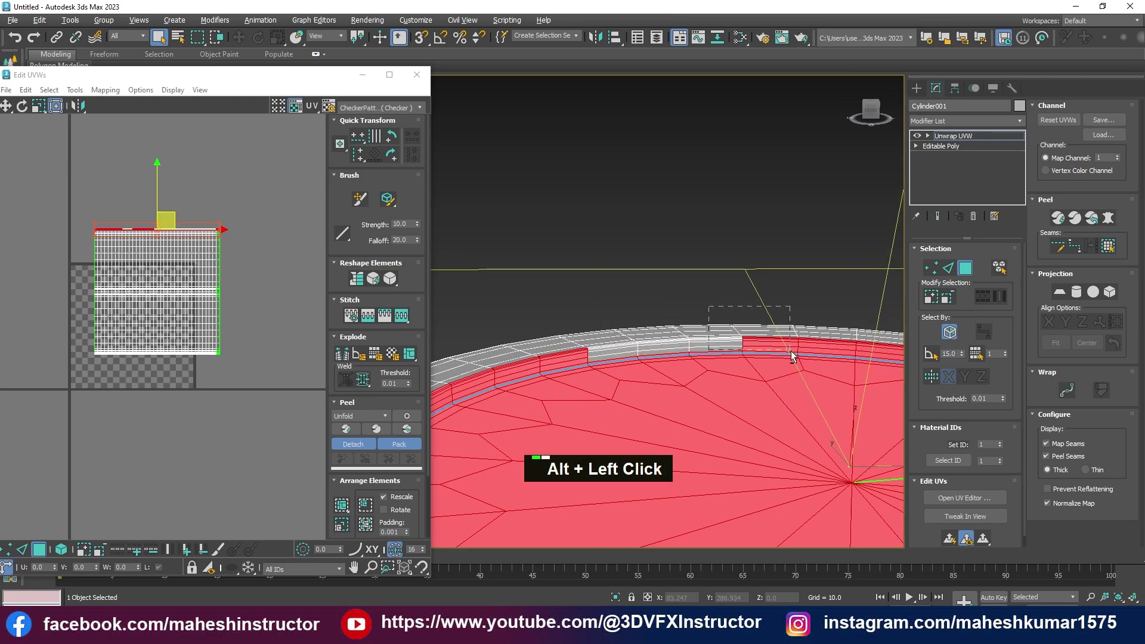
middle_click(748, 377)
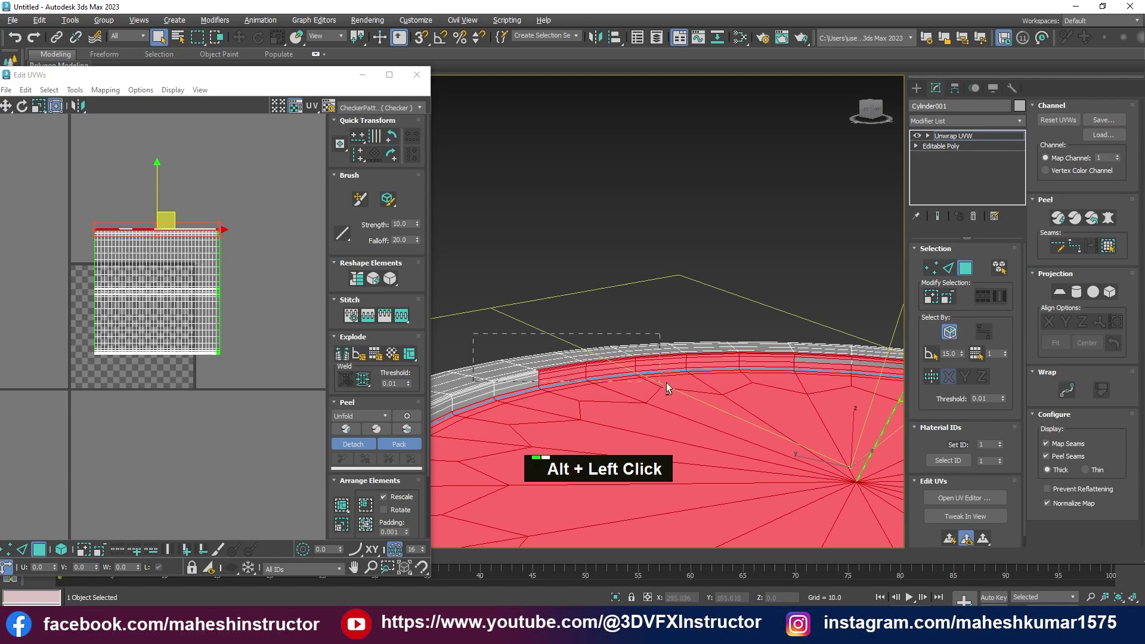
left_click(742, 332)
left_click(506, 365)
left_click(598, 349)
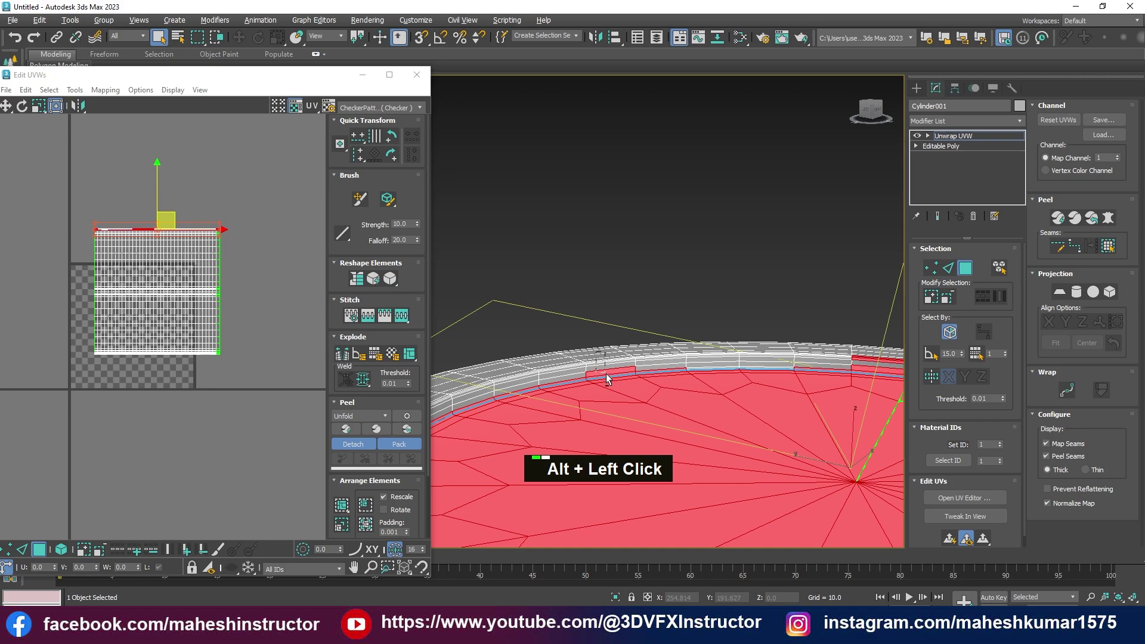
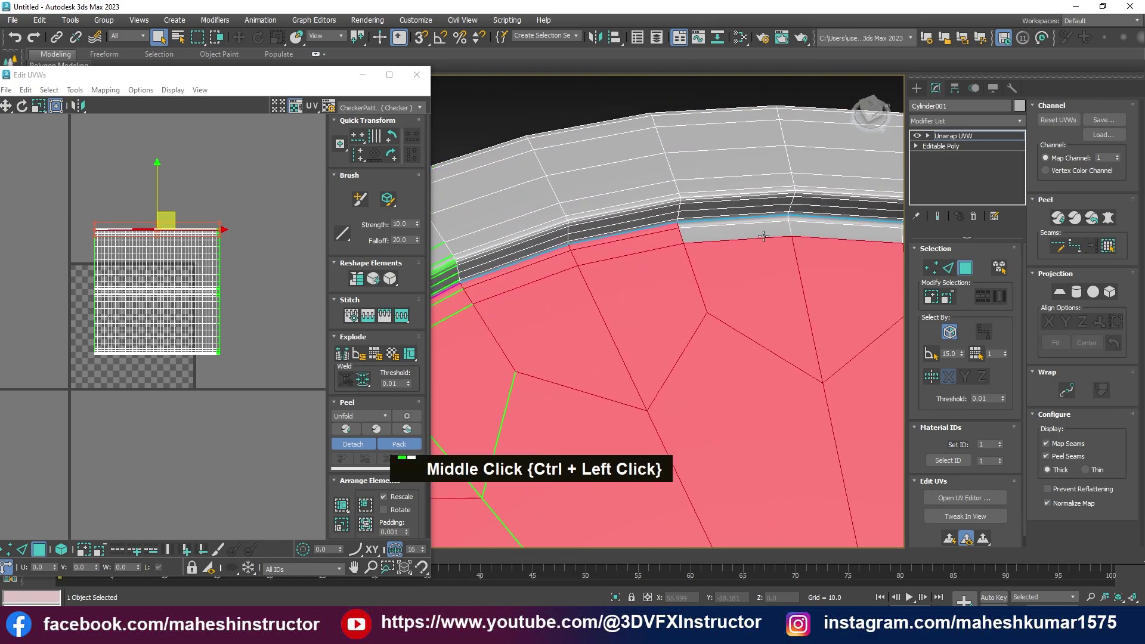
middle_click(788, 247)
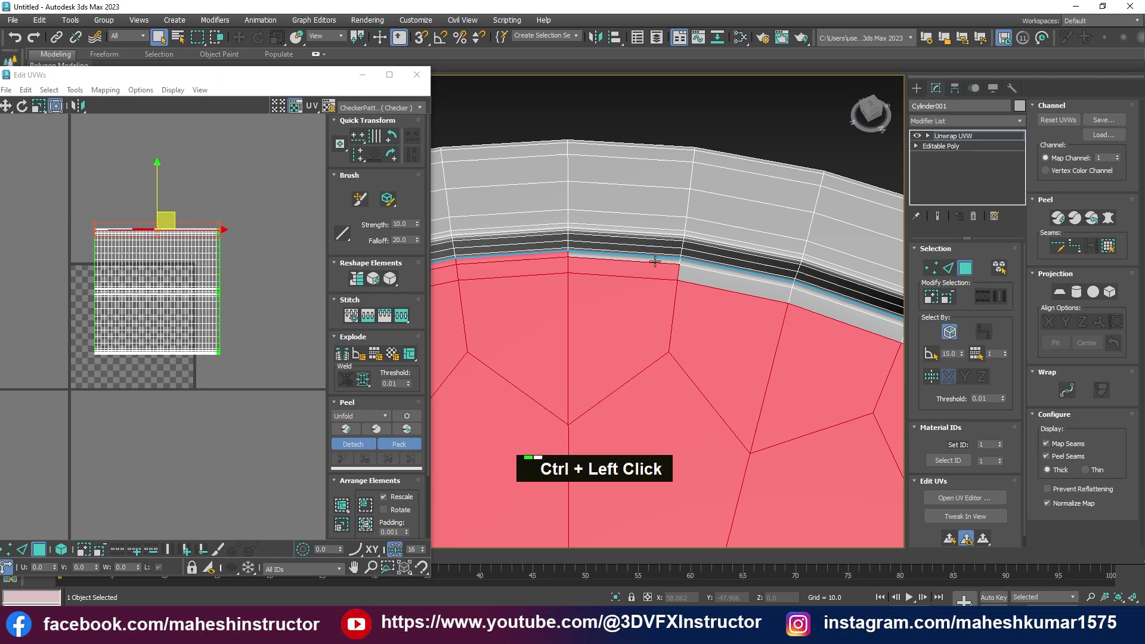
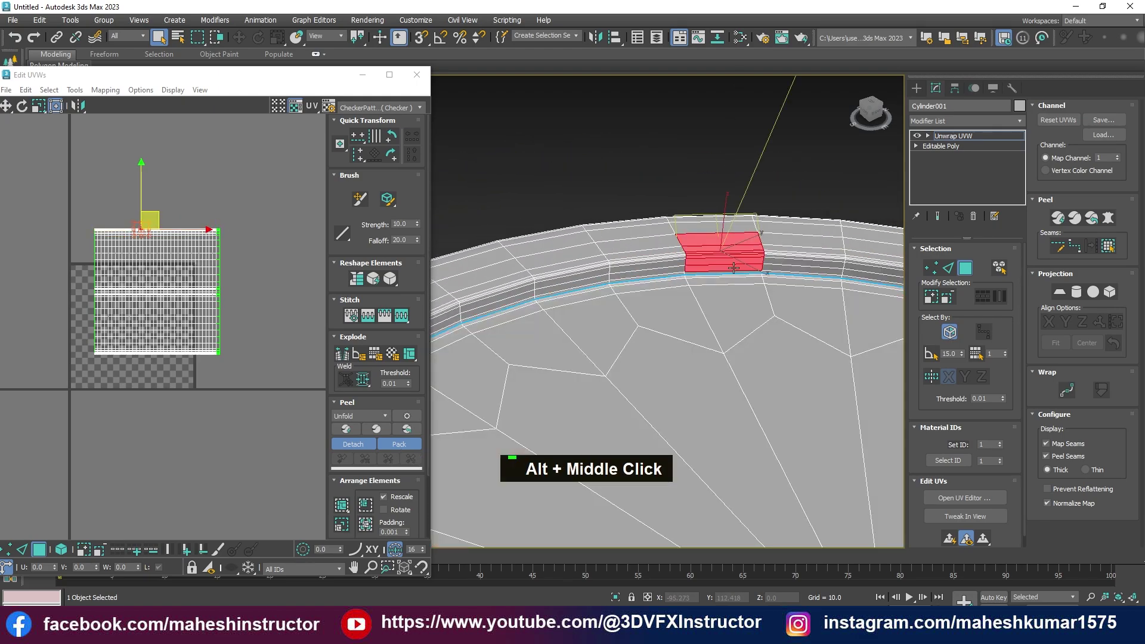
key("ctrl+z")
key("ctrl+z")
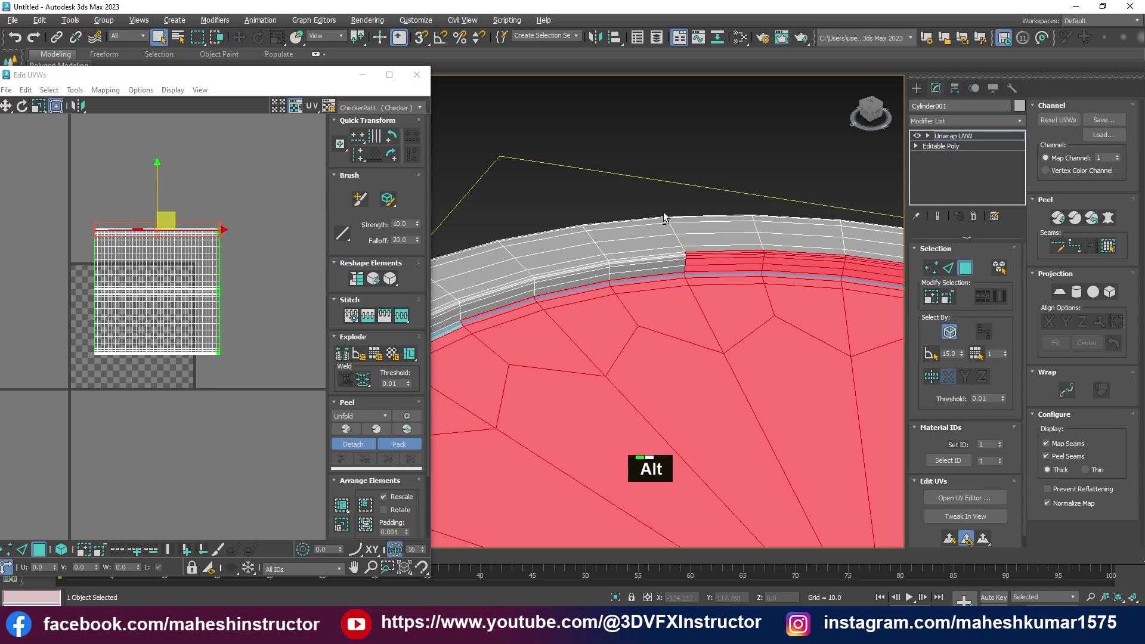
Work along the rim adding lid-edge faces and removing stray rim-wall faces
left_click(672, 211)
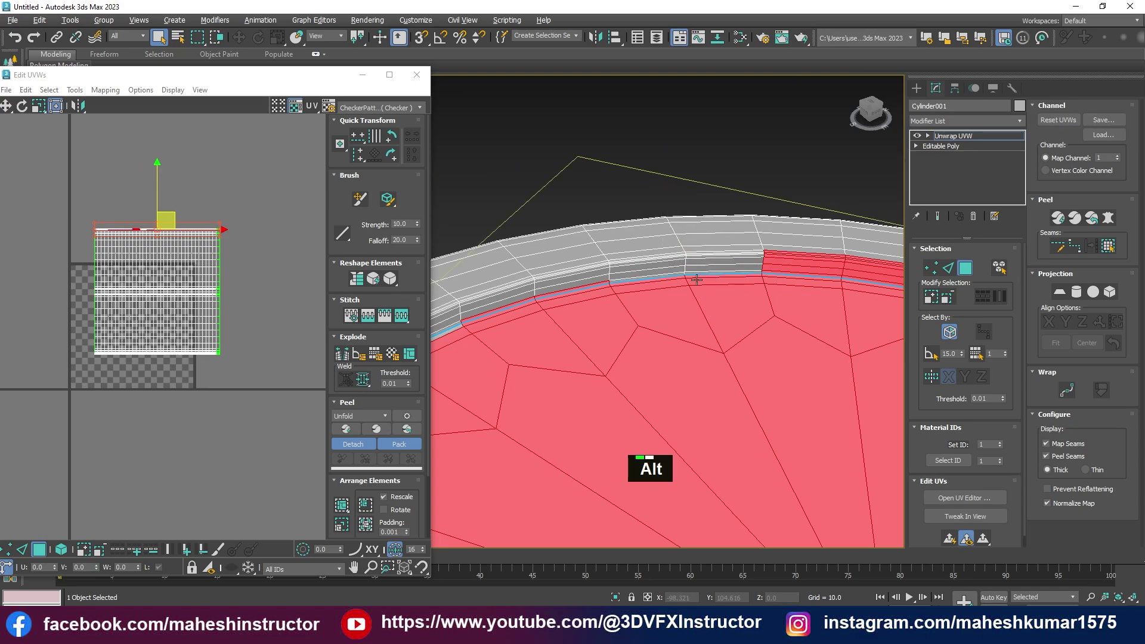
scroll("up", 3)
middle_click(538, 335)
left_click(574, 171)
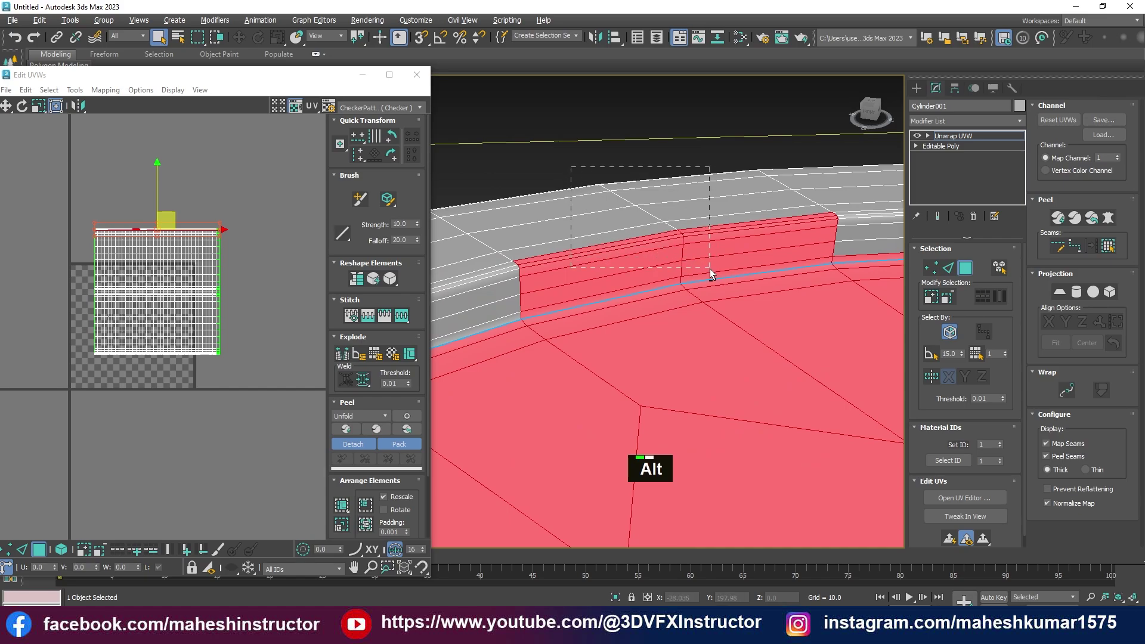
left_click(575, 299)
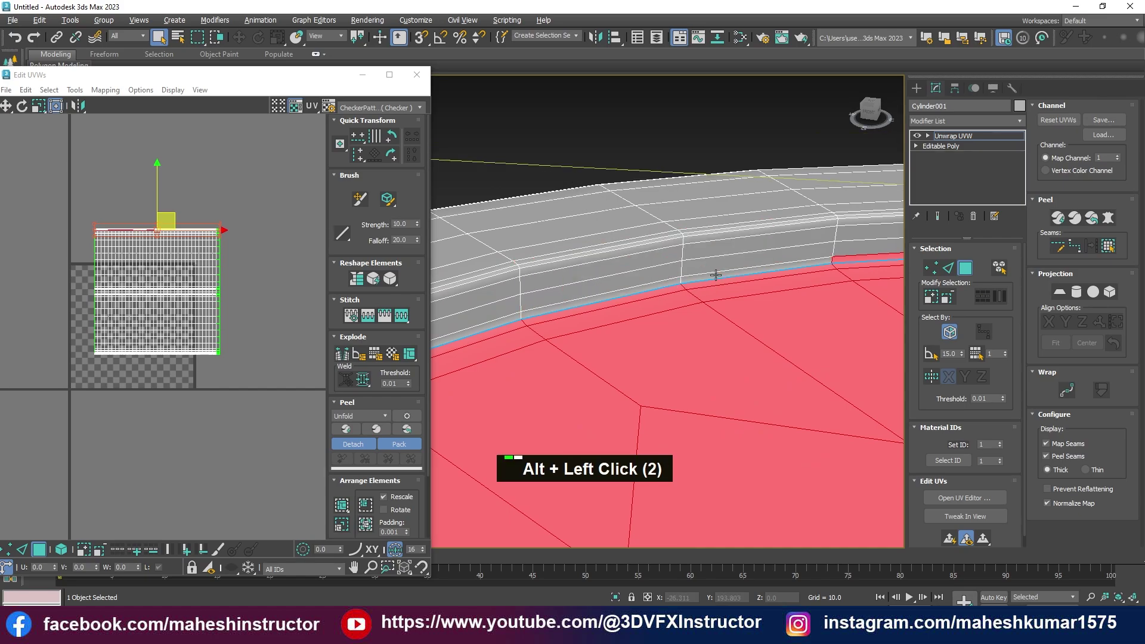
scroll("down", 3)
middle_click(730, 345)
scroll("down", 3)
scroll("up", 3)
left_click(606, 184)
scroll("down", 3)
middle_click(616, 264)
scroll("up", 3)
left_click(589, 210)
key("ctrl+z")
left_click(597, 202)
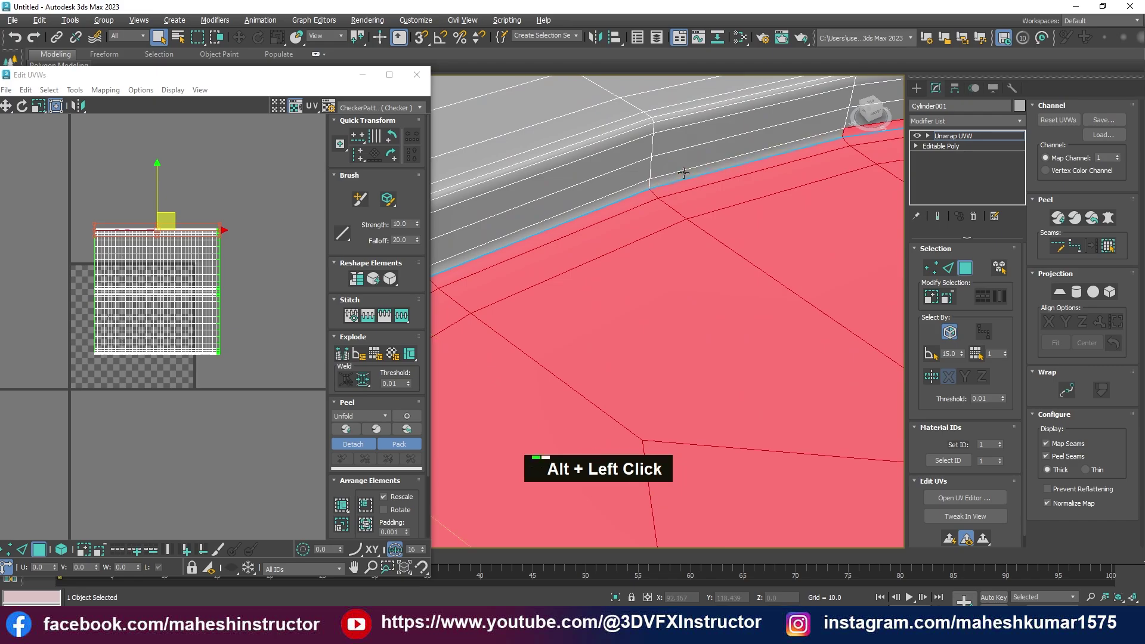
Continue around the lid adding rim faces and the inner rim strip to the selection
scroll("down", 3)
left_click(821, 146)
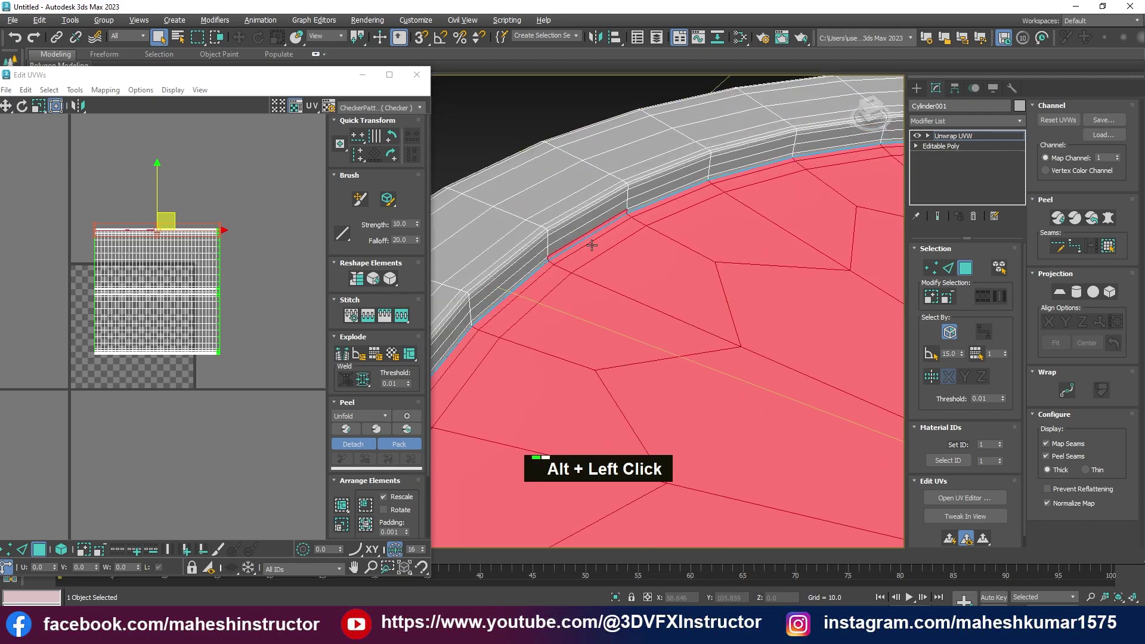
left_click(589, 230)
scroll("down", 3)
middle_click(685, 343)
scroll("down", 3)
scroll("up", 3)
middle_click(731, 309)
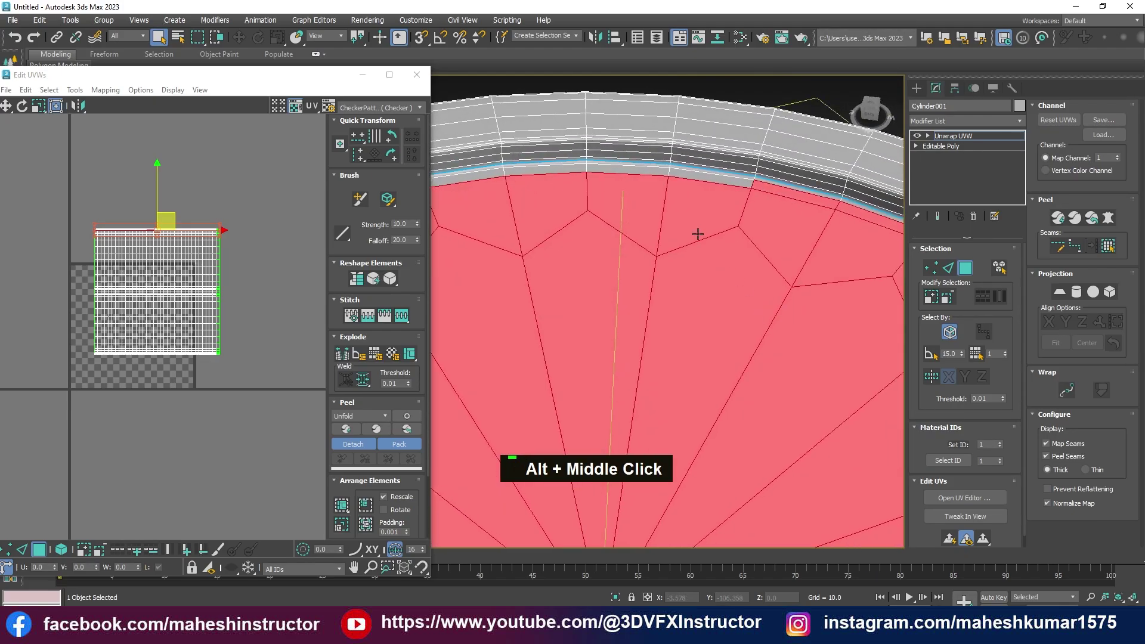
scroll("up", 3)
middle_click(576, 271)
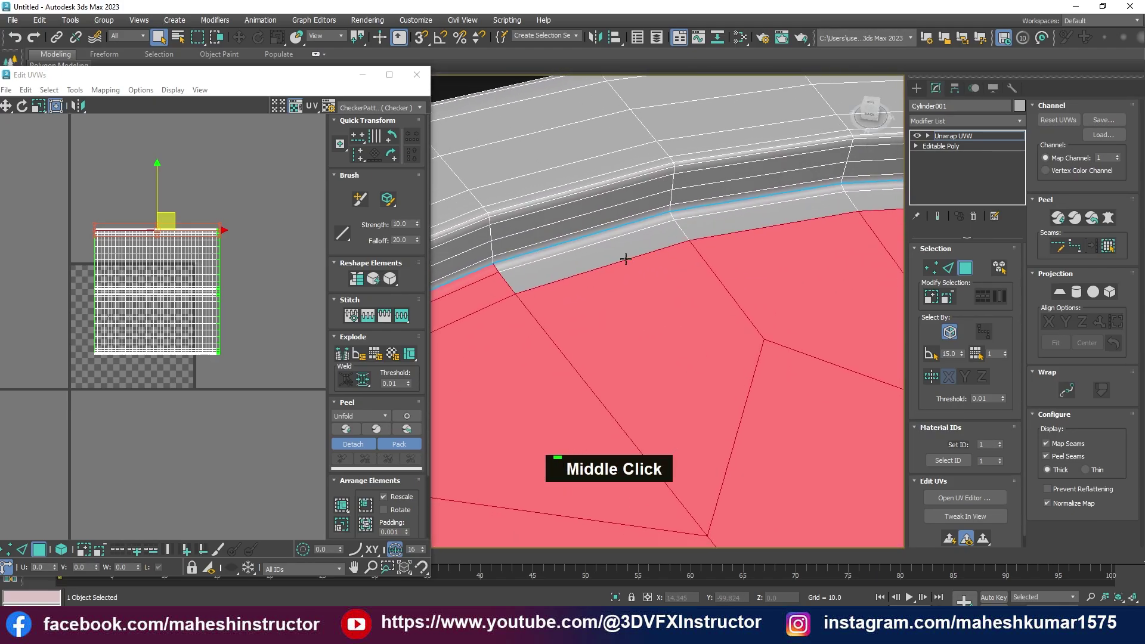
left_click(613, 247)
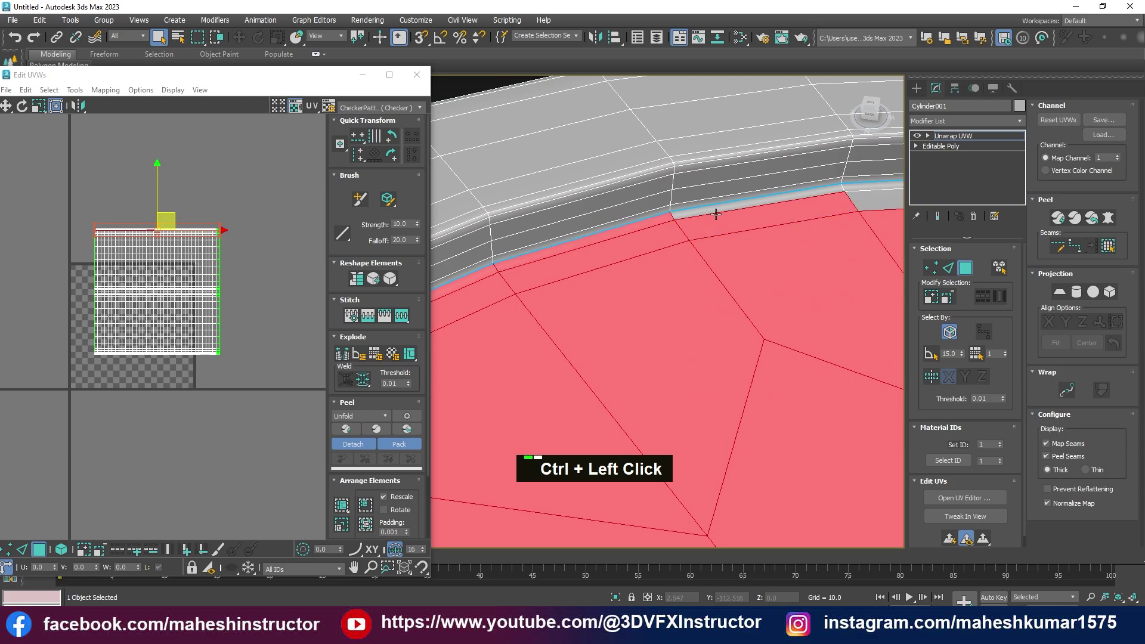
middle_click(687, 235)
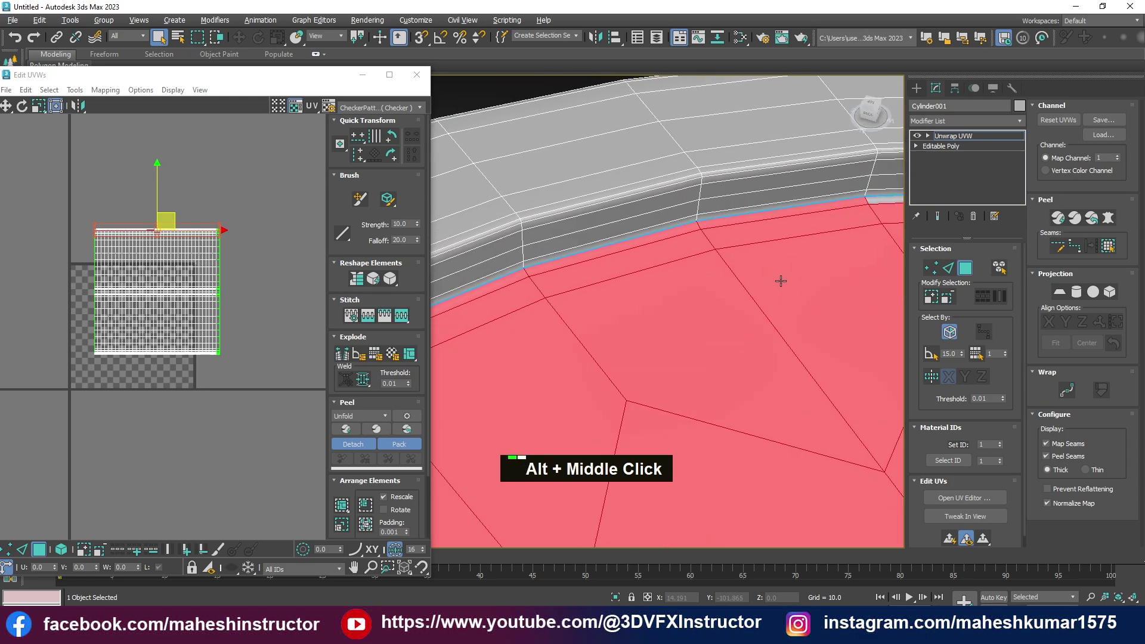
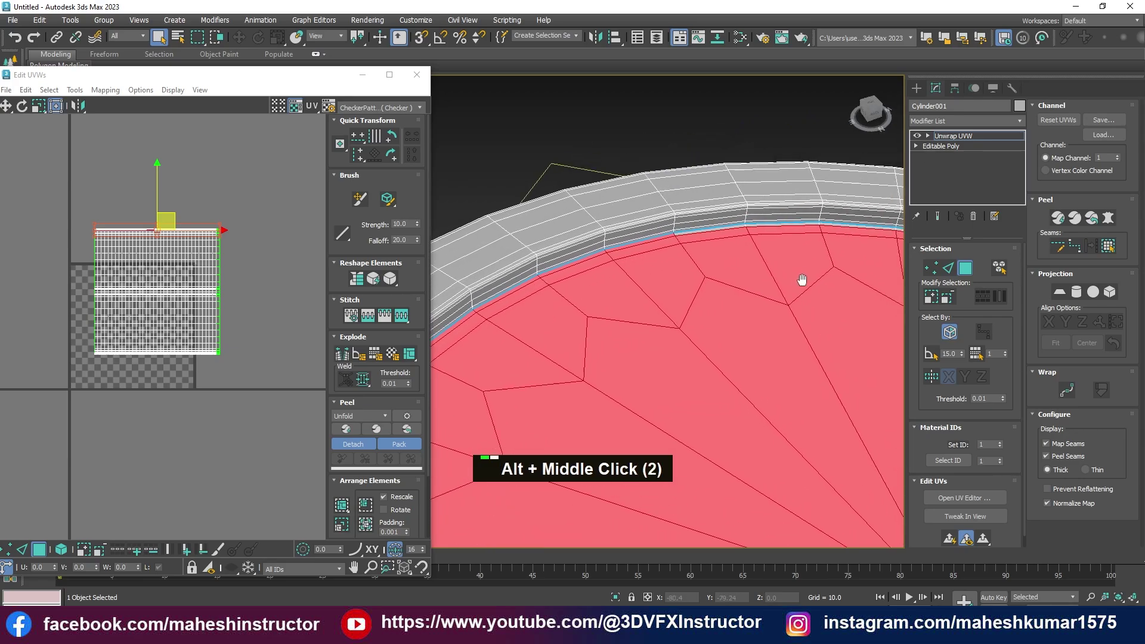
scroll("up", 3)
left_click(680, 224)
scroll("down", 3)
middle_click(753, 277)
left_click(709, 221)
Finish the remaining rim faces and pull back to check the whole lid is selected
left_click(756, 217)
middle_click(737, 264)
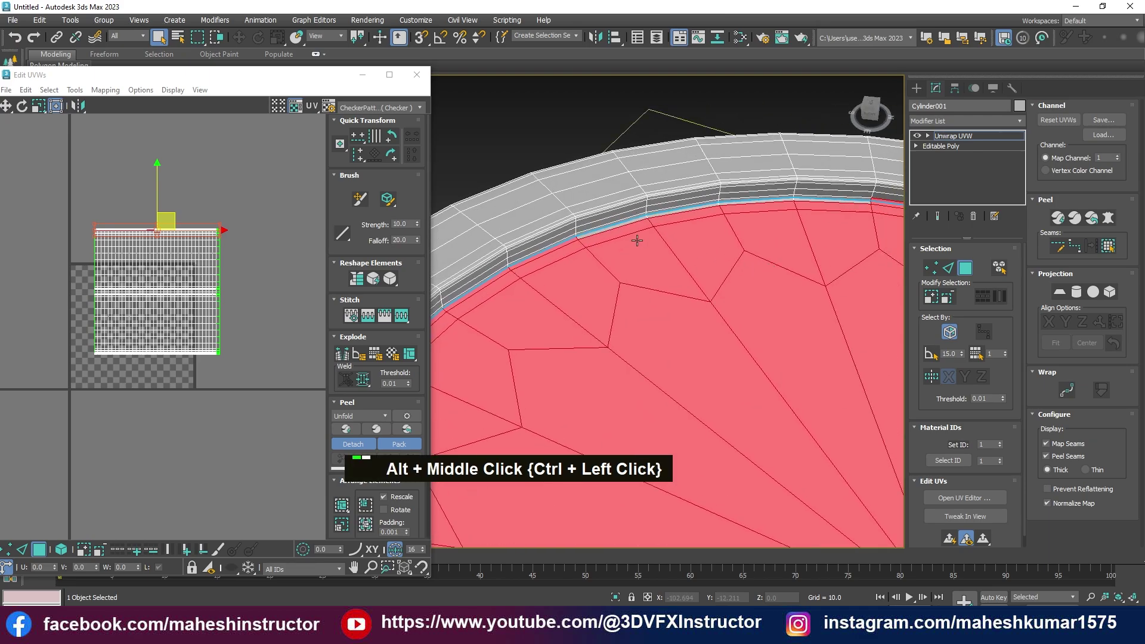
left_click(616, 223)
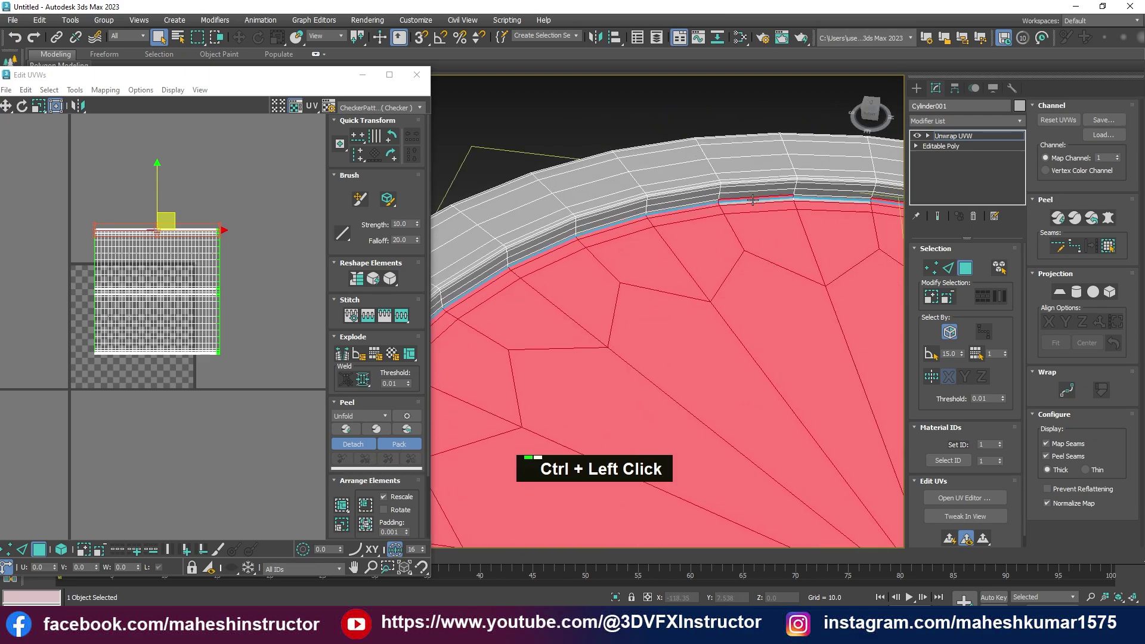
key("ctrl+z")
left_click(776, 197)
left_click(805, 200)
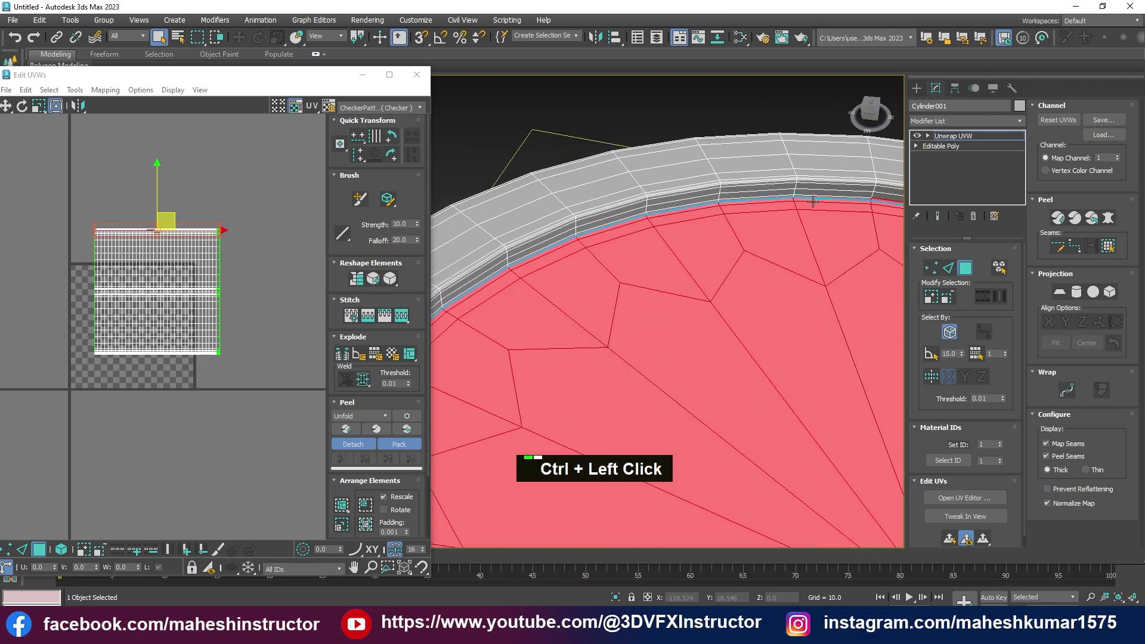
middle_click(819, 290)
scroll("up", 3)
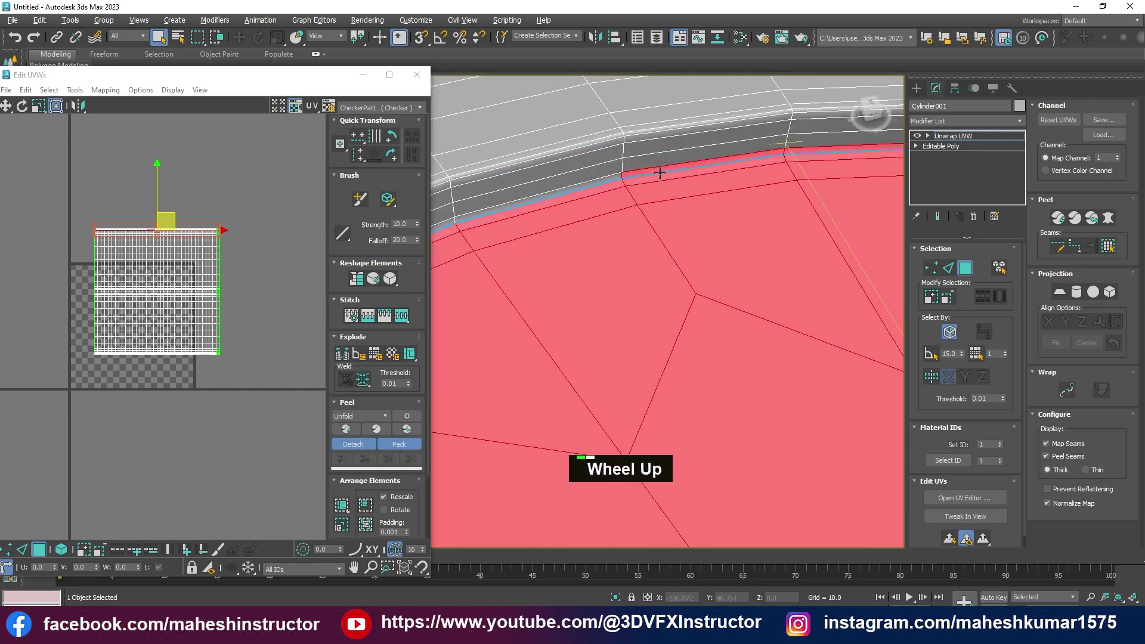
left_click(661, 169)
scroll("down", 3)
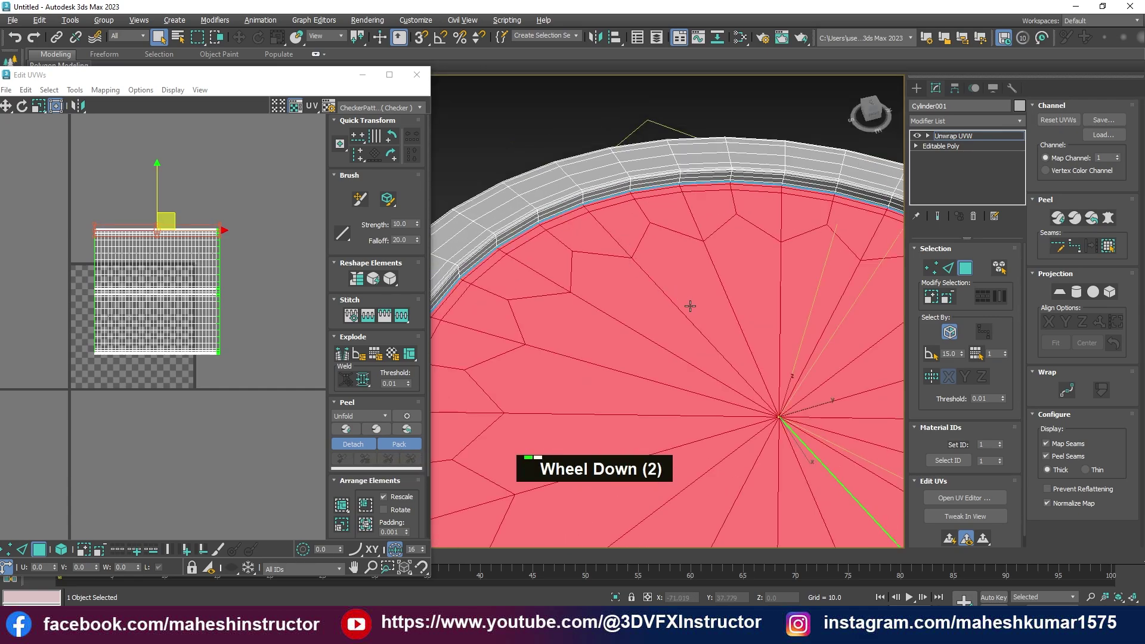
middle_click(689, 321)
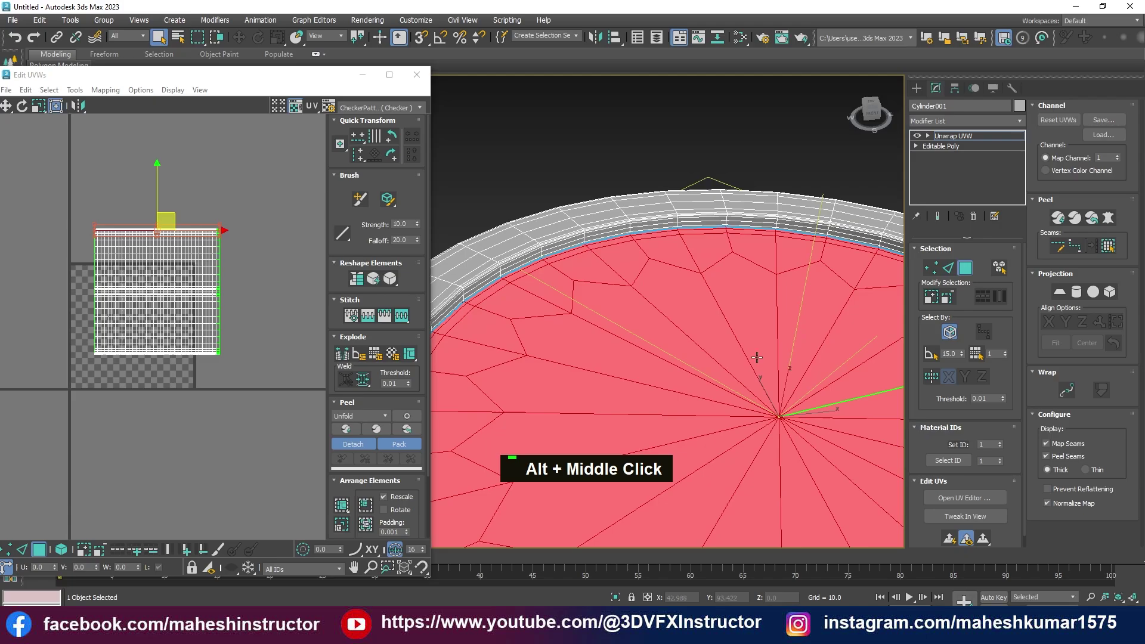
scroll("down", 3)
scroll("down", 3)
middle_click(753, 372)
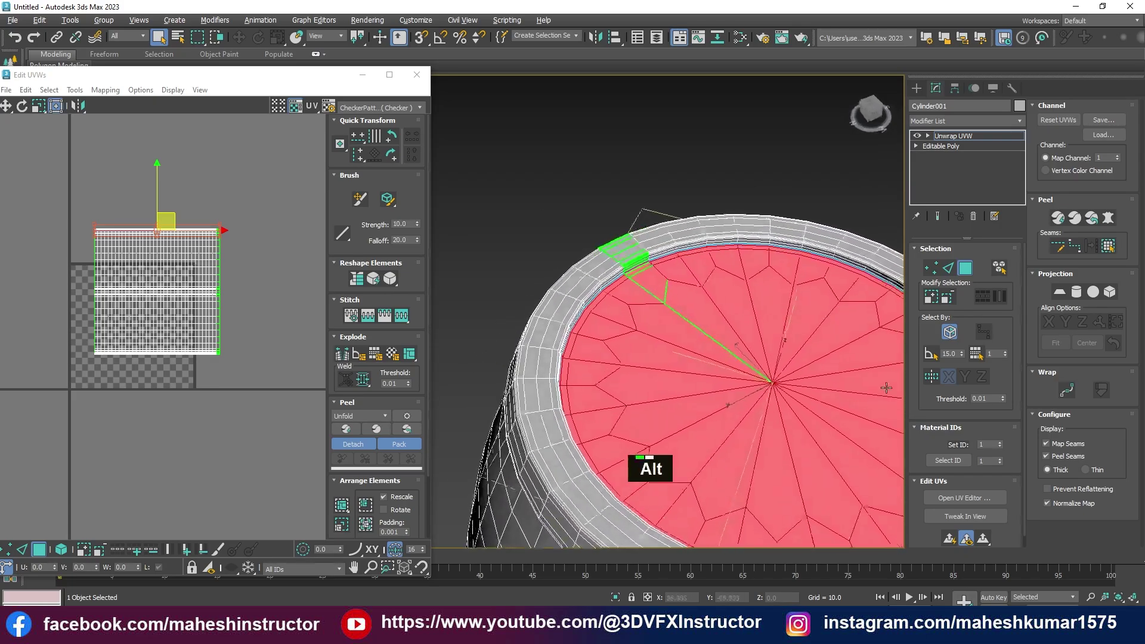
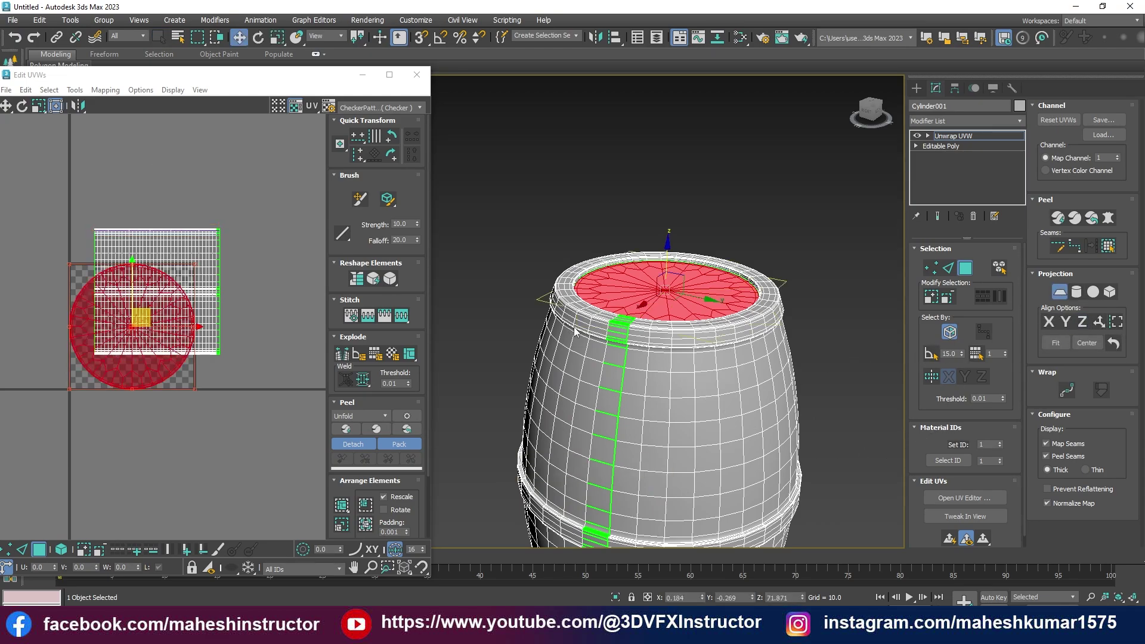
Planar-project the lid faces and move the circular island above the body layout
scroll("down", 3)
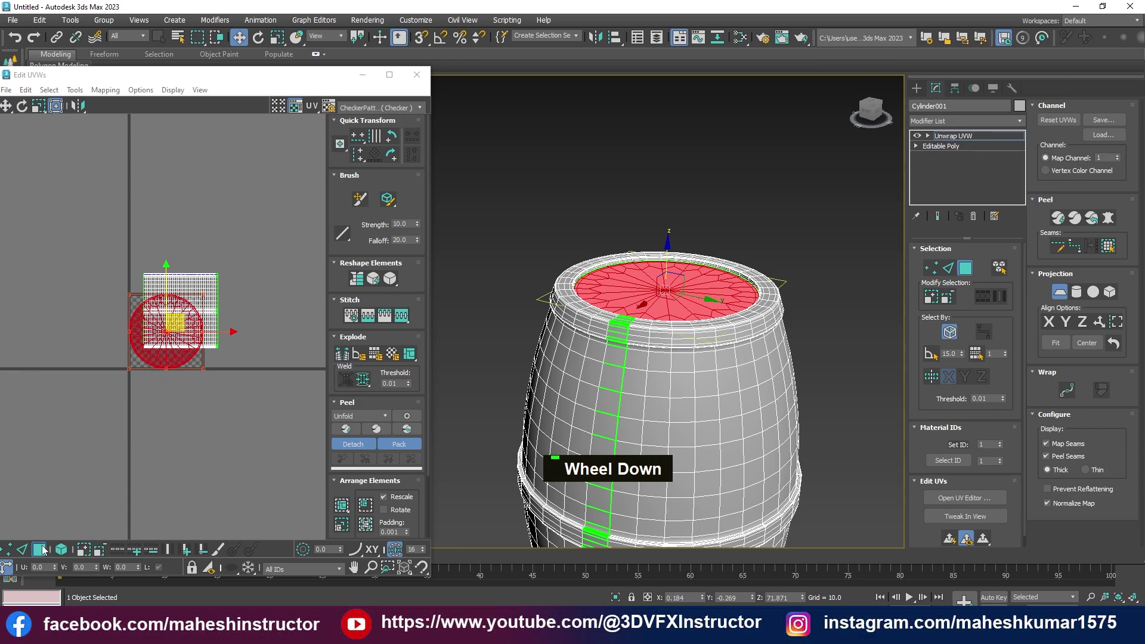
double_click(45, 550)
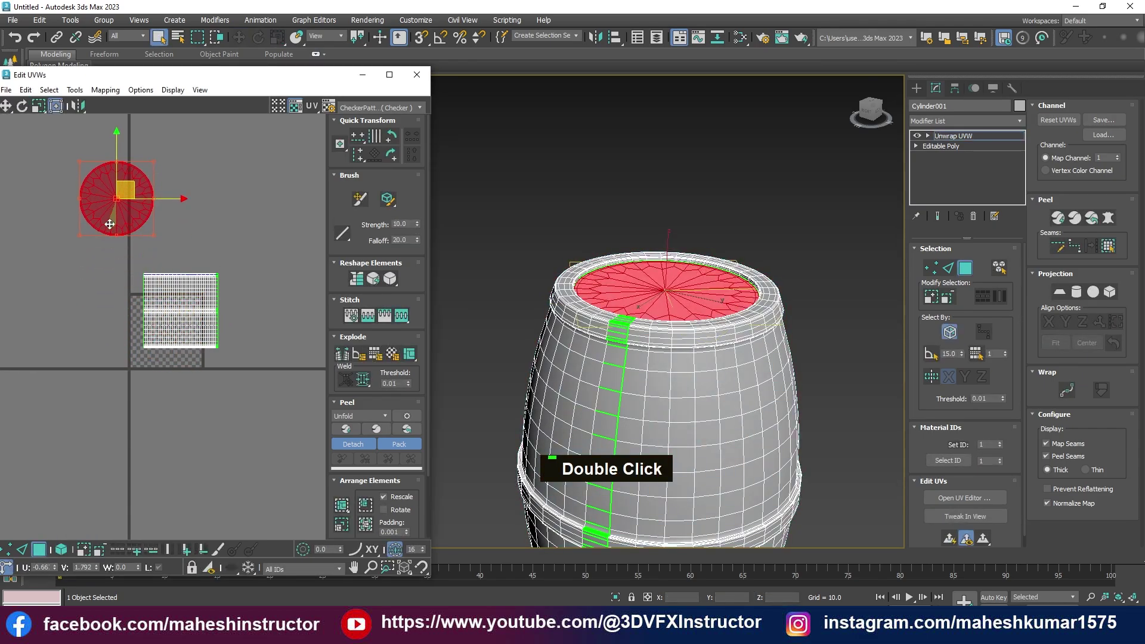
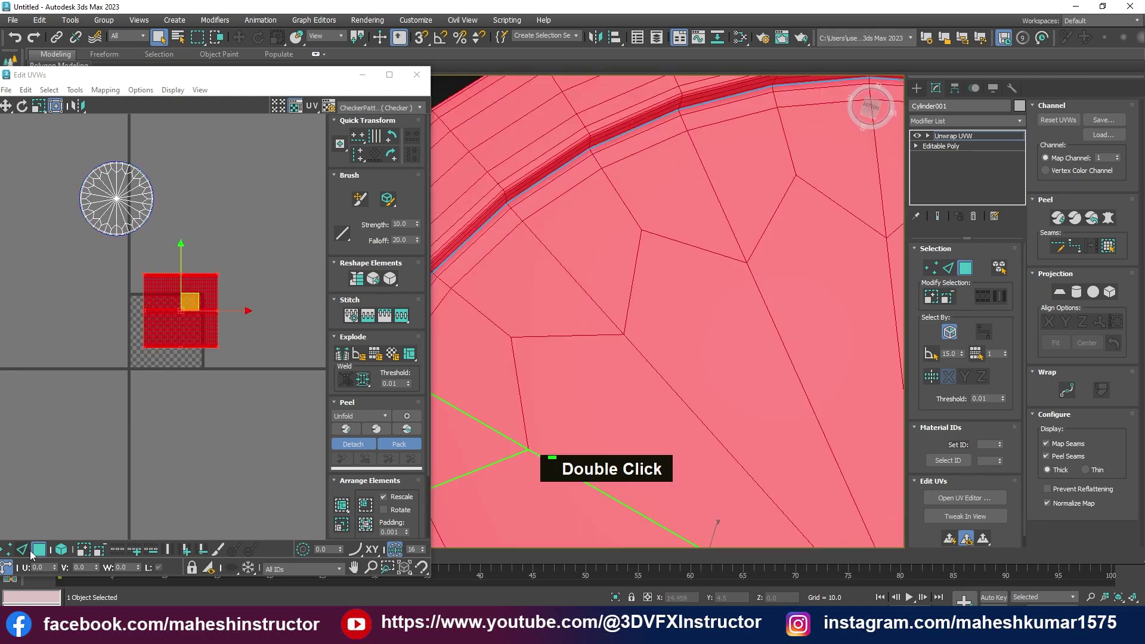
scroll("up", 3)
Select the edge loop around the lid's inner rim
double_click(560, 178)
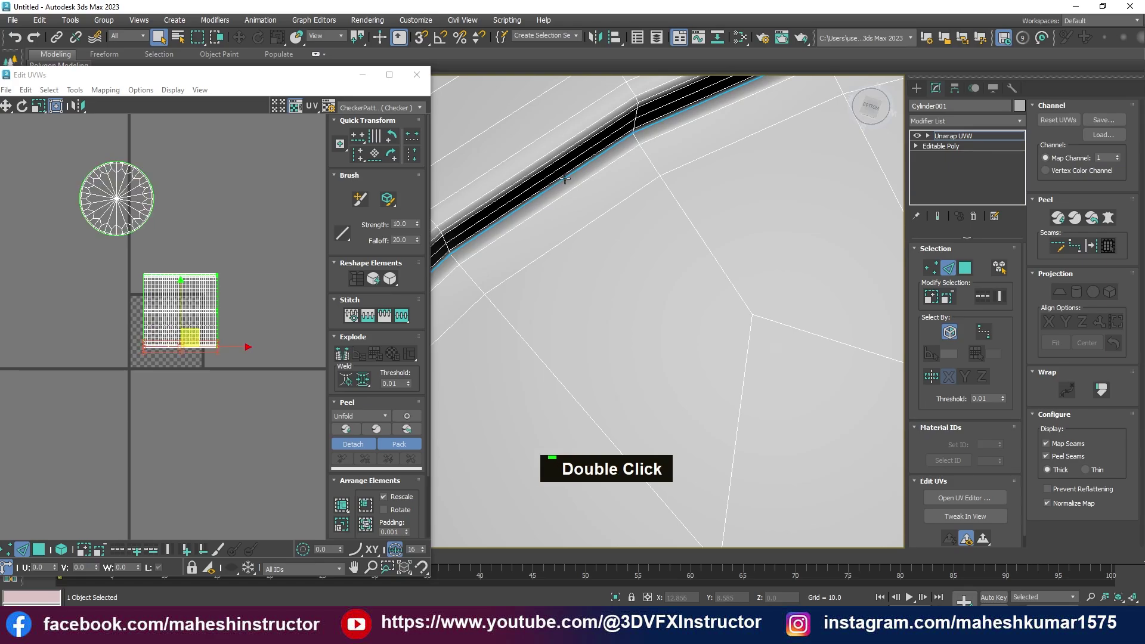
middle_click(587, 206)
scroll("up", 3)
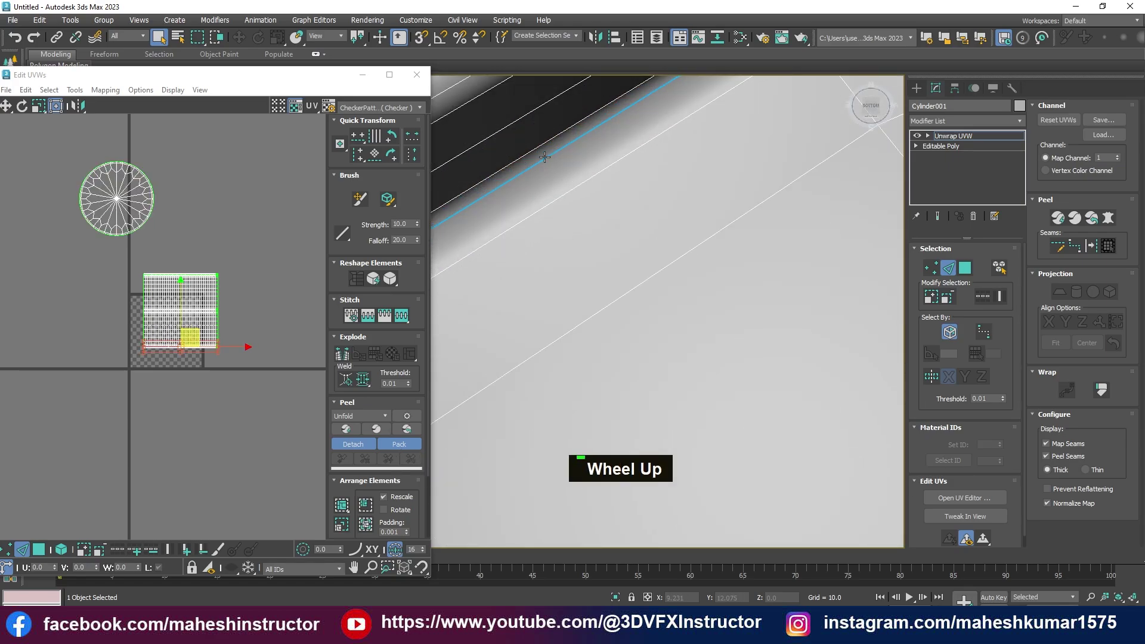
double_click(545, 154)
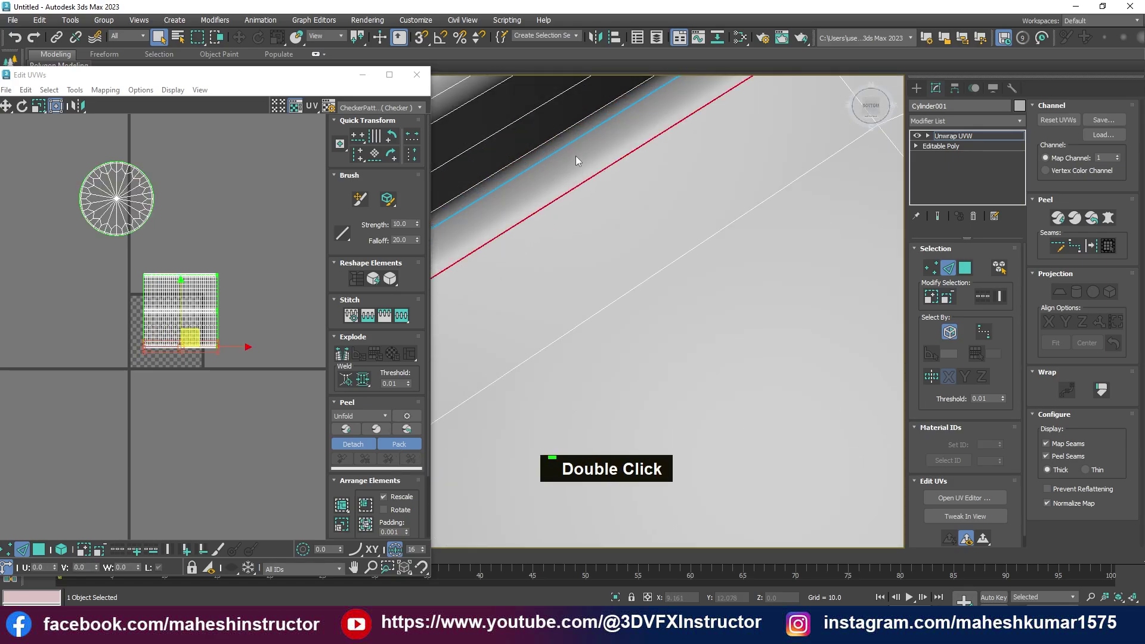
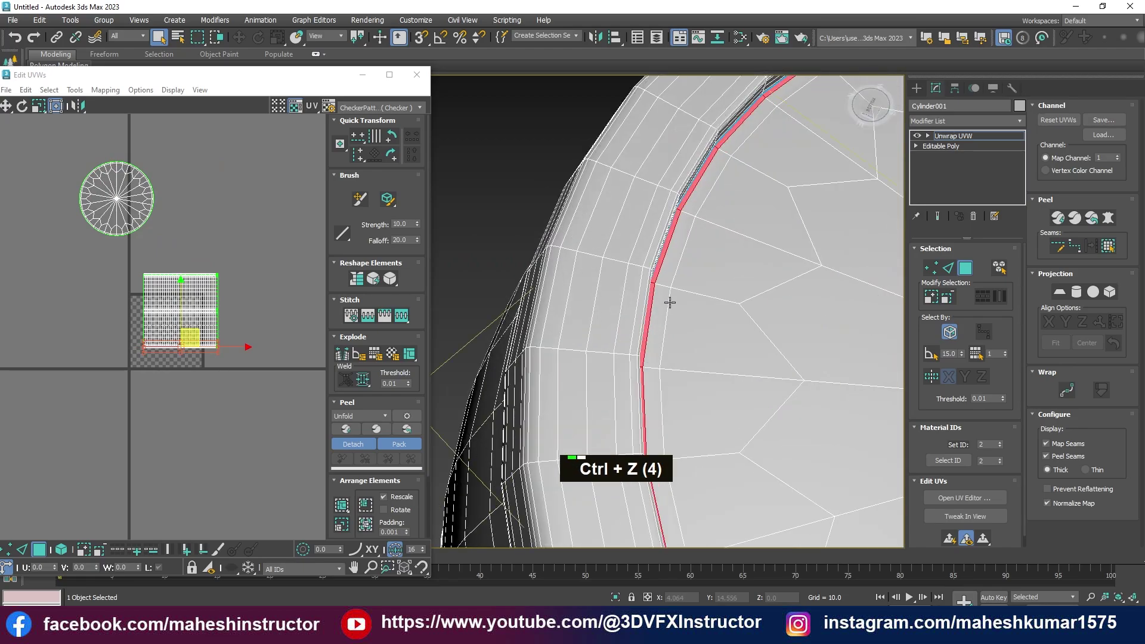
In face sub-object mode, pick the upper wedges of the barrel lid one after another
left_click(672, 276)
key("ctrl+z")
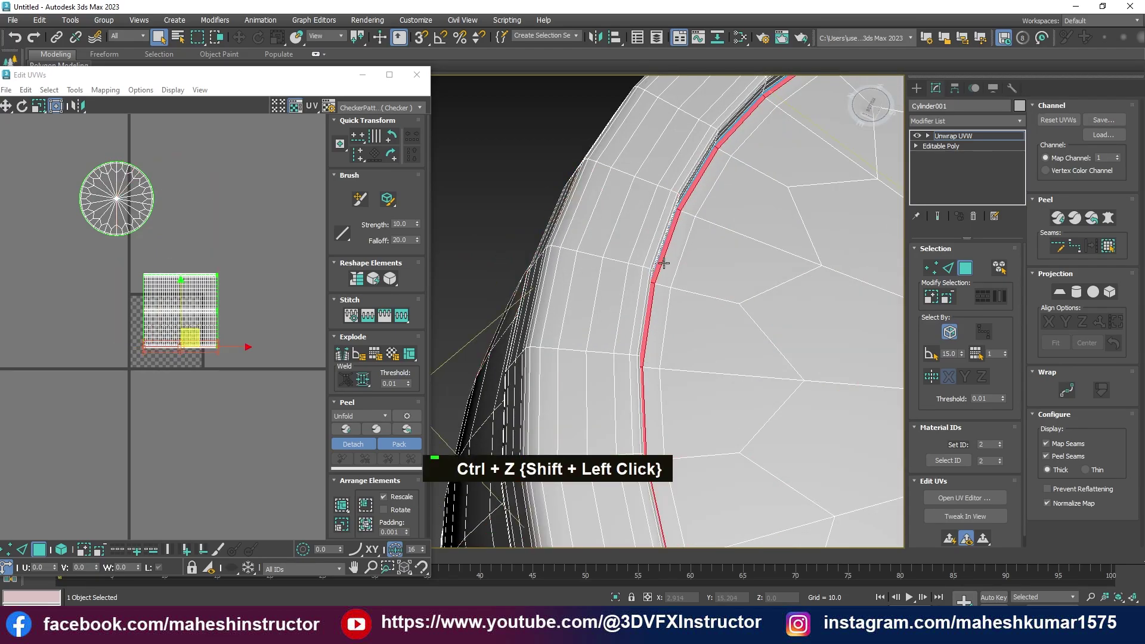
left_click(671, 255)
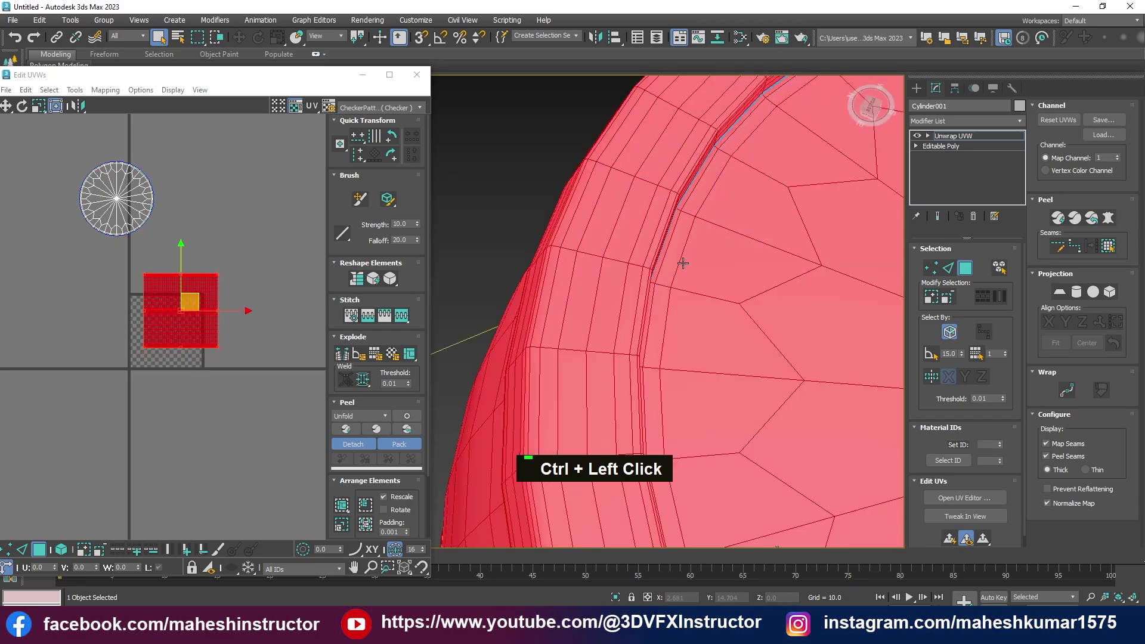
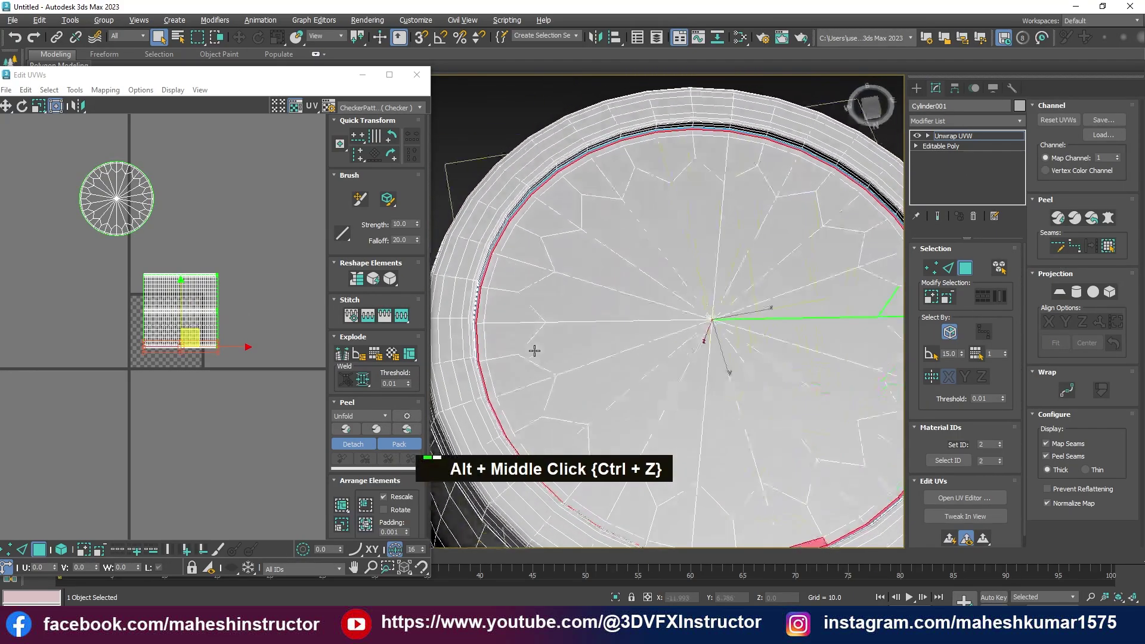
middle_click(600, 367)
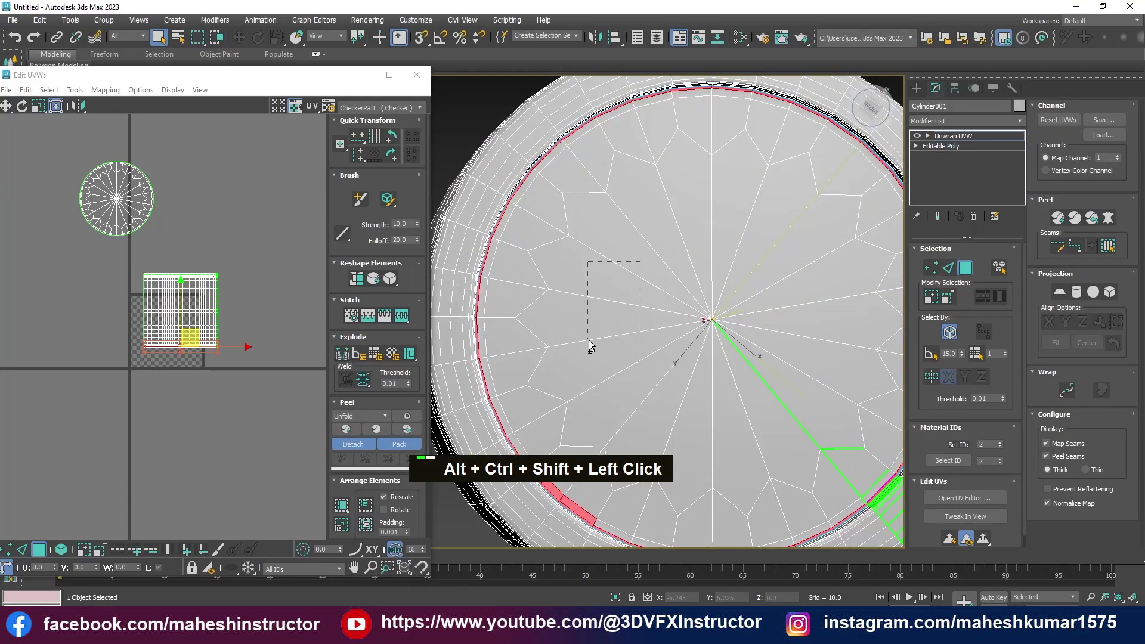
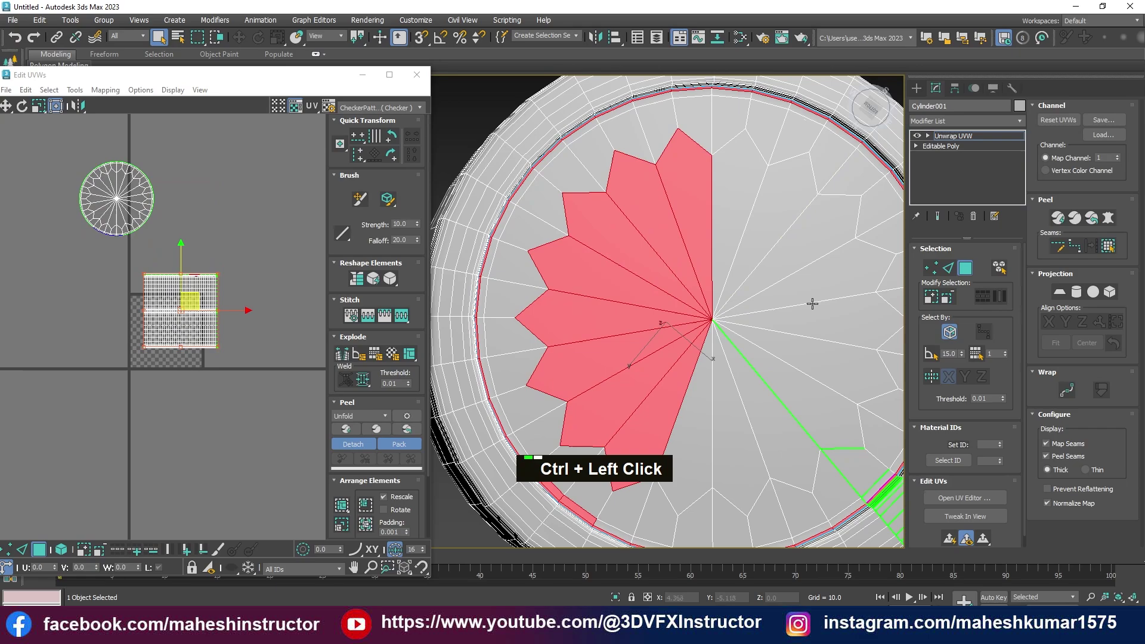
left_click(636, 143)
double_click(585, 162)
left_click(669, 112)
double_click(690, 112)
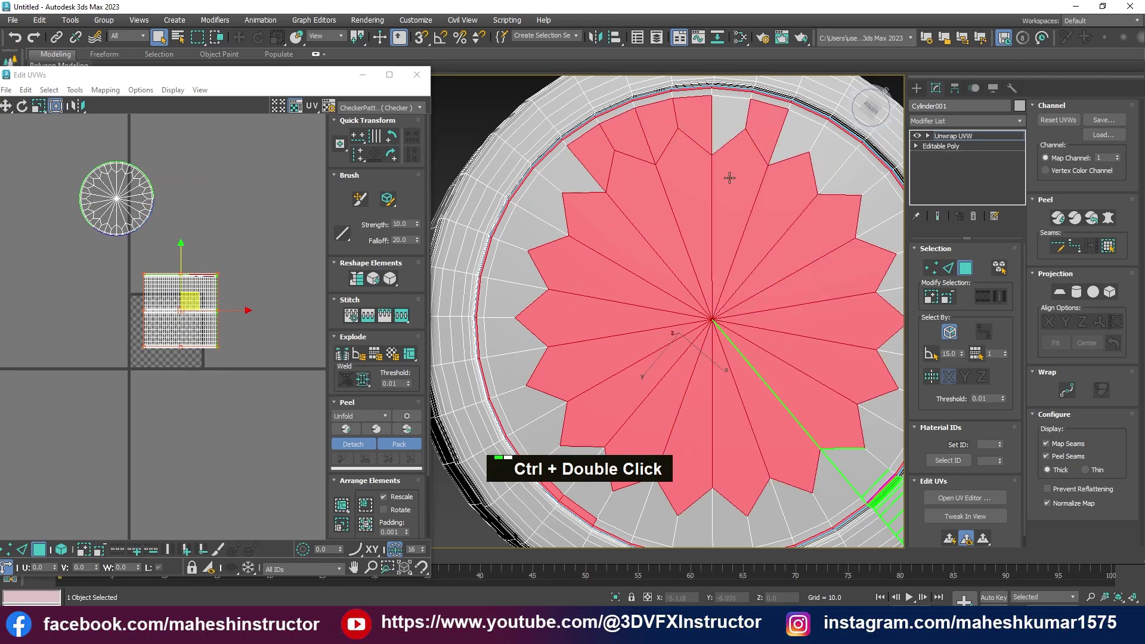
left_click(695, 165)
Add the remaining lid wedges until the whole top cap is selected as faces
scroll("down", 3)
scroll("up", 3)
middle_click(701, 382)
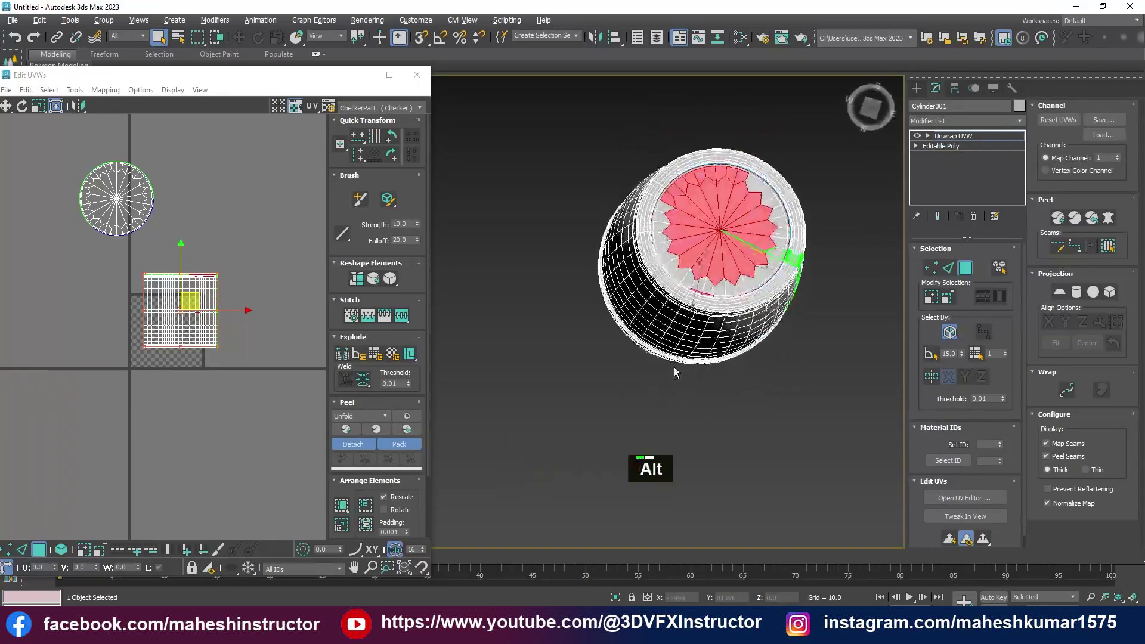
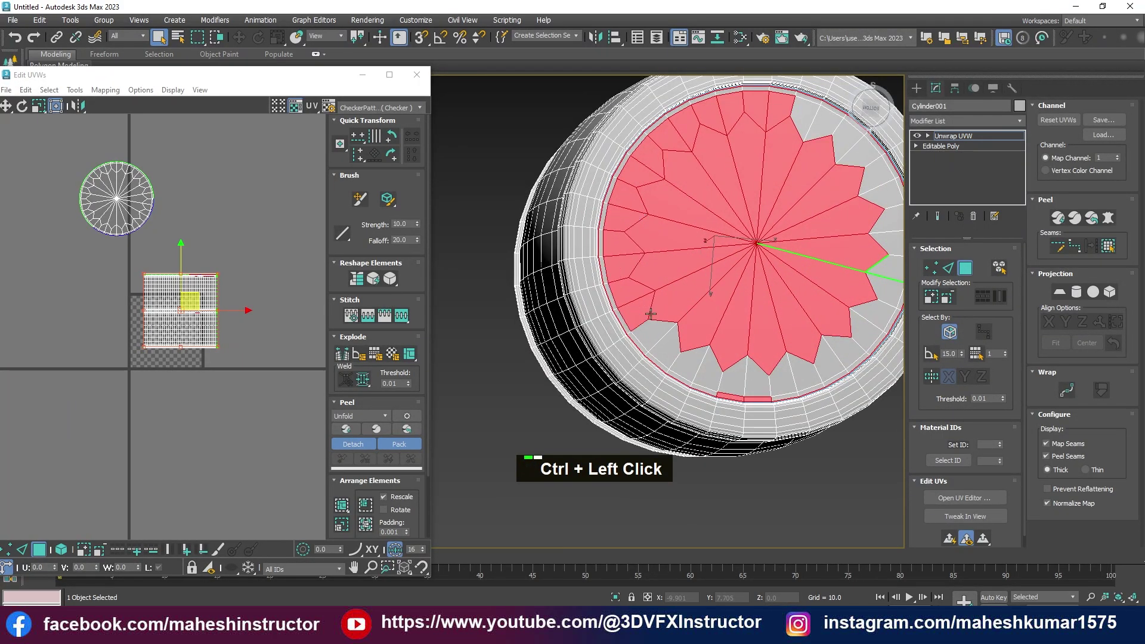
left_click(688, 297)
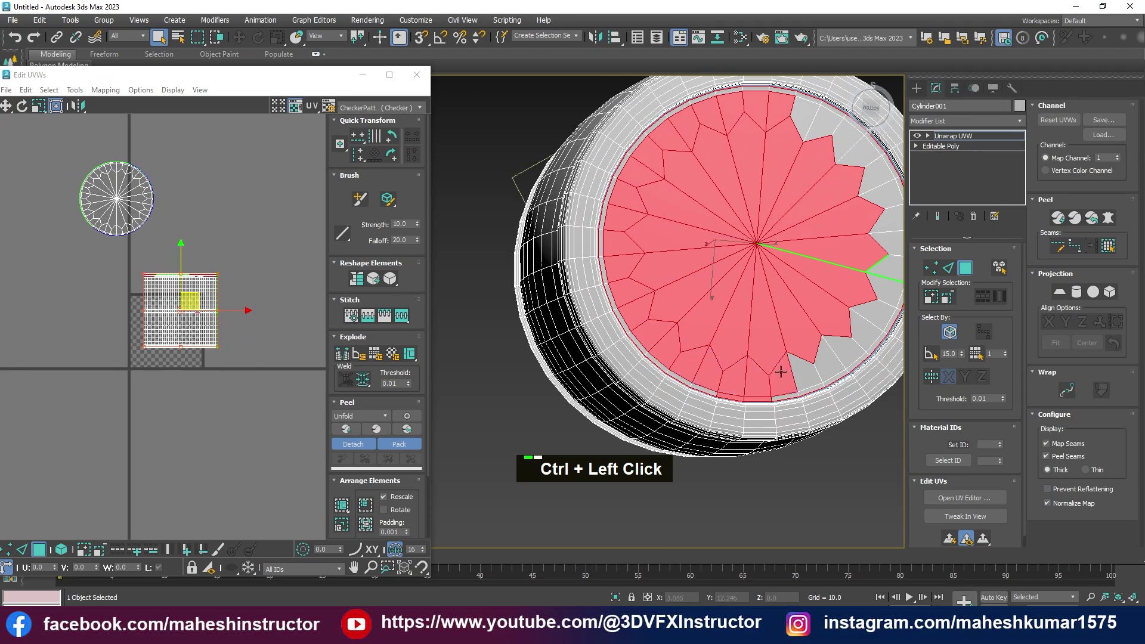
left_click(706, 292)
left_click(790, 265)
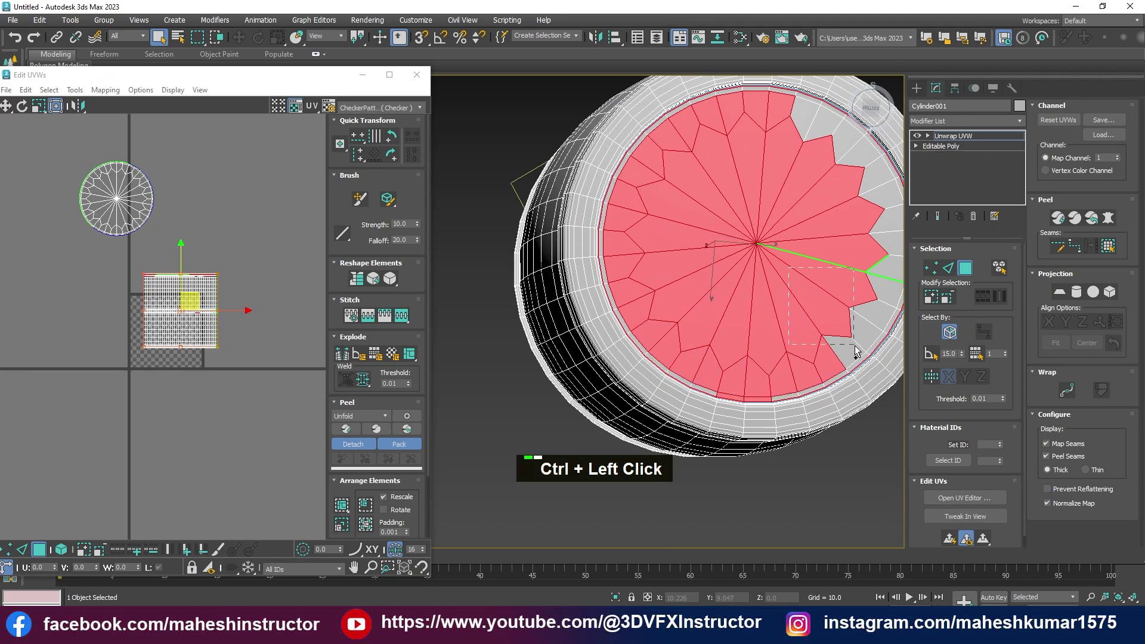
left_click(747, 264)
left_click(846, 246)
middle_click(799, 313)
Cycle between the four-view layout and perspective view to check the lid face selection
key("alt+w")
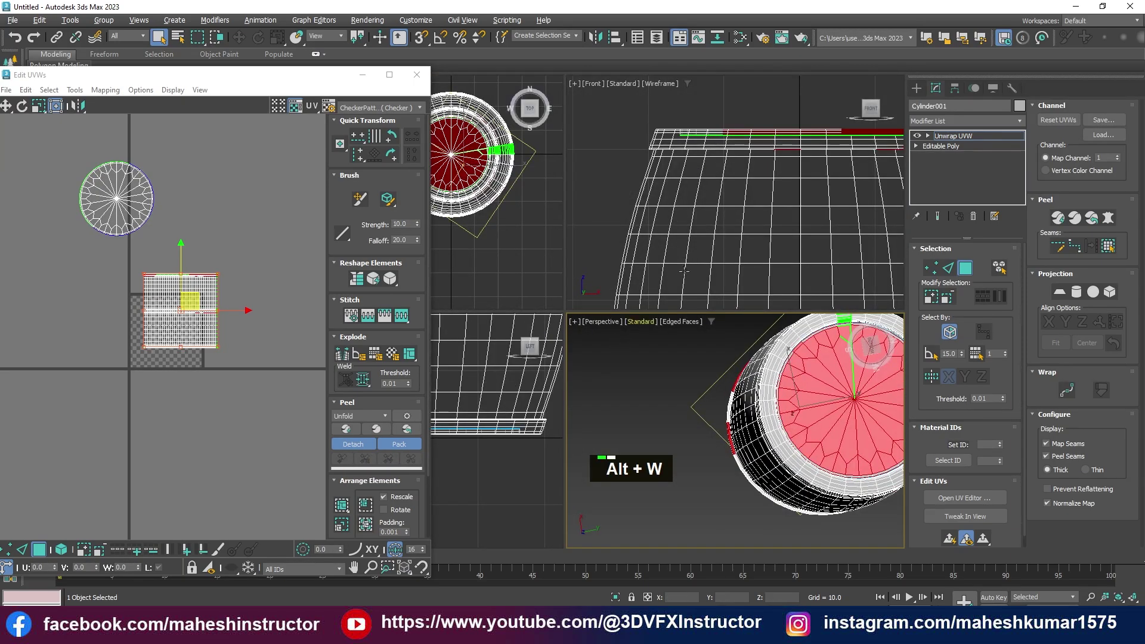
scroll("down", 3)
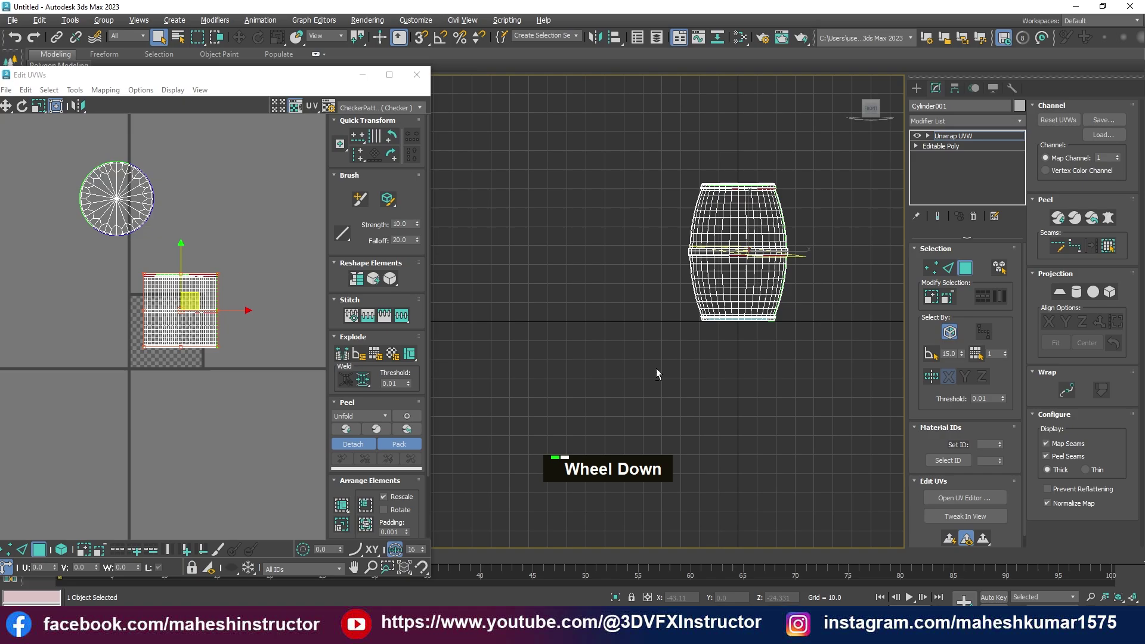
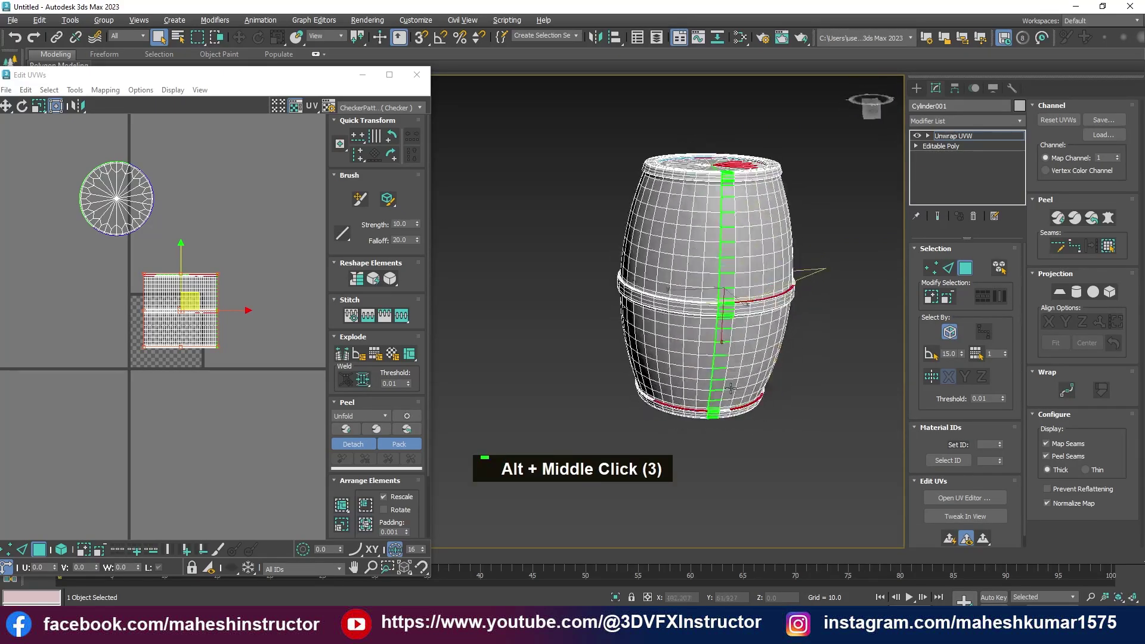
key("ctrl+z")
middle_click(731, 376)
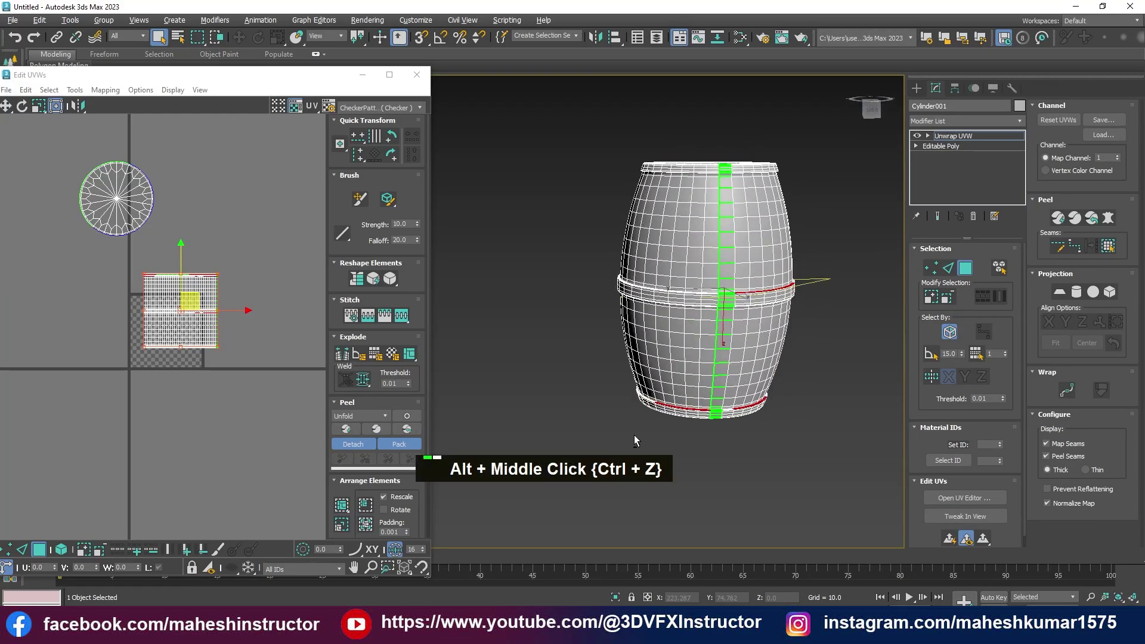
left_click(567, 291)
left_click(616, 287)
middle_click(750, 360)
key("alt+w")
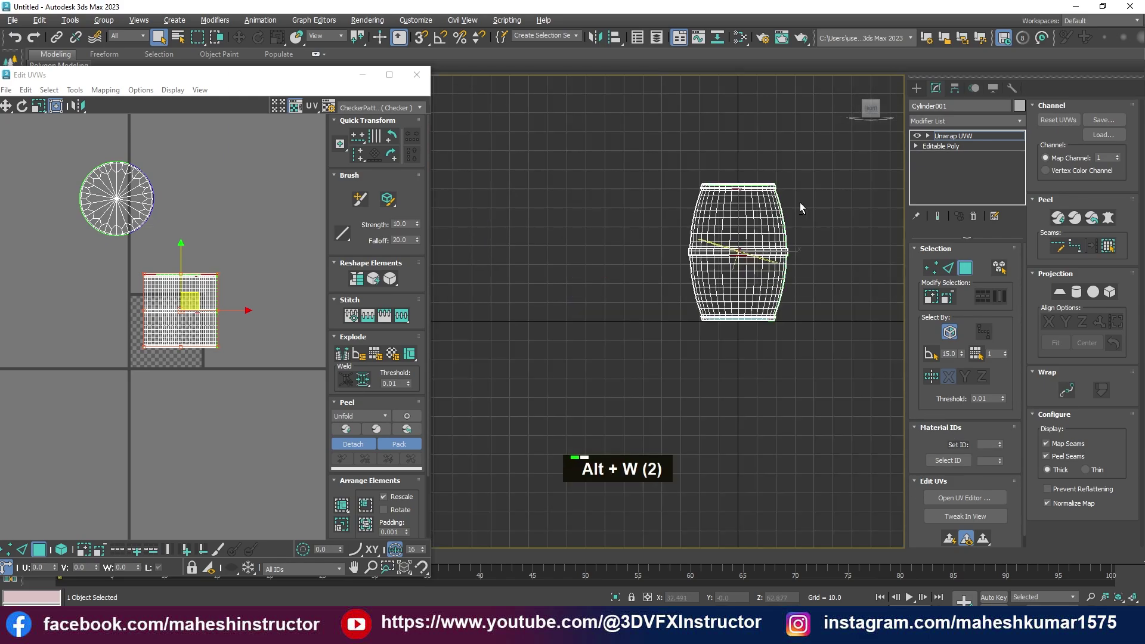
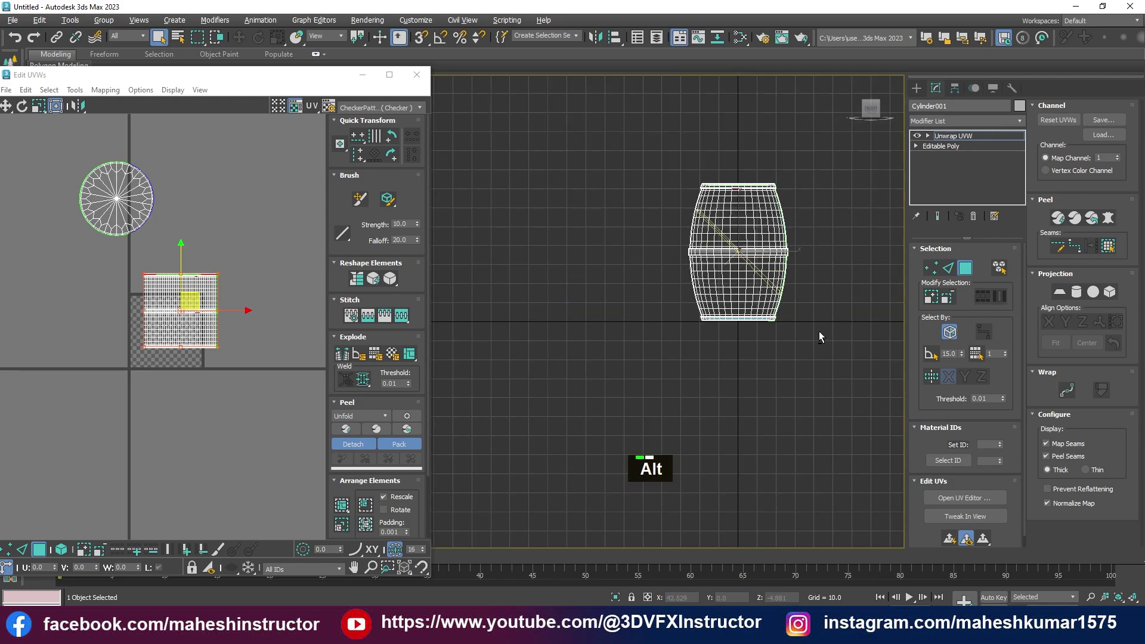
Review the barrel shaded in perspective, then return to the front wireframe view
key("alt+w")
key("ctrl+z")
middle_click(703, 381)
key("alt+w")
key("alt+w")
scroll("down", 3)
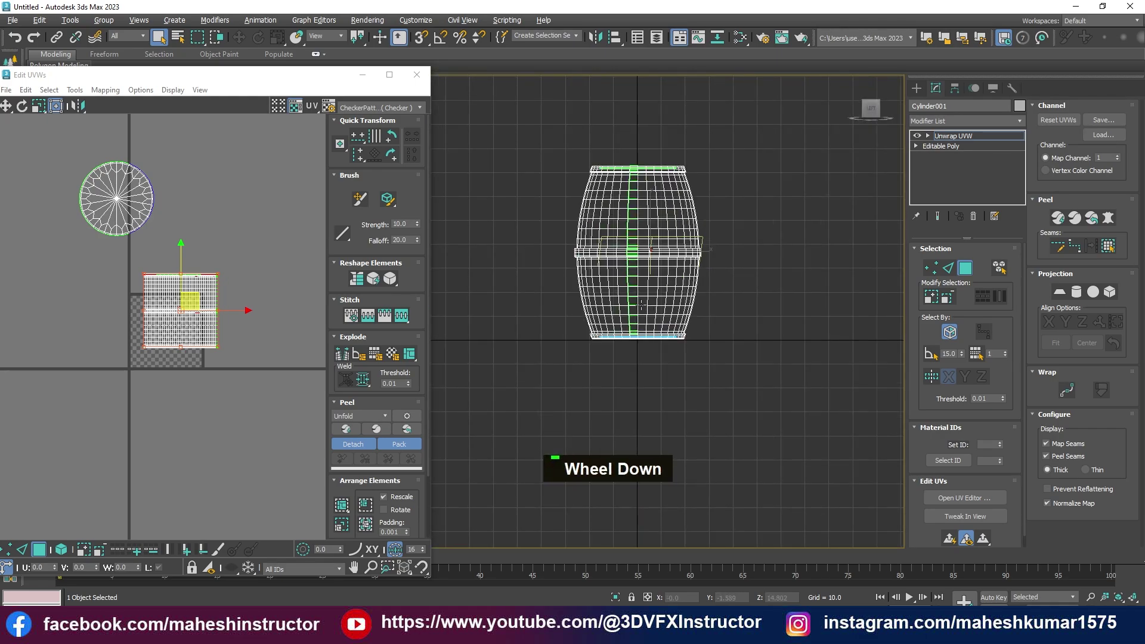
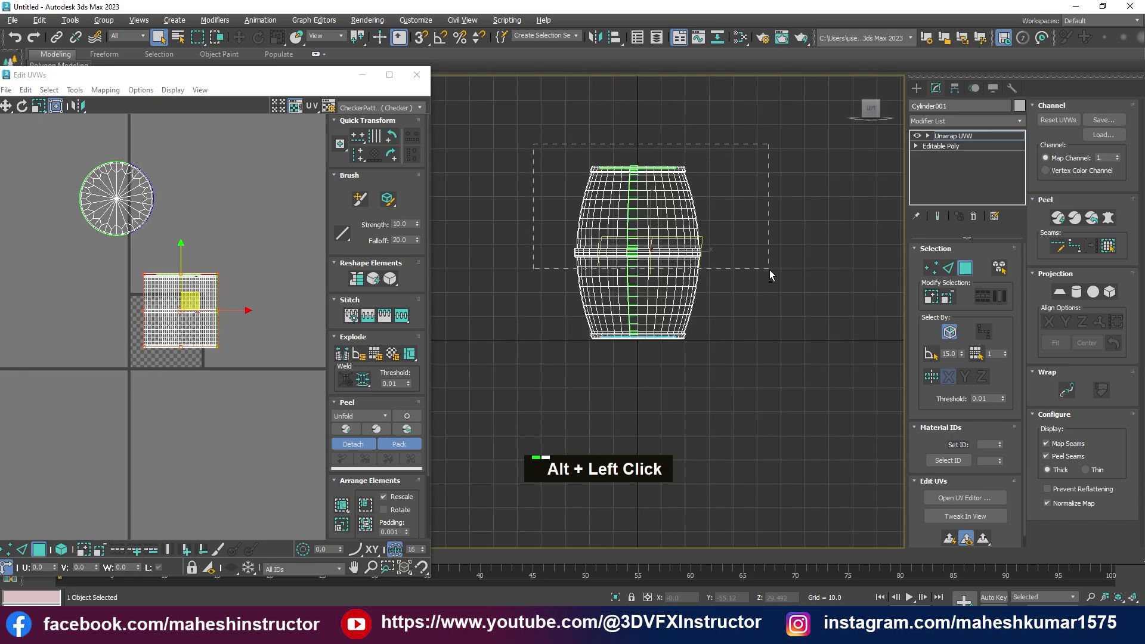
key("alt+w")
middle_click(729, 403)
key("w")
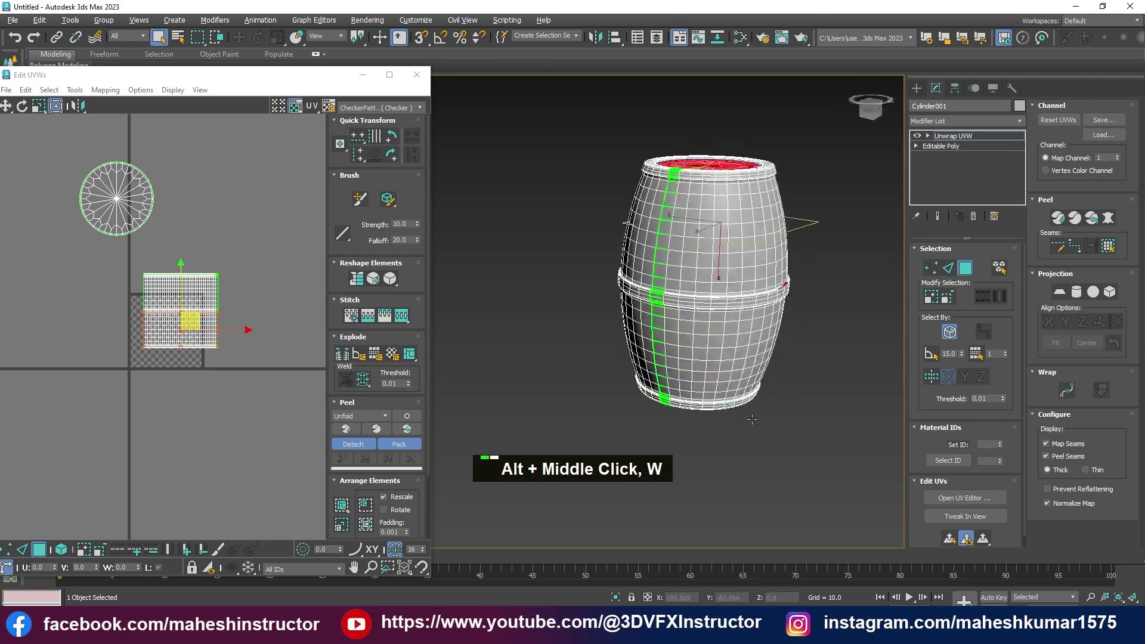
scroll("up", 3)
key("alt+w")
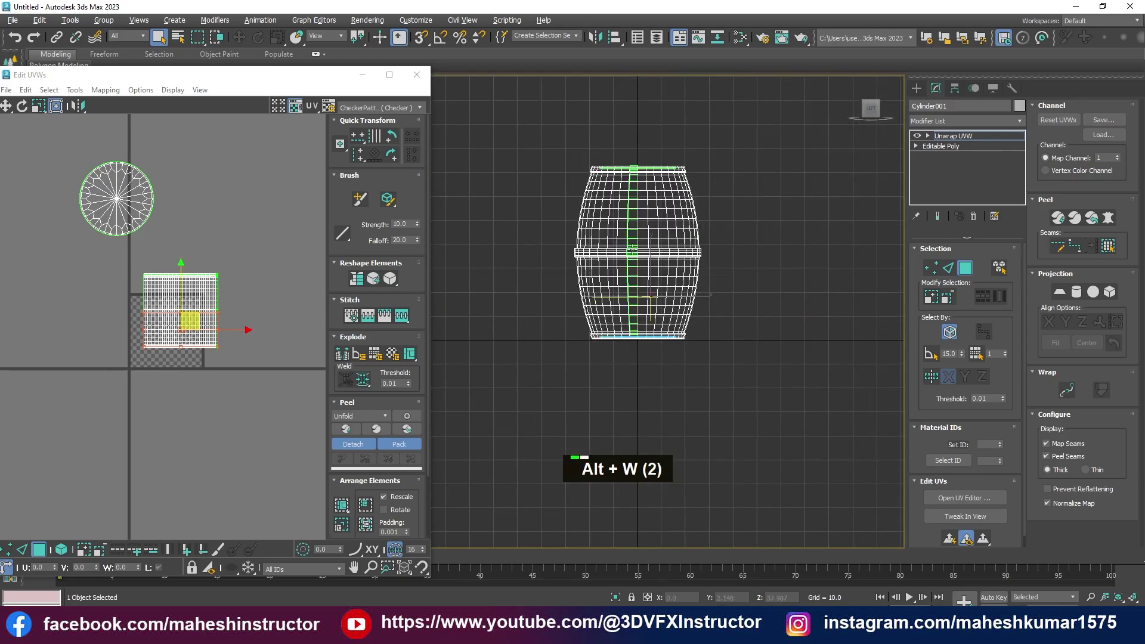
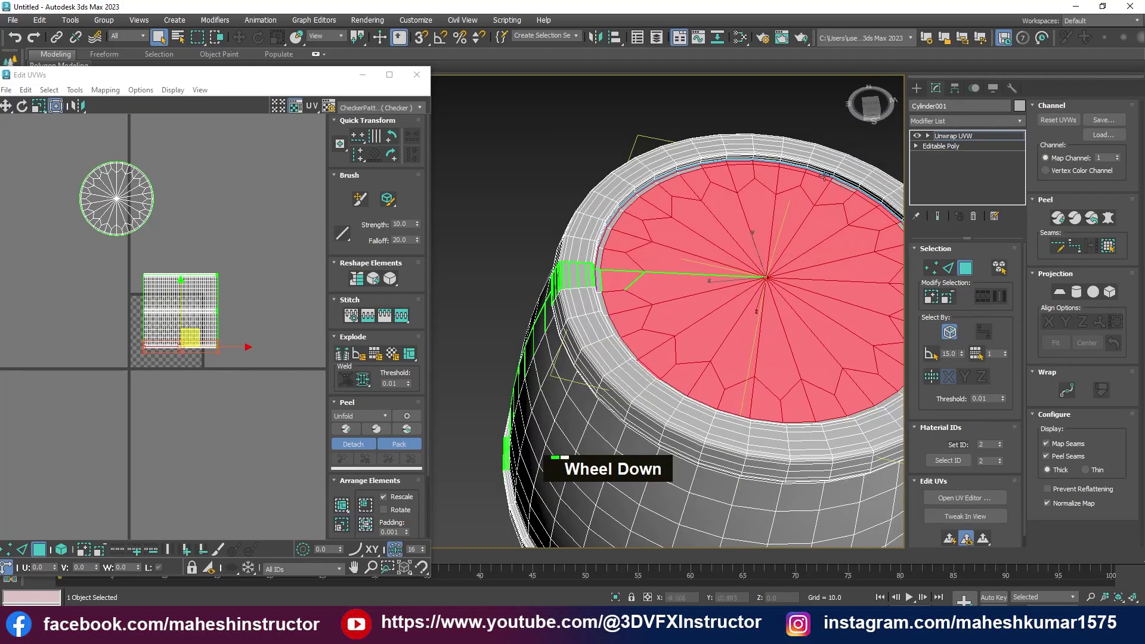
scroll("up", 3)
left_click(875, 203)
scroll("down", 3)
middle_click(698, 270)
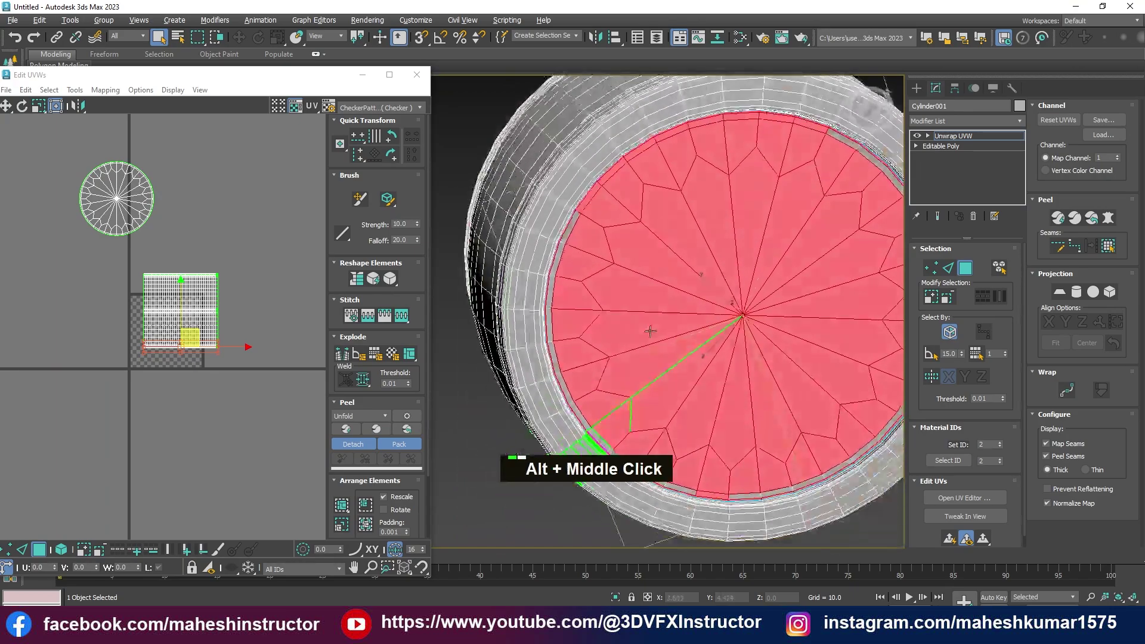
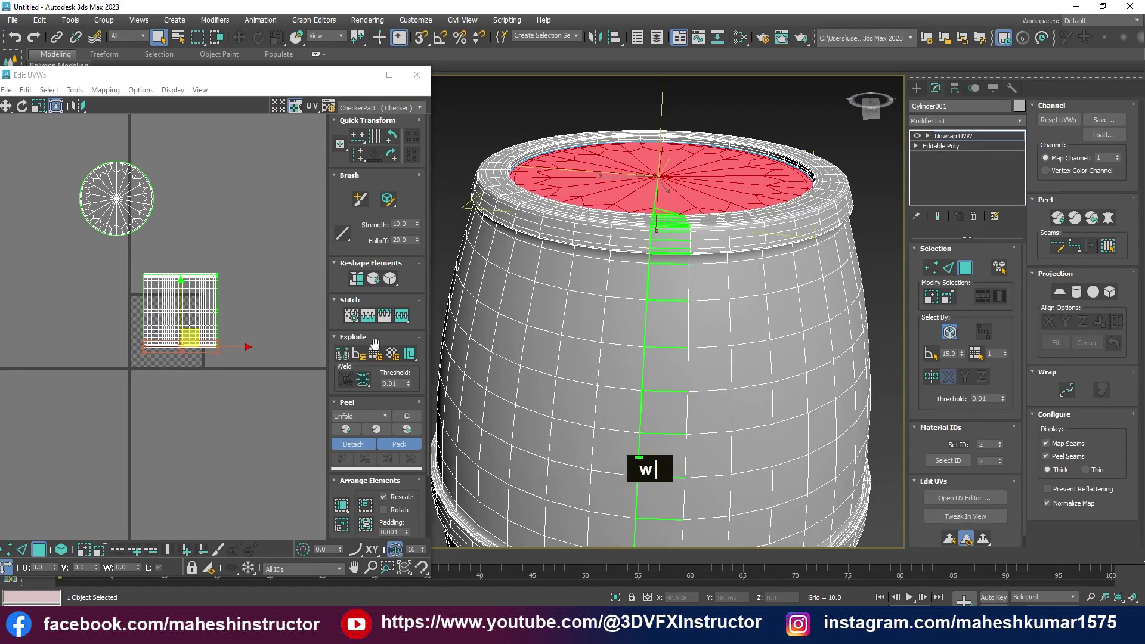
scroll("up", 3)
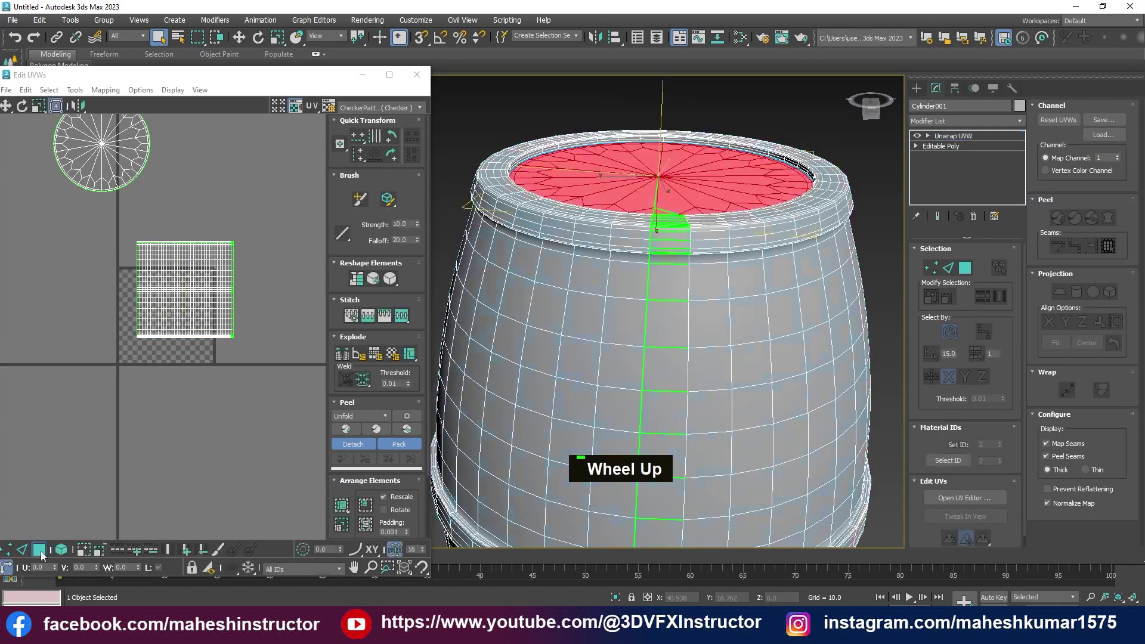
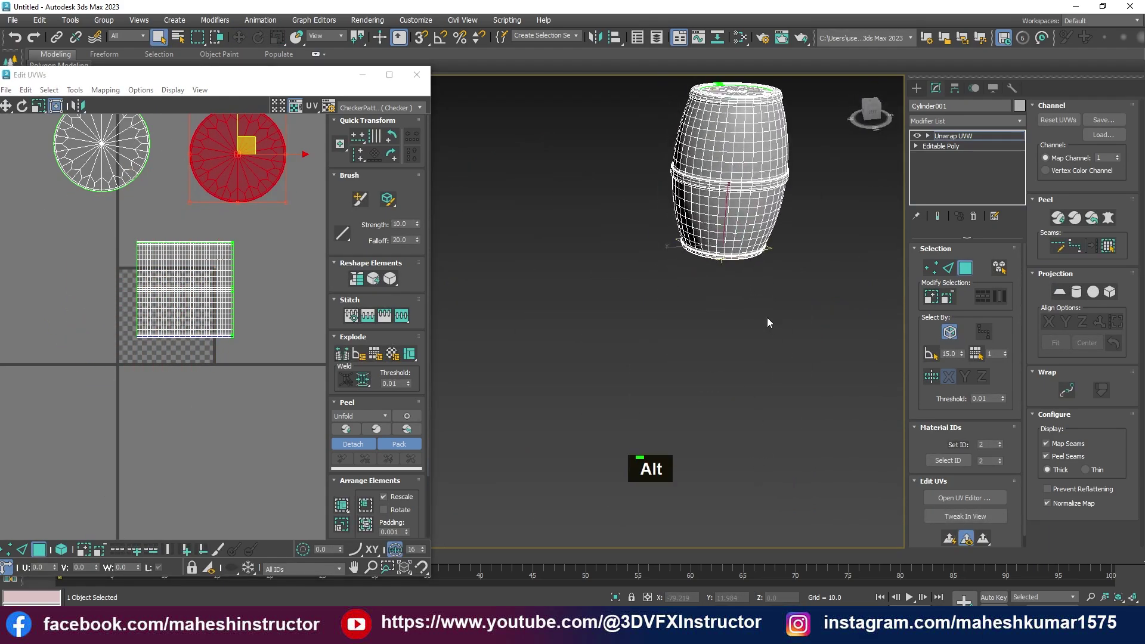
Toggle the viewport grid with G while recentring the barrel, then deselect the lid faces
middle_click(765, 290)
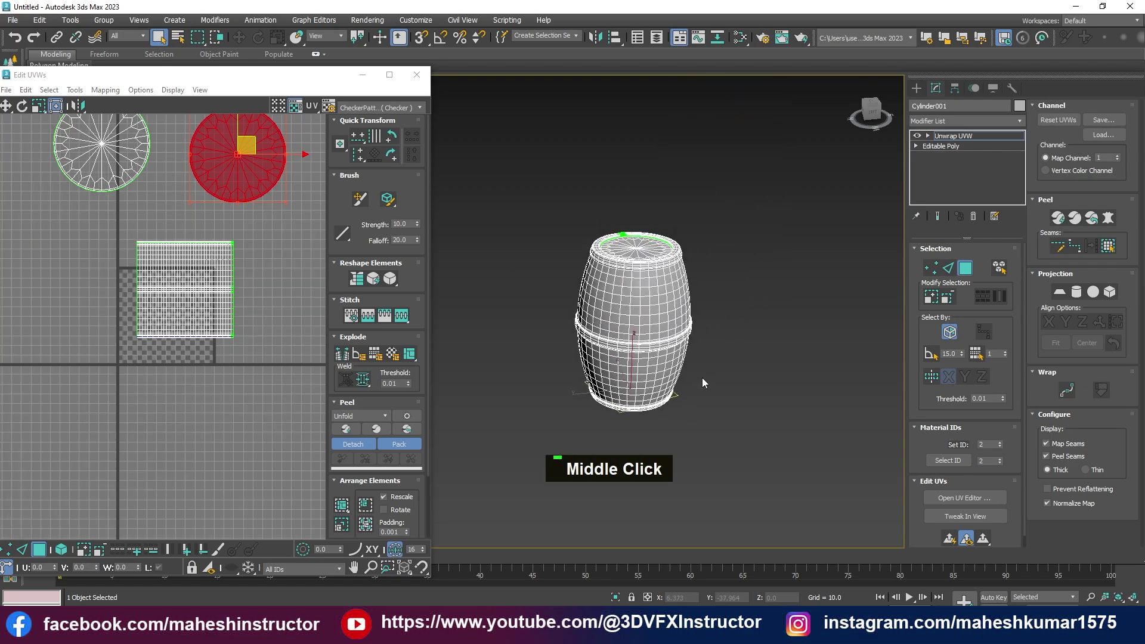
type("g")
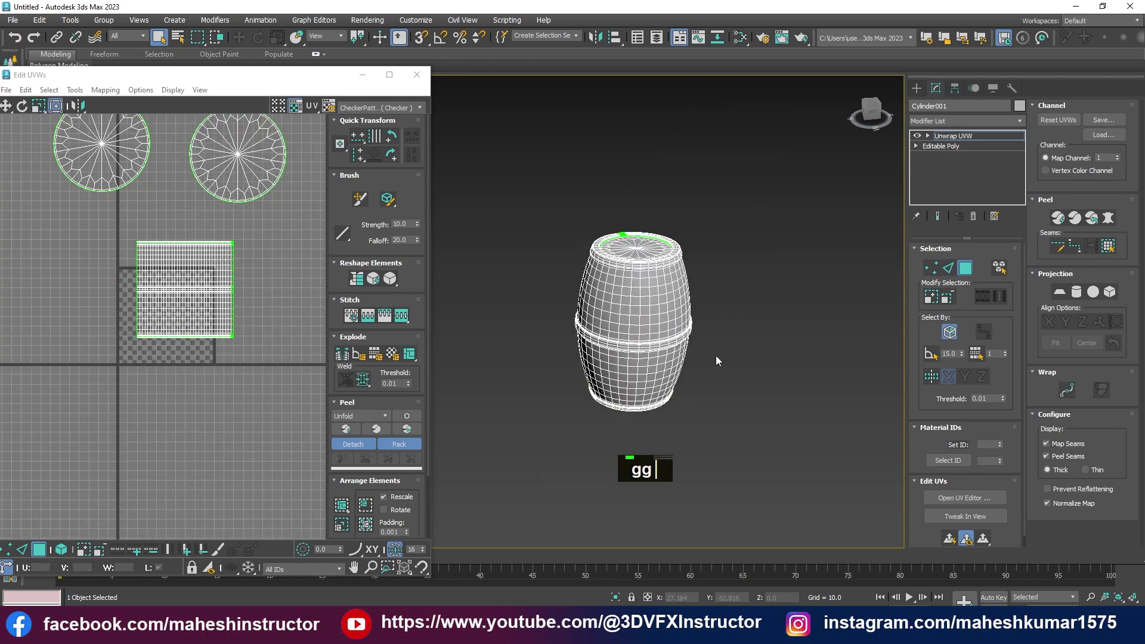
type("gg")
middle_click(657, 377)
type("g")
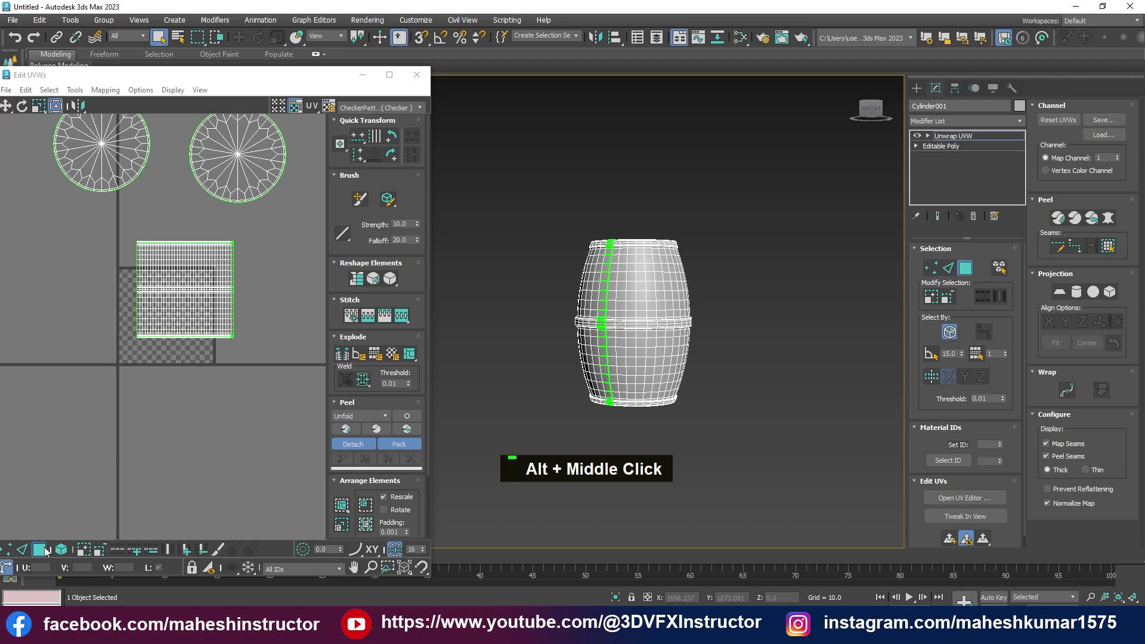
double_click(182, 330)
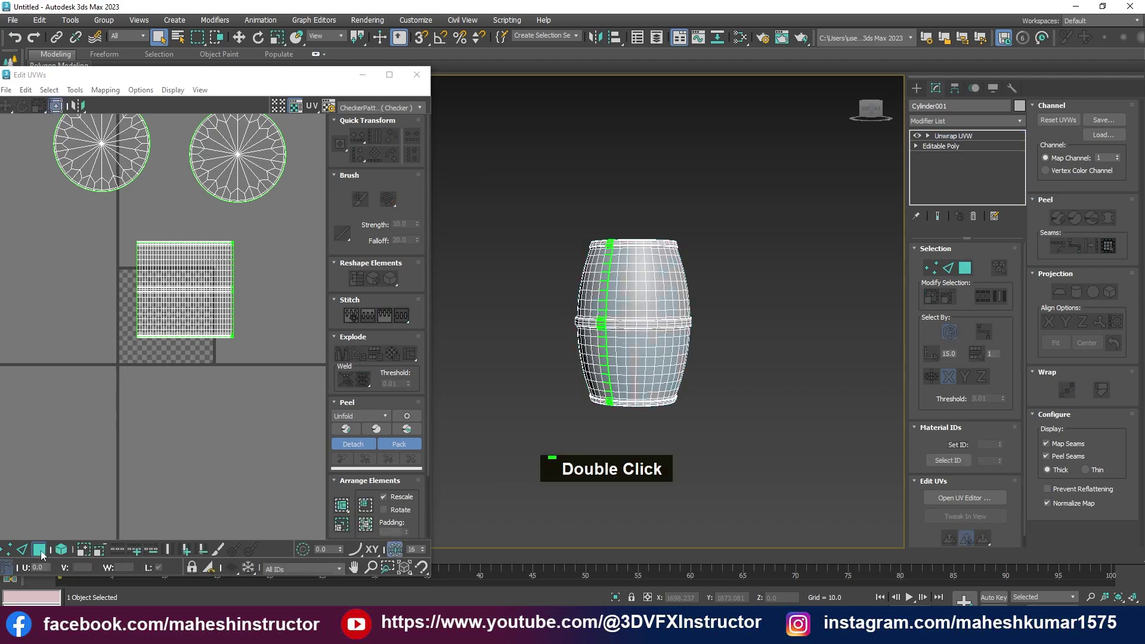
Maximize the Edit UVWs window so both lid circles and the body sheet fill the screen
middle_click(652, 384)
scroll("up", 3)
middle_click(561, 485)
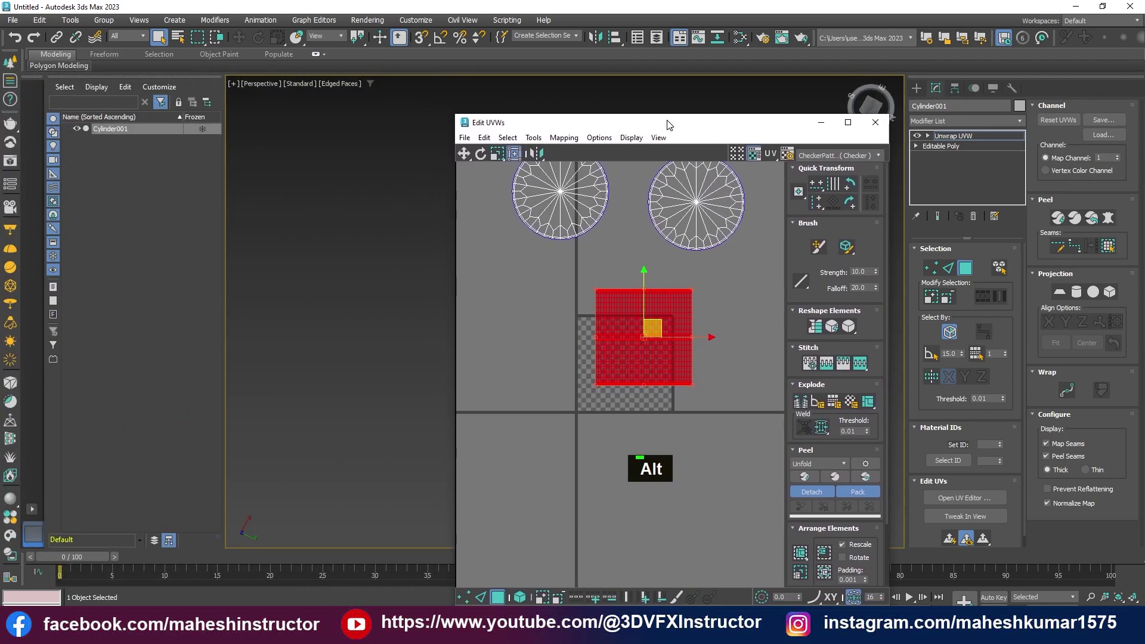
middle_click(772, 313)
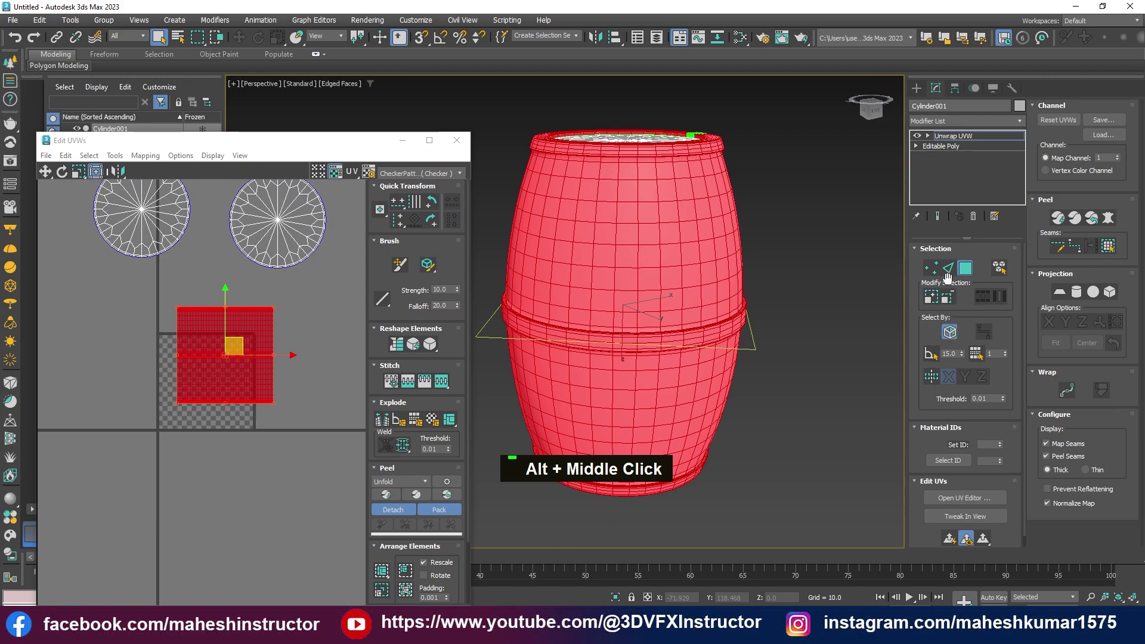
double_click(617, 260)
scroll("down", 3)
middle_click(239, 263)
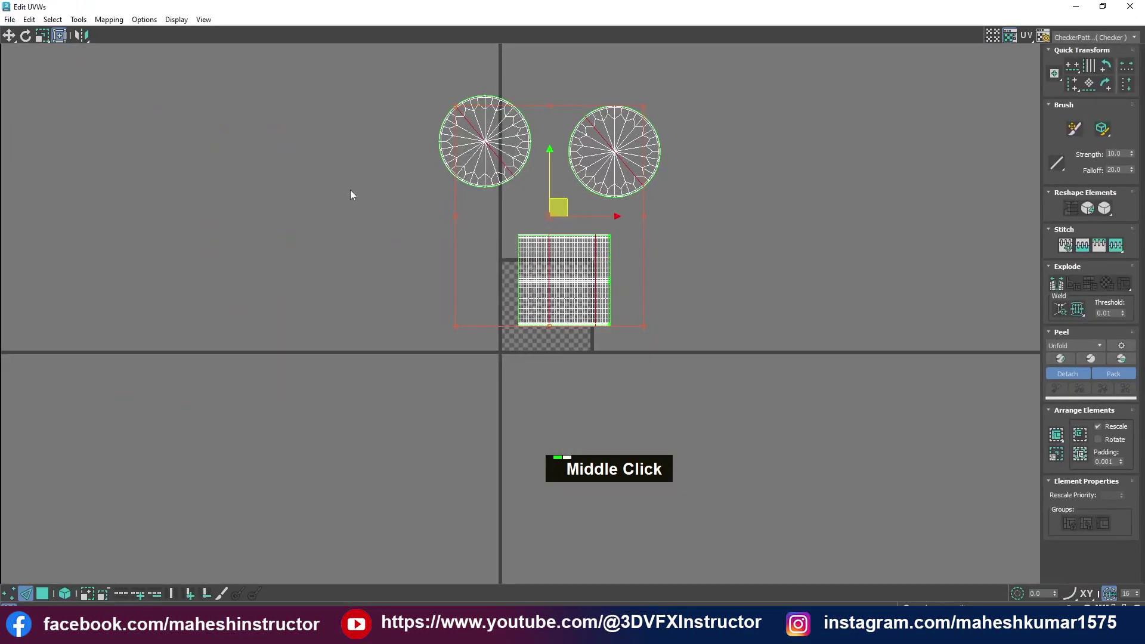
Switch to edge selection and pick the vertical edge column of the barrel body's UV sheet
left_click(383, 119)
left_click(373, 86)
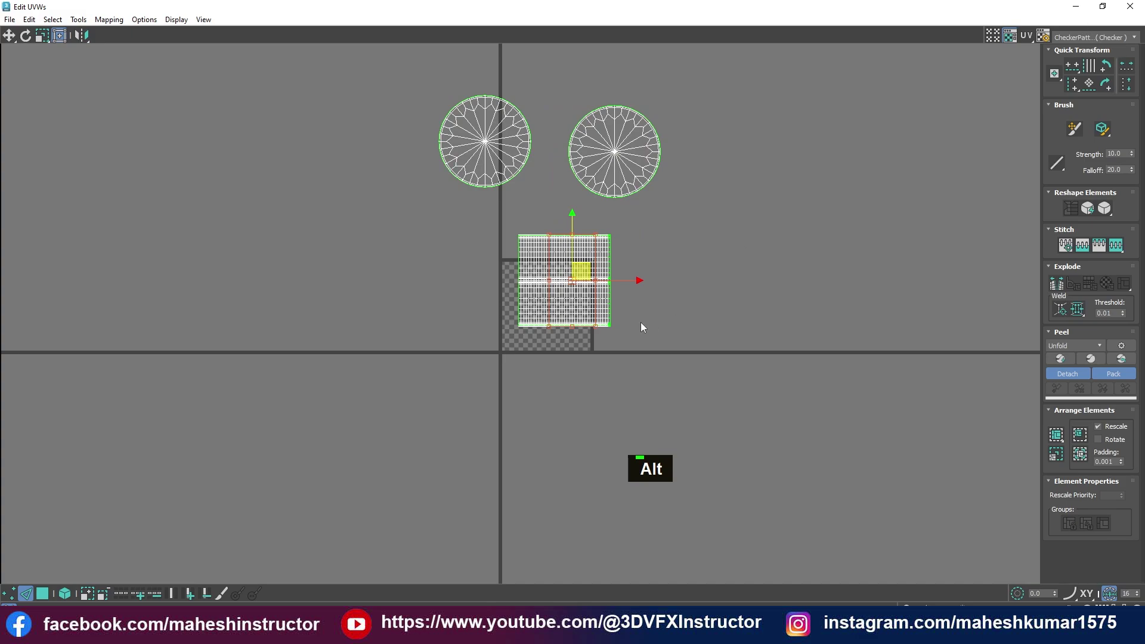
scroll("up", 3)
scroll("down", 3)
left_click(803, 96)
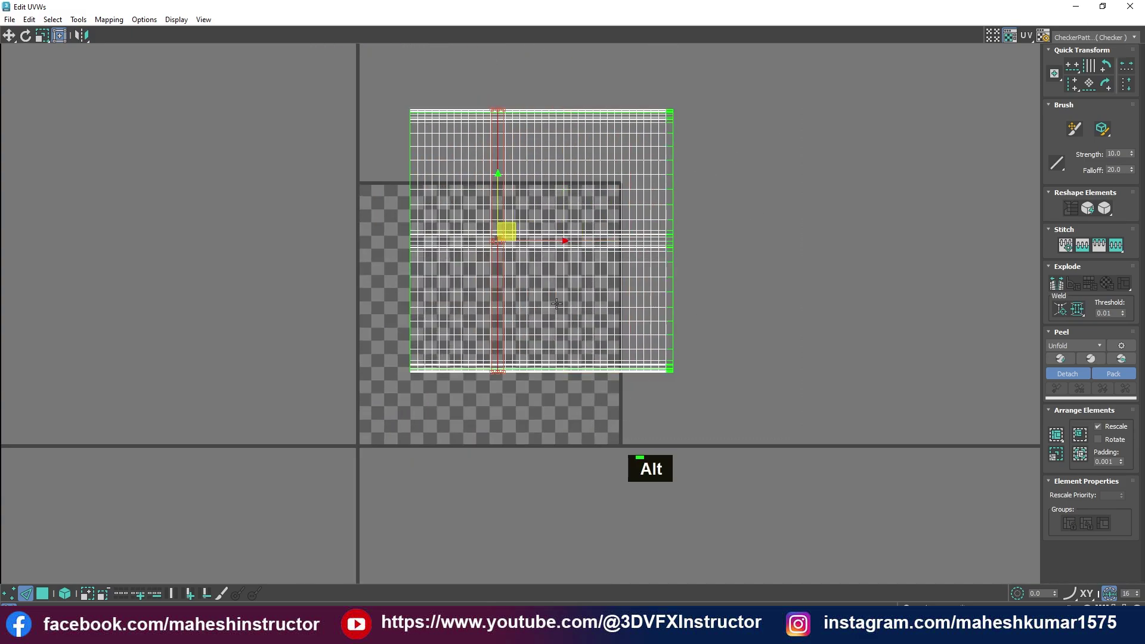
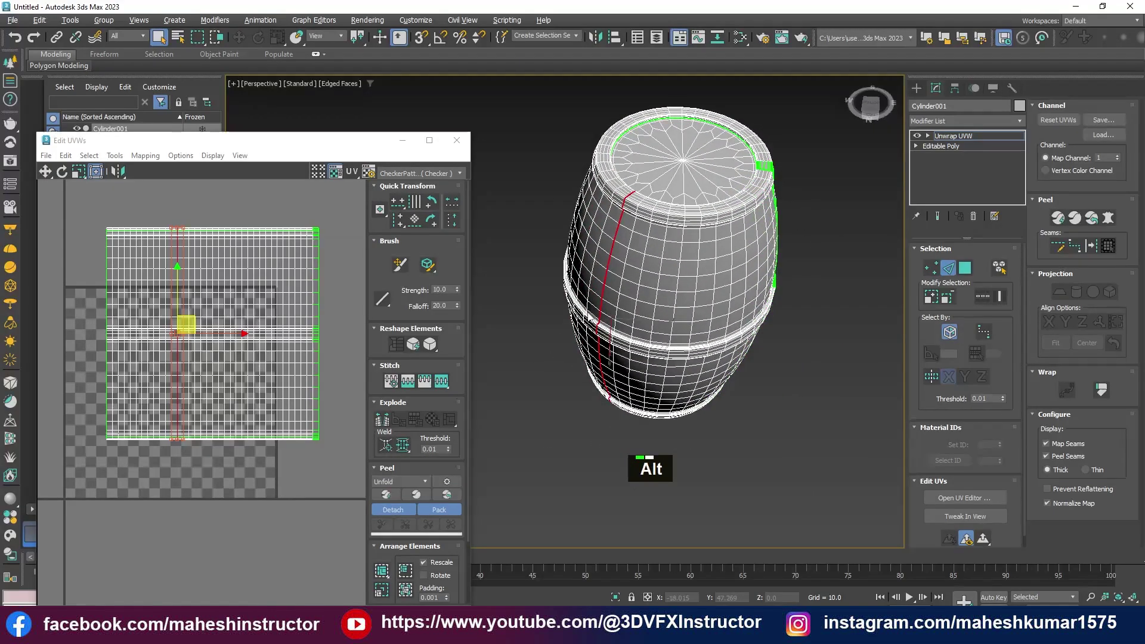
Zoom over the body UVs while the selected vertical edge is converted to a seam
scroll("up", 3)
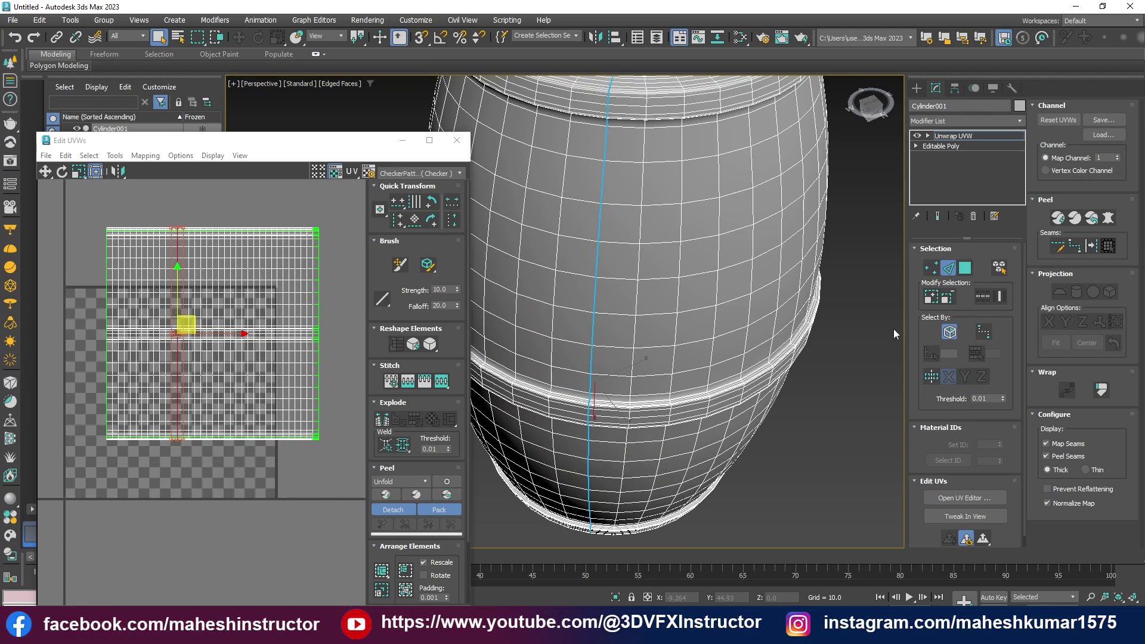
scroll("down", 3)
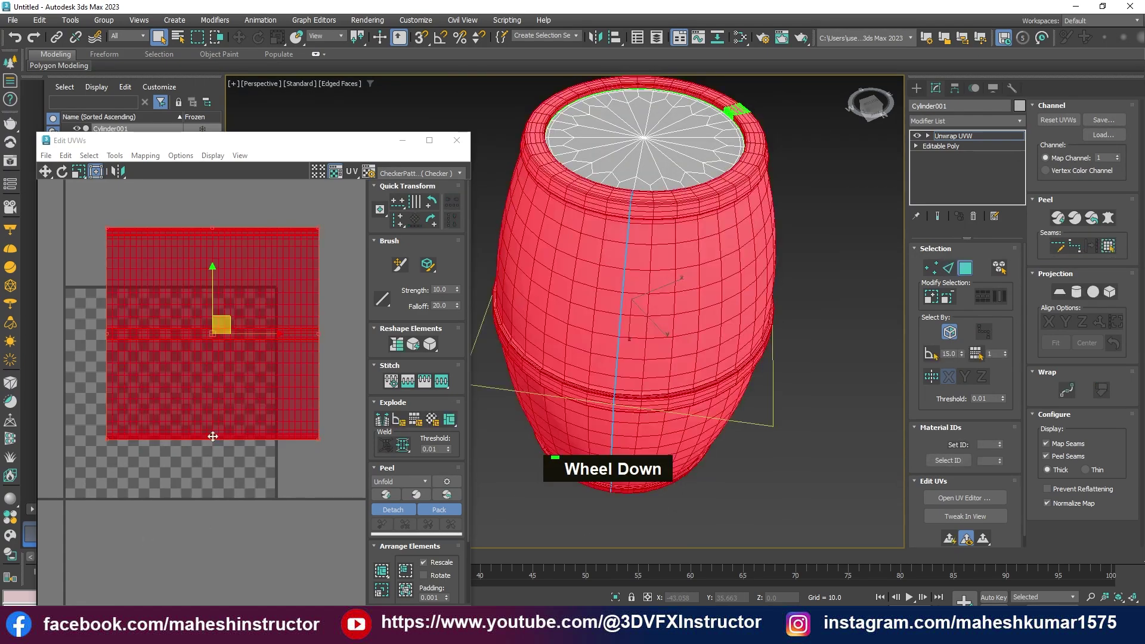
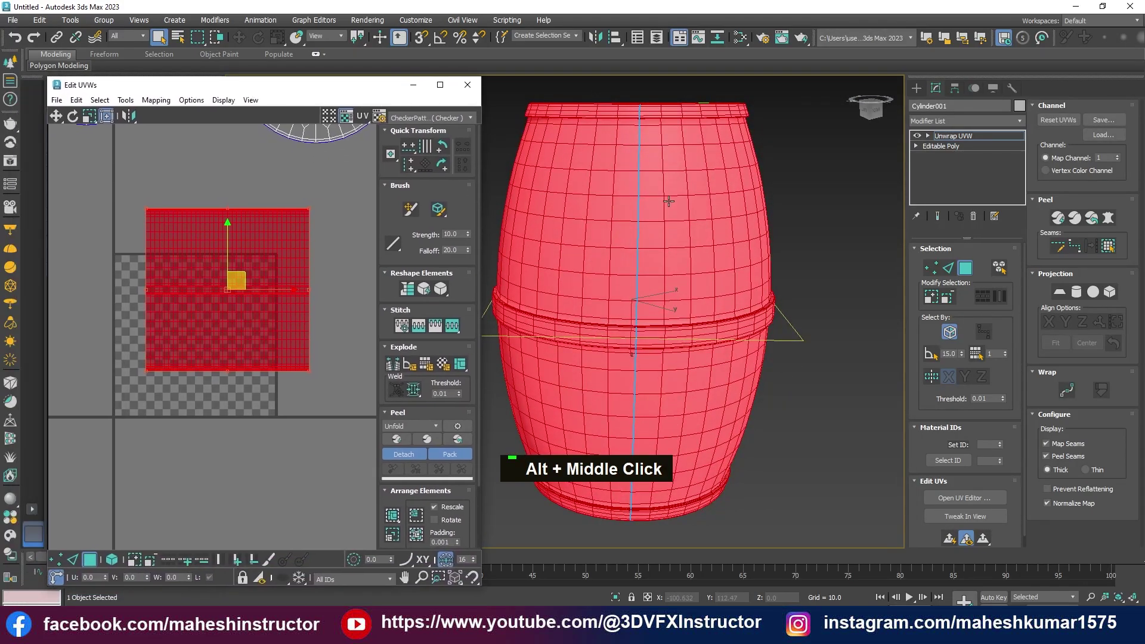
Zoom out to view the barrel body's UVs peeled into a curved strip
scroll("down", 3)
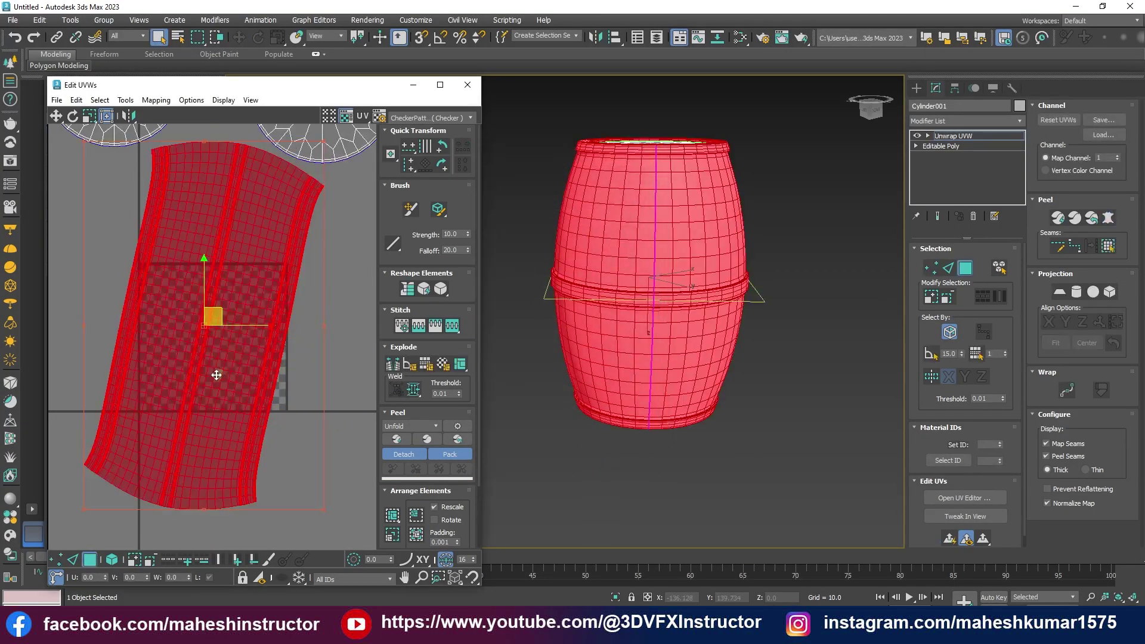
scroll("down", 3)
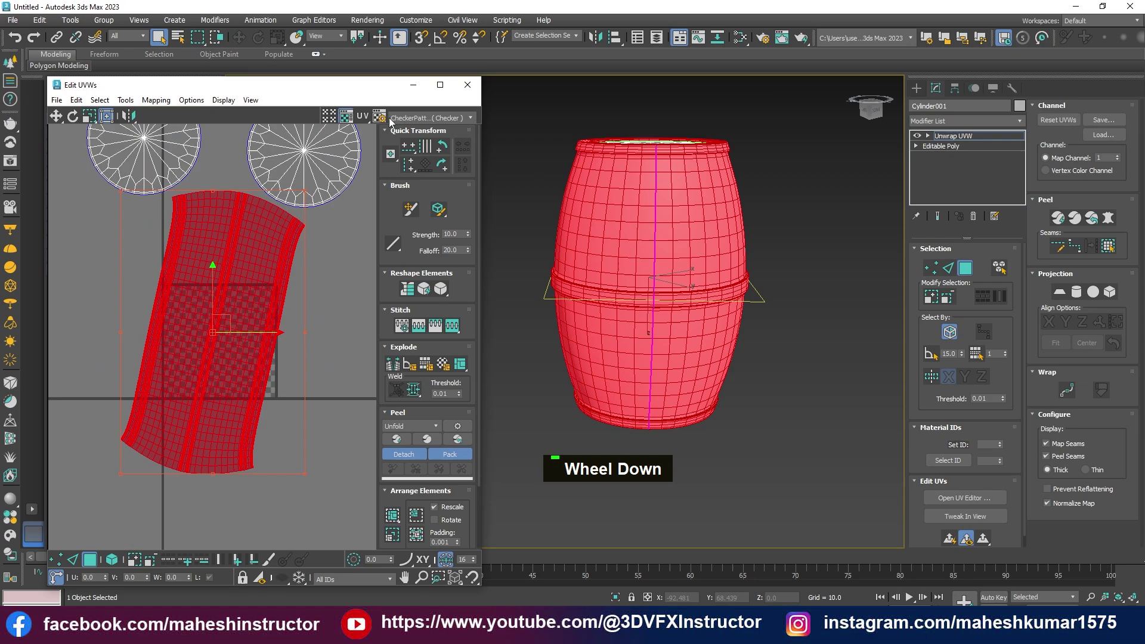
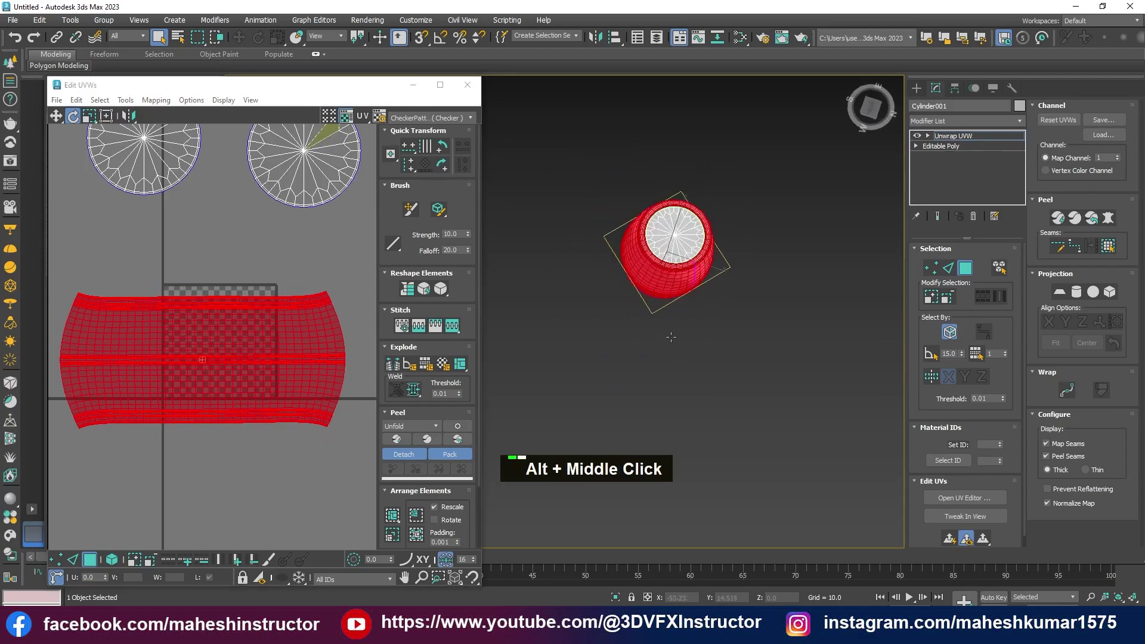
Zoom and pan to inspect the lids and body strip packed into the UV square
scroll("down", 3)
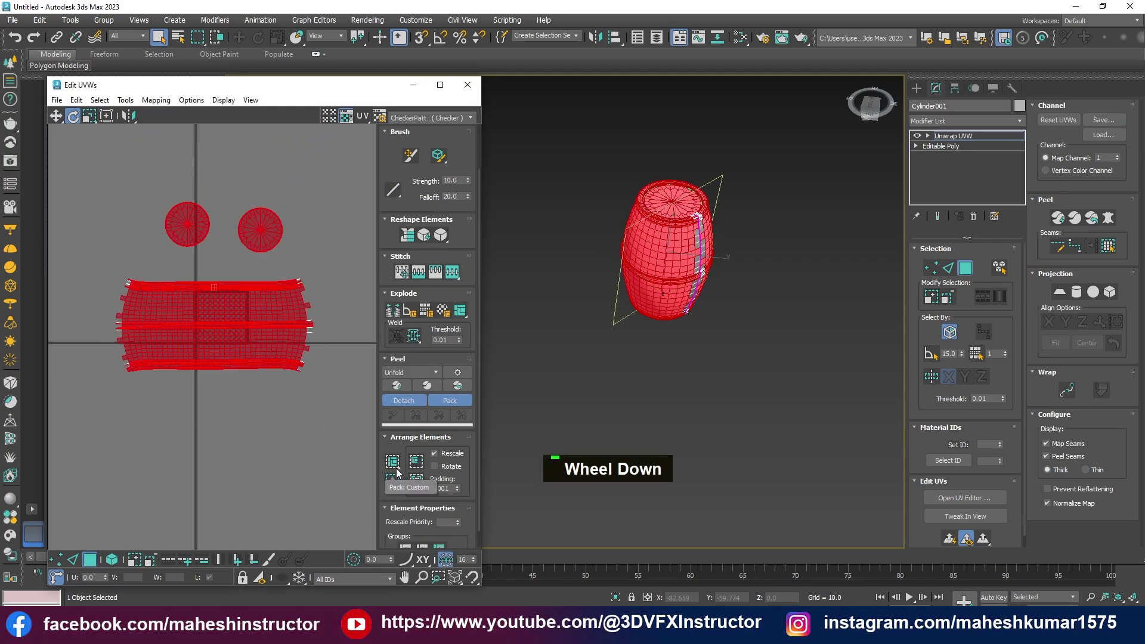
scroll("up", 3)
middle_click(752, 301)
scroll("up", 3)
middle_click(746, 267)
scroll("up", 3)
middle_click(270, 345)
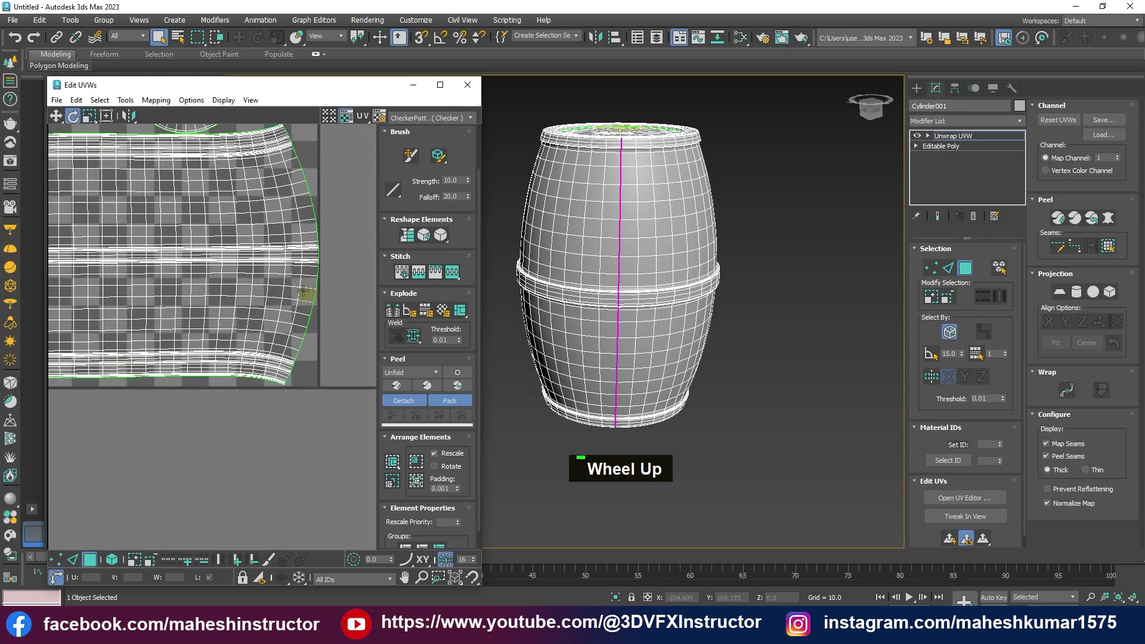
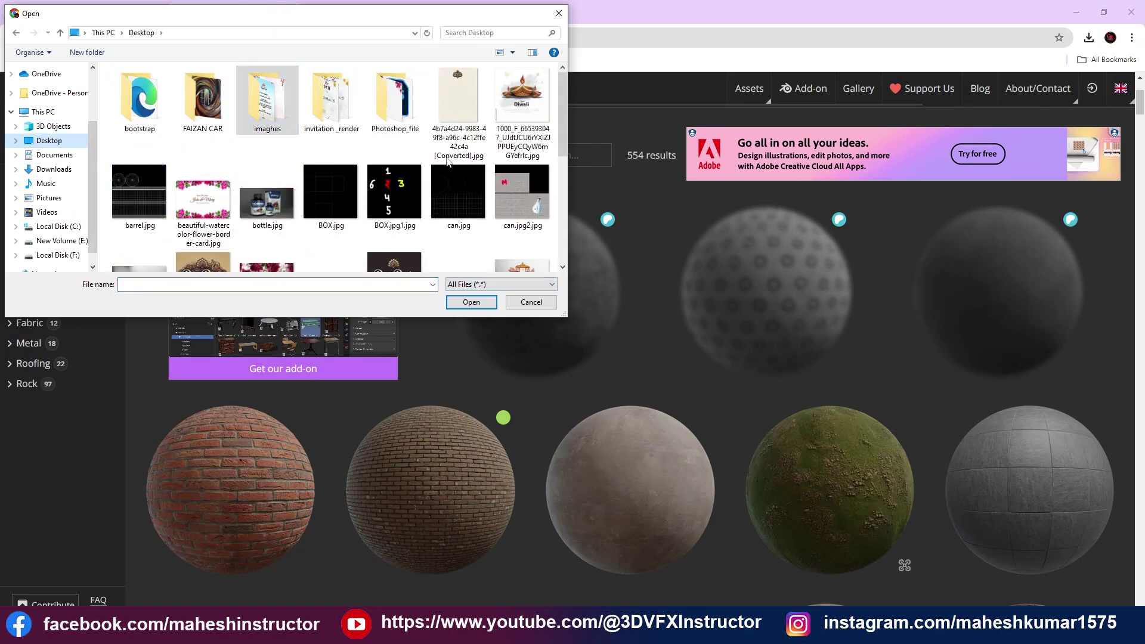
Scroll through the Desktop images in Chrome's Open dialog back to barrel.jpg
scroll("down", 3)
scroll("up", 3)
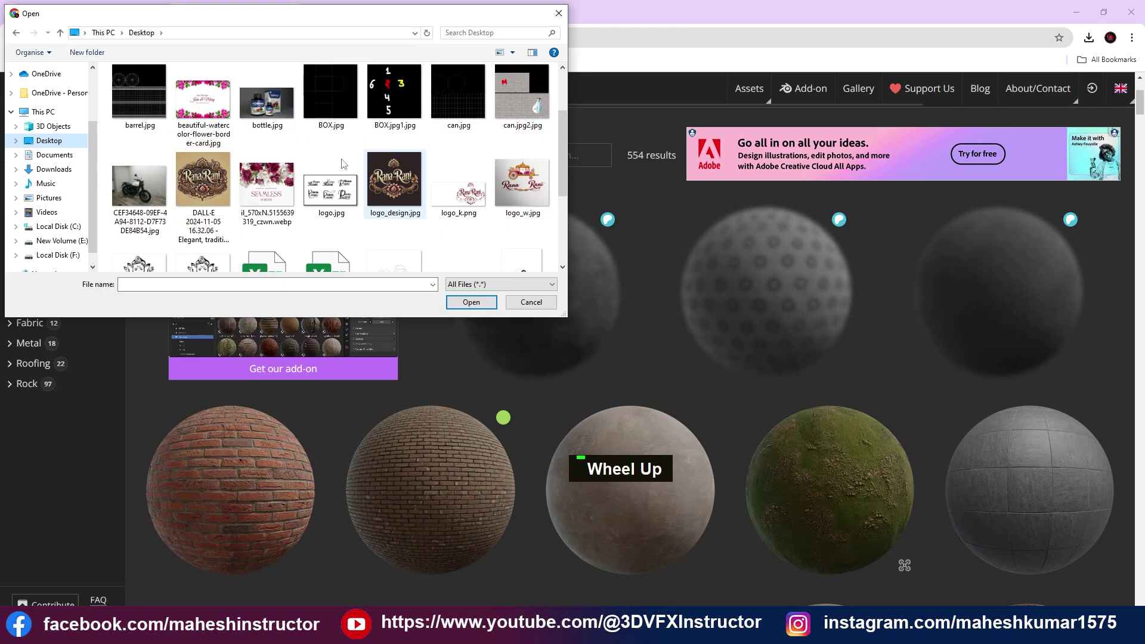
Open barrel.jpg from the Desktop in Photoshop, then switch over to File Explorer
double_click(142, 123)
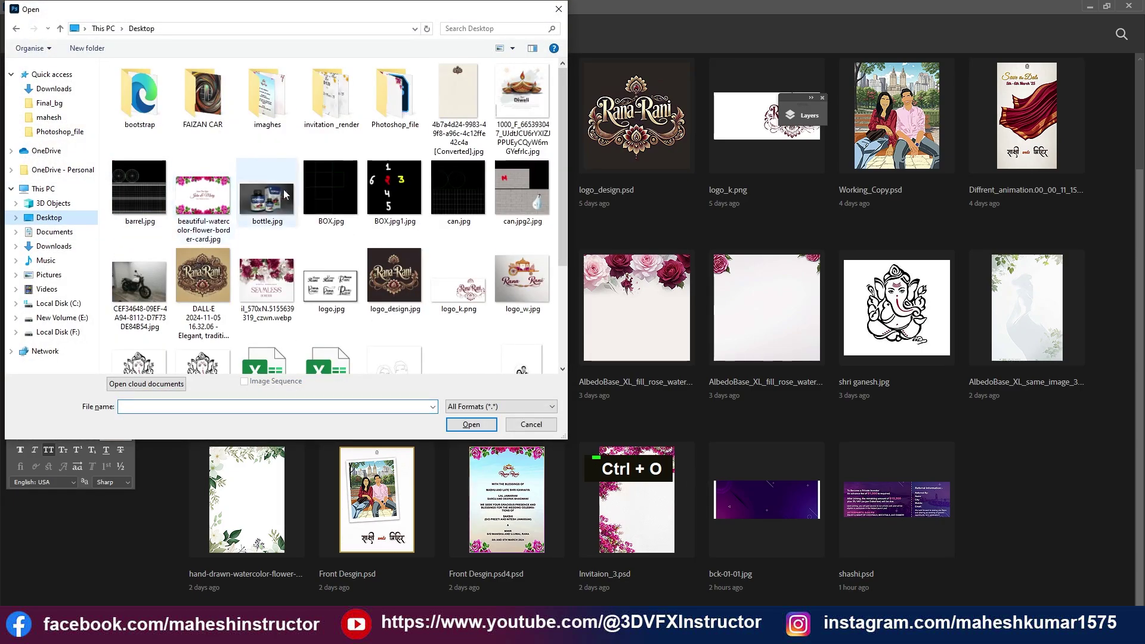
double_click(128, 193)
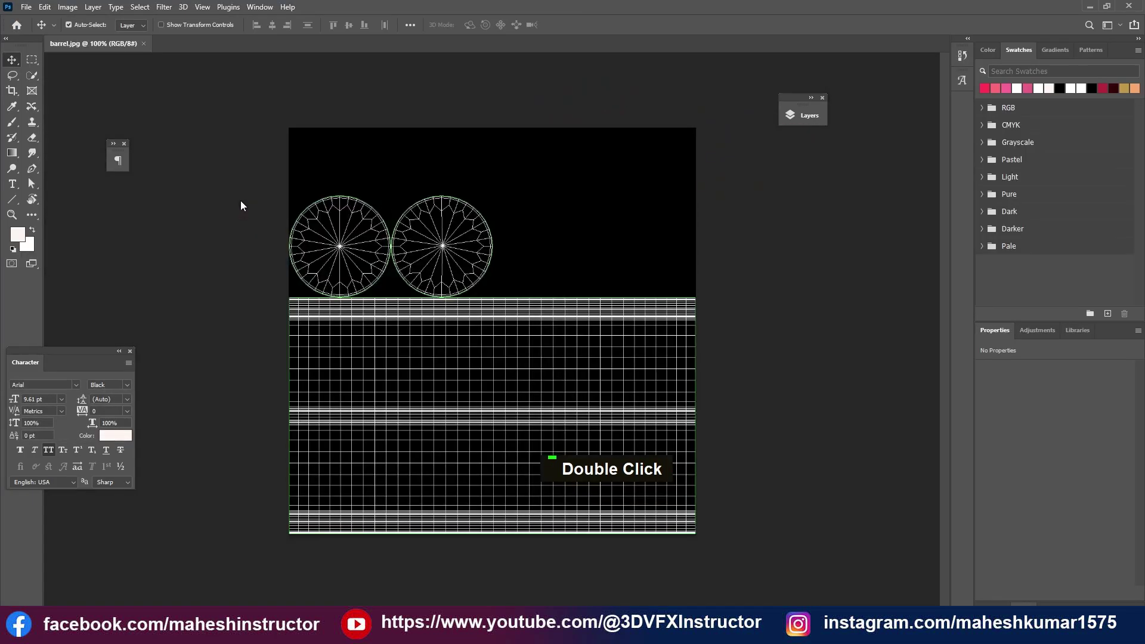
scroll("up", 3)
key("F7")
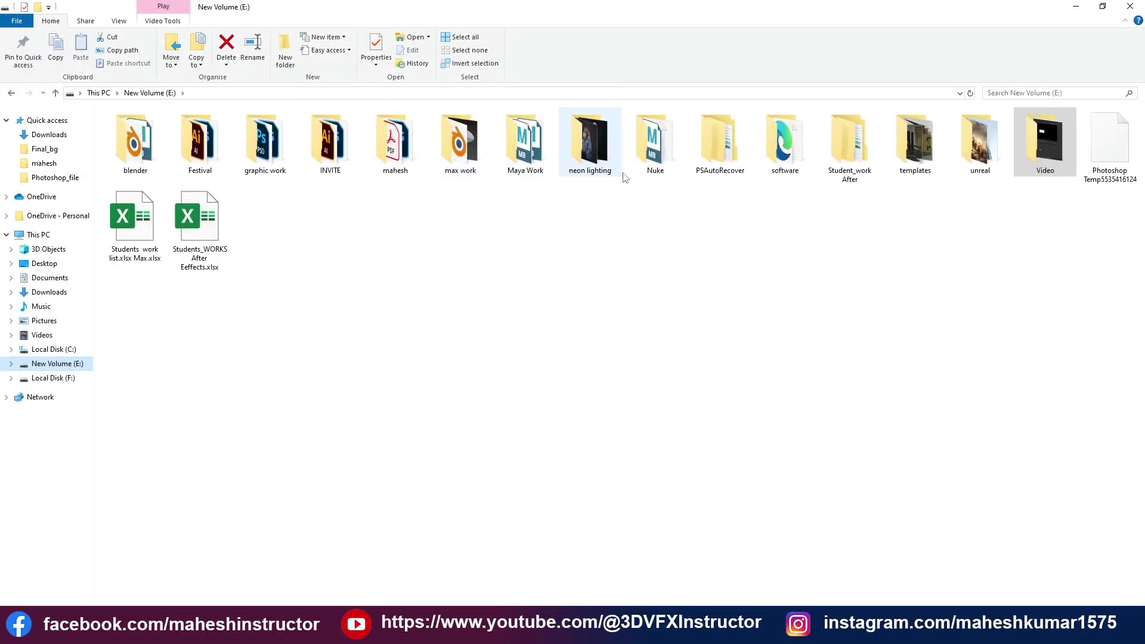
Enter the max work folder on New Volume (E:)
double_click(457, 164)
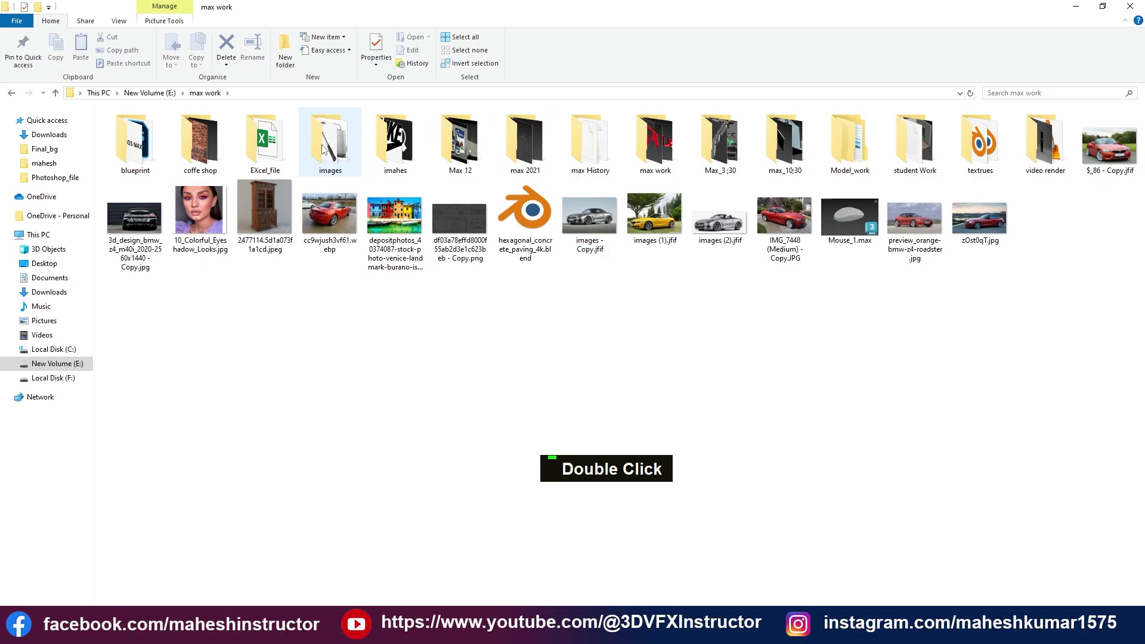
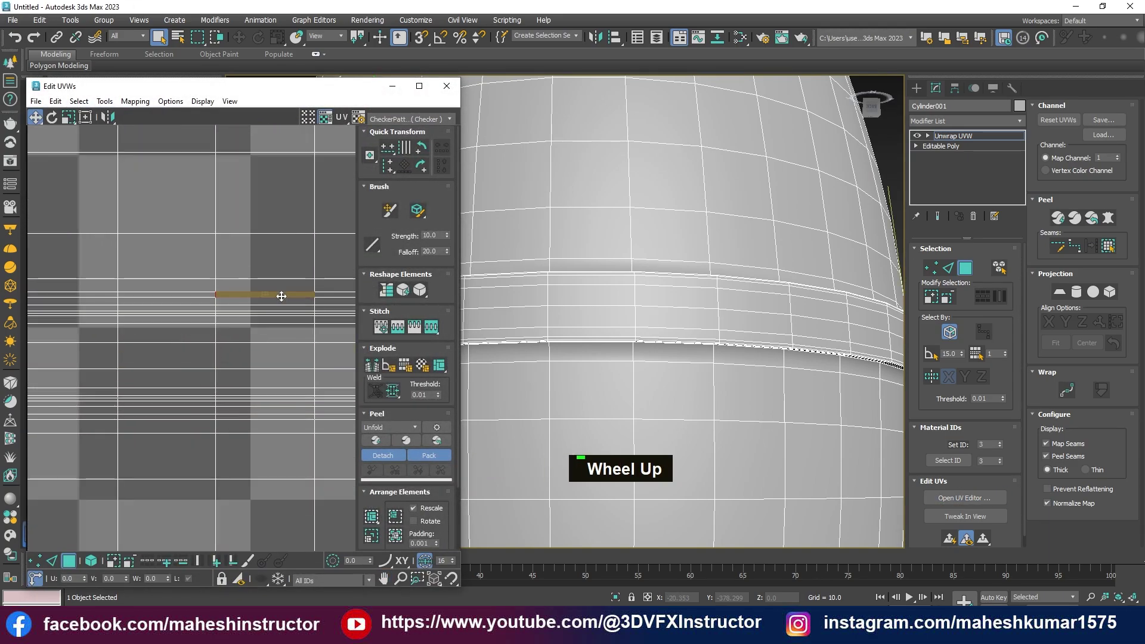
Select an edge on the band rim, then the whole face ring of the iron band in Edit UVWs
left_click(334, 291)
middle_click(592, 298)
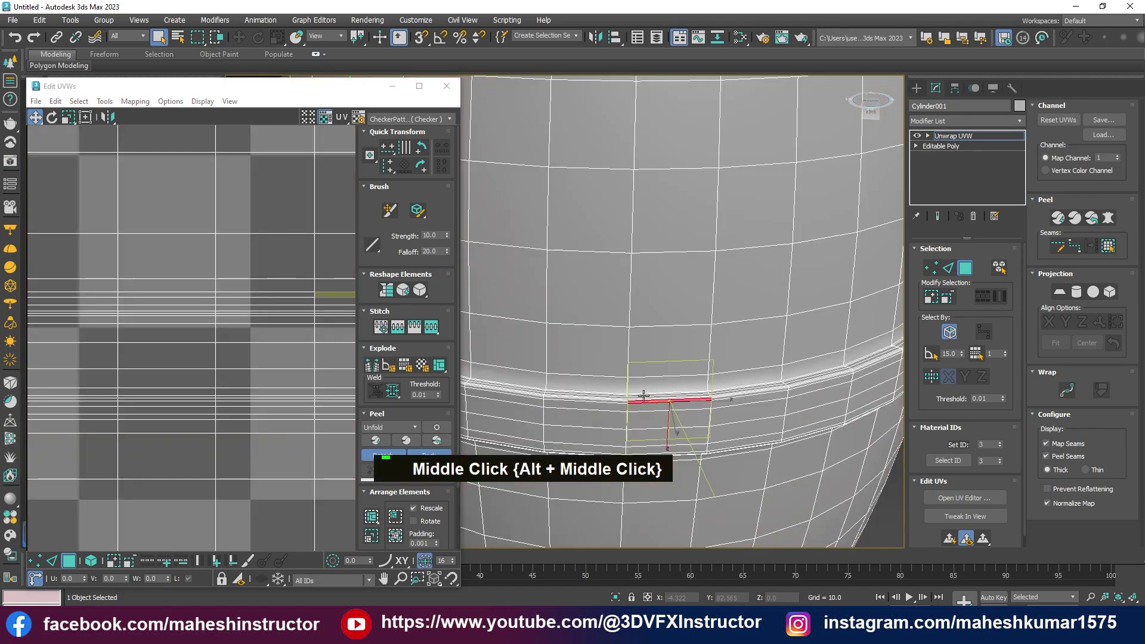
left_click(614, 381)
double_click(615, 381)
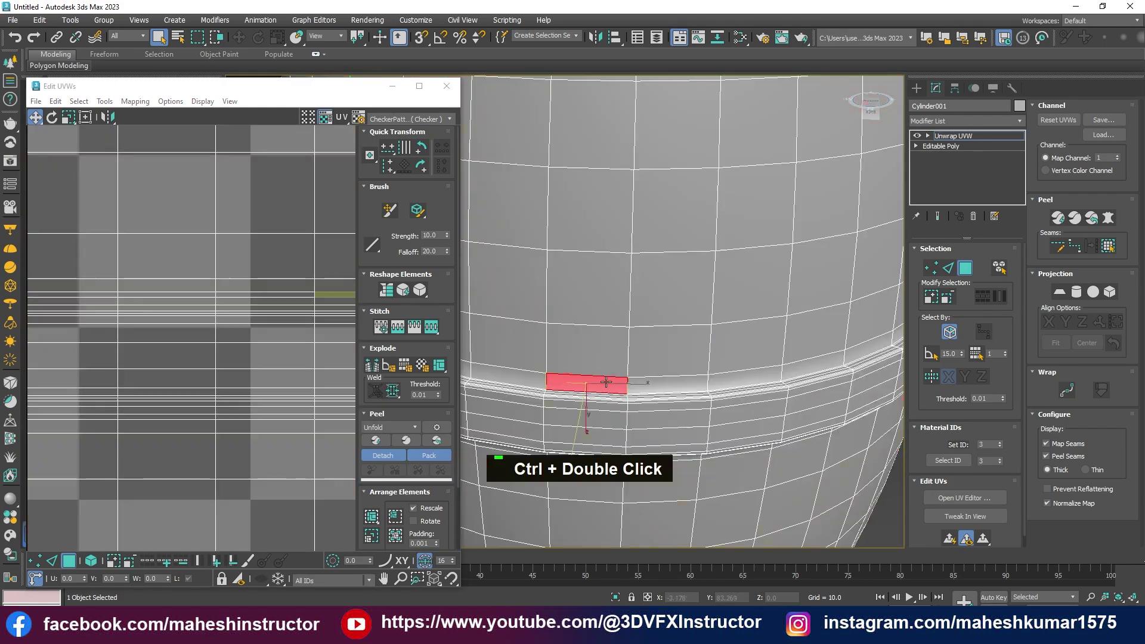
left_click(640, 382)
scroll("down", 3)
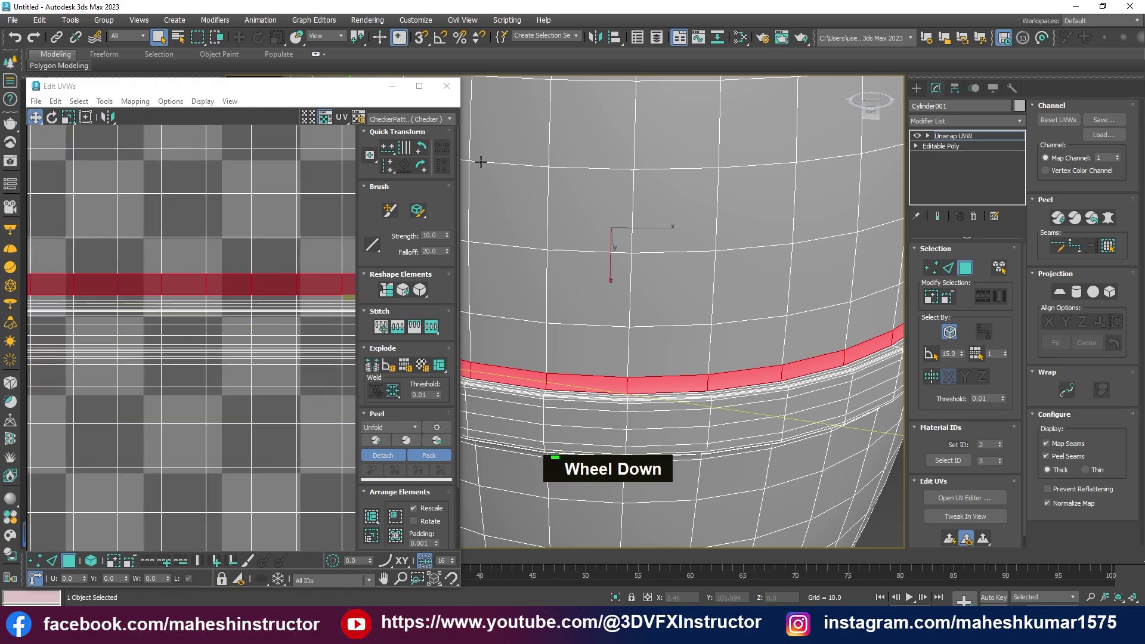
Scroll through Poly Haven's wood textures before switching to the Metal category
scroll("down", 3)
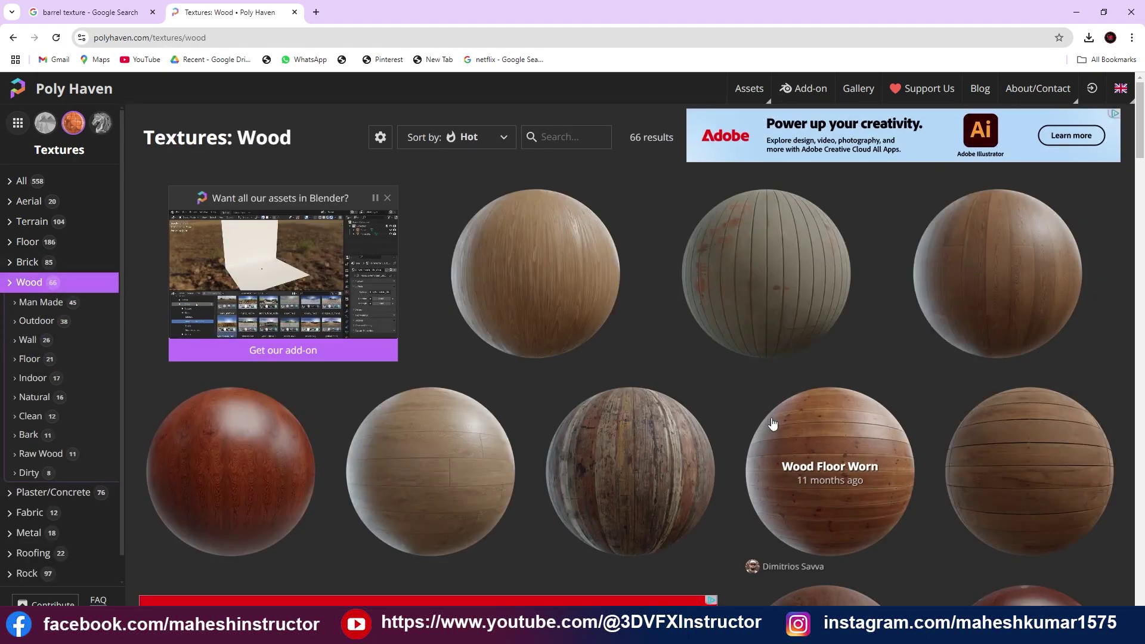
scroll("down", 3)
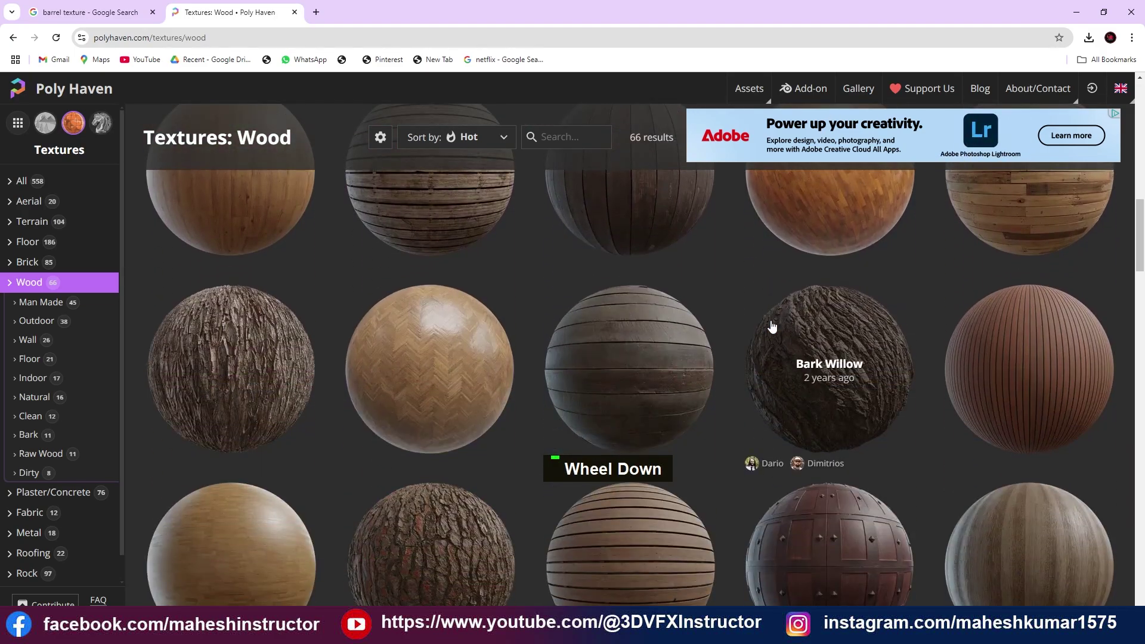
scroll("up", 3)
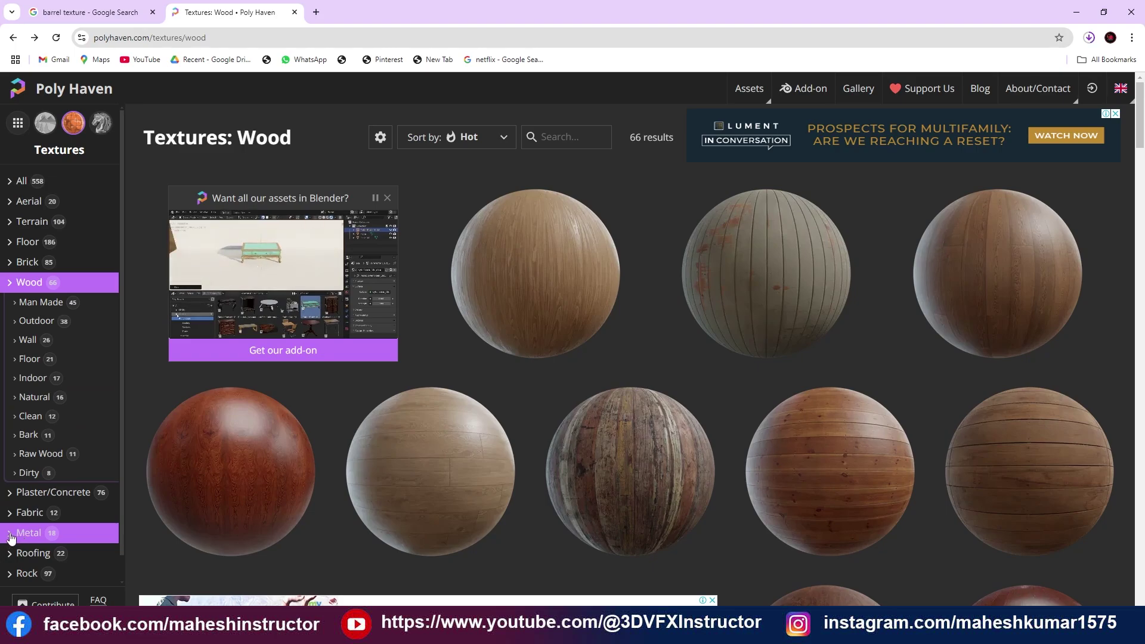
scroll("down", 3)
scroll("up", 3)
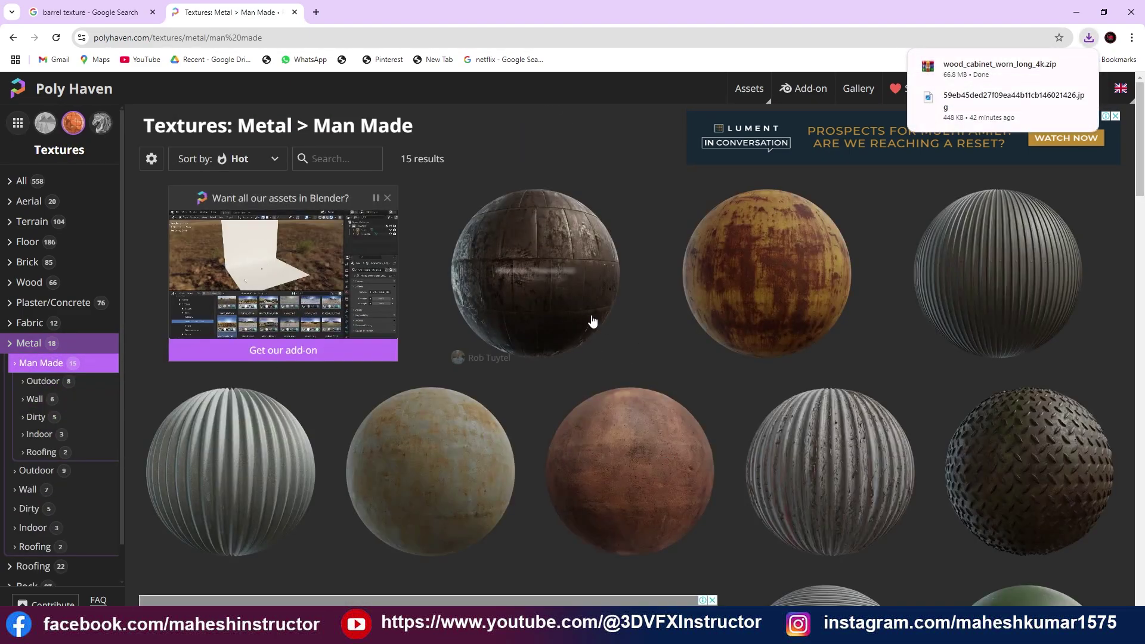
Scroll the Rust Coarse 01 page to reach the 4K zip download
scroll("down", 3)
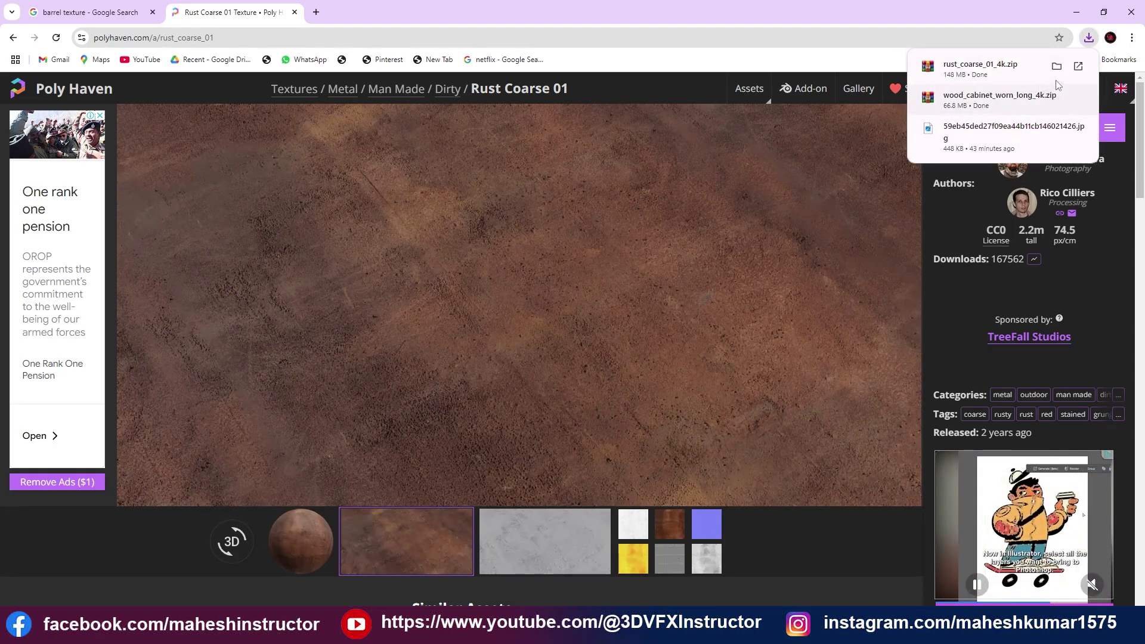
Move the rust and wood cabinet zips from Downloads into E:\max work\images\Material
left_click(212, 188)
key("ctrl+x")
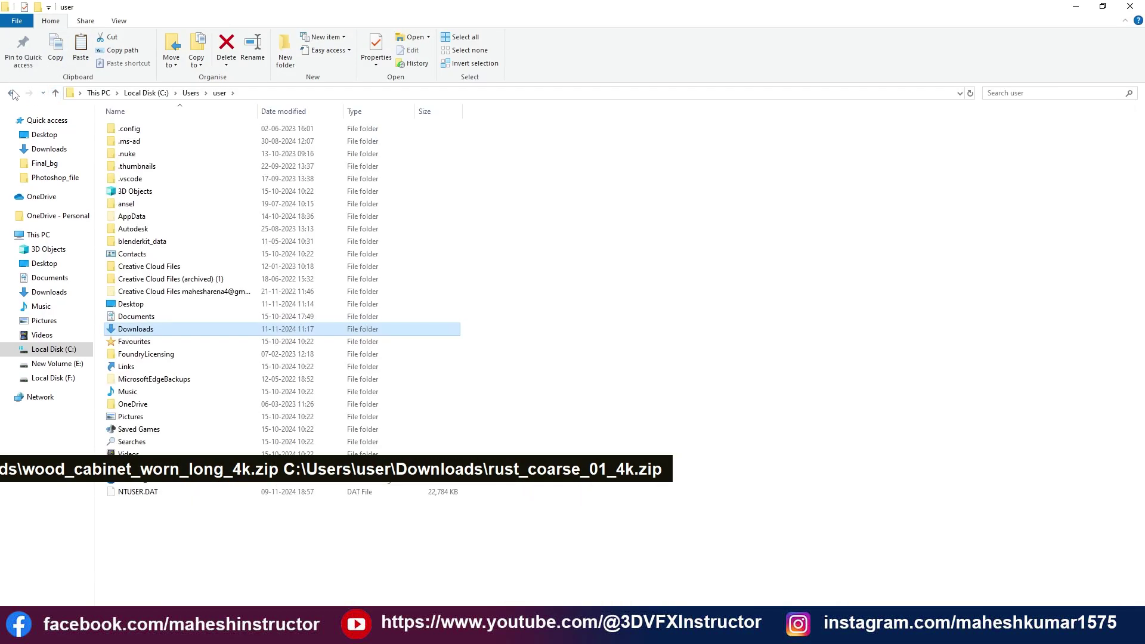
double_click(16, 95)
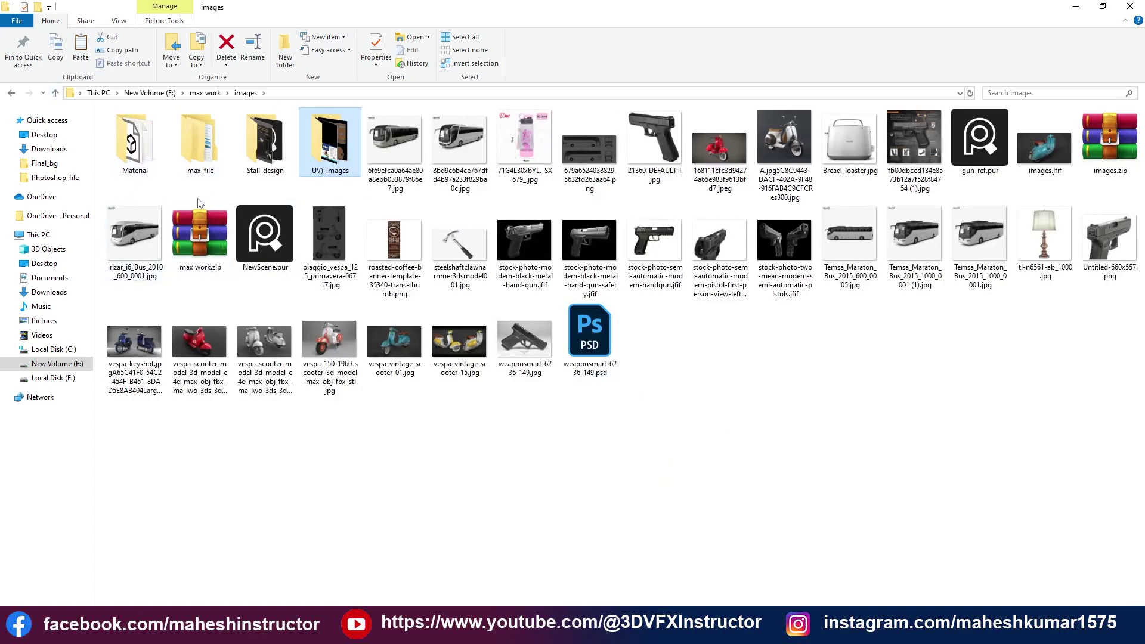
double_click(141, 169)
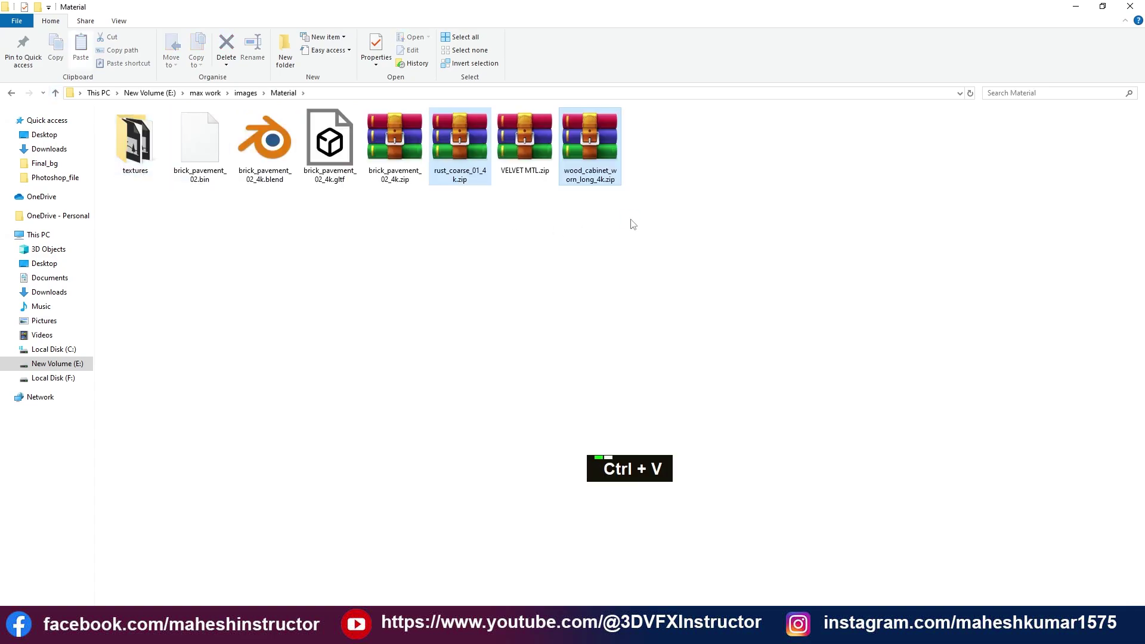
key("ctrl+v")
Extract both archives in Material and enter the extracted textures folder
right_click(588, 174)
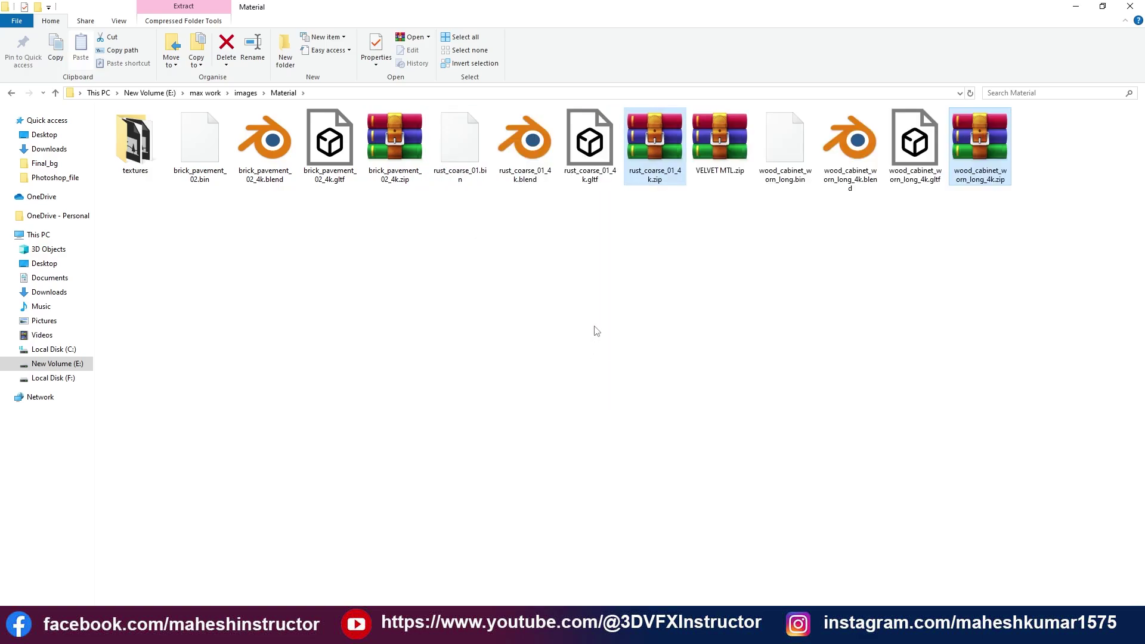
double_click(153, 158)
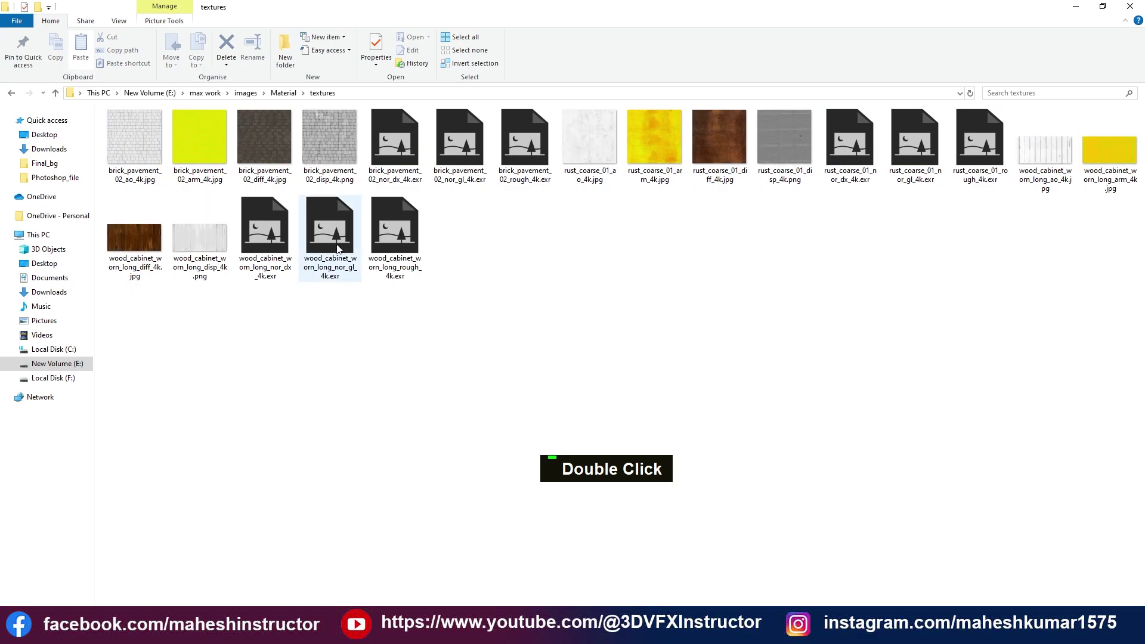
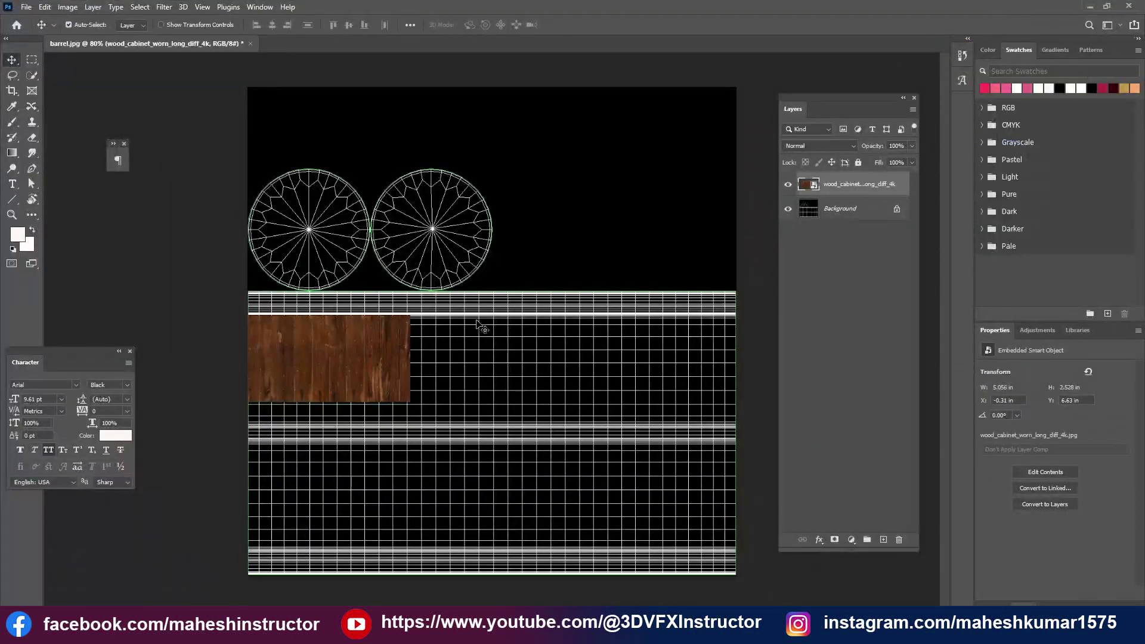
Free Transform the wood cabinet diffuse layer to the plank strip's height and nudge it into place
scroll("up", 3)
scroll("up", 3)
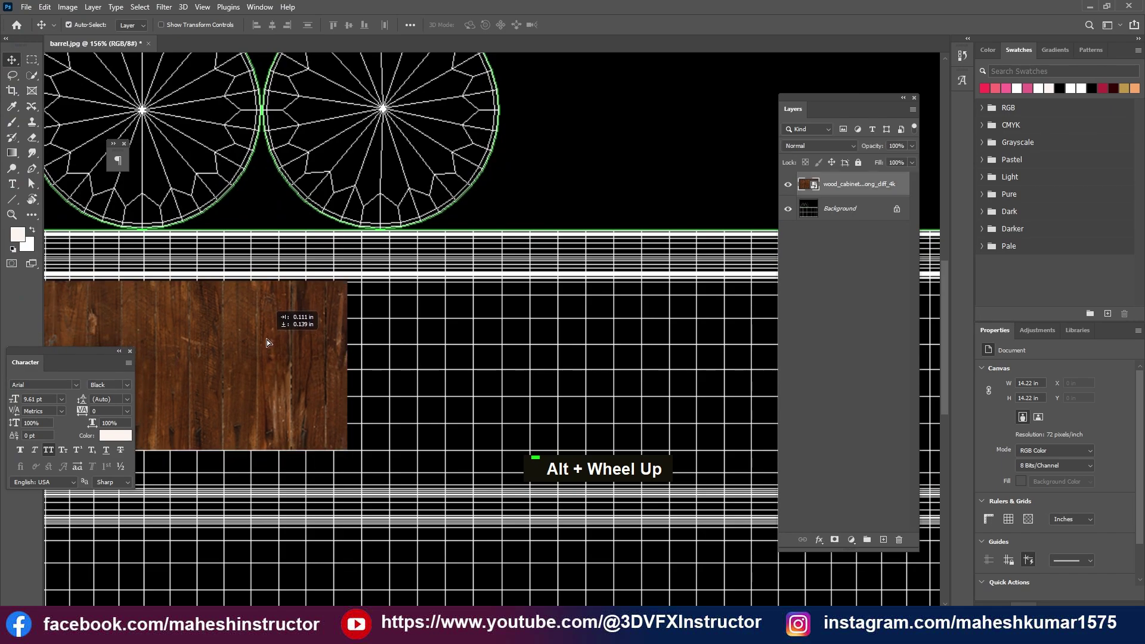
scroll("down", 3)
key("ctrl+t")
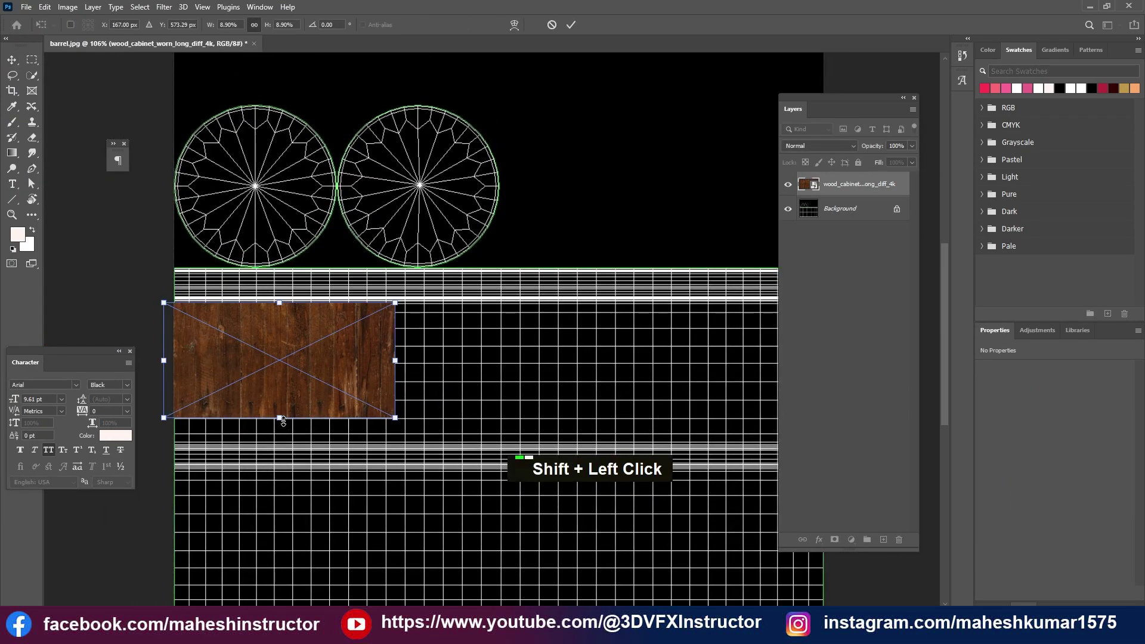
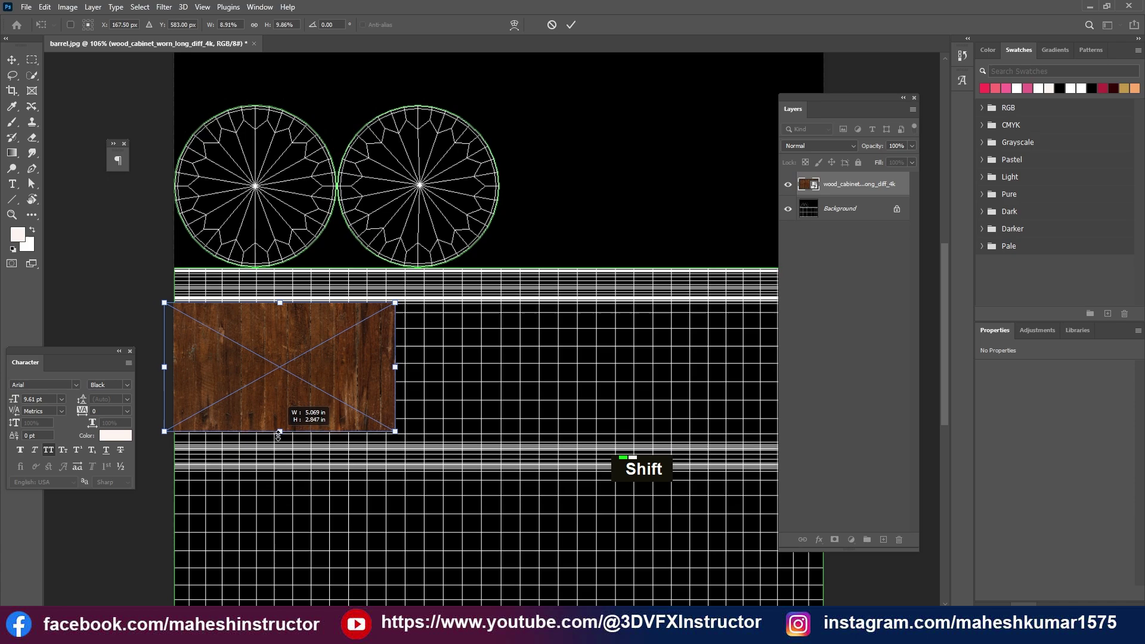
key("Return")
key("Right")
key("Right")
key("Right")
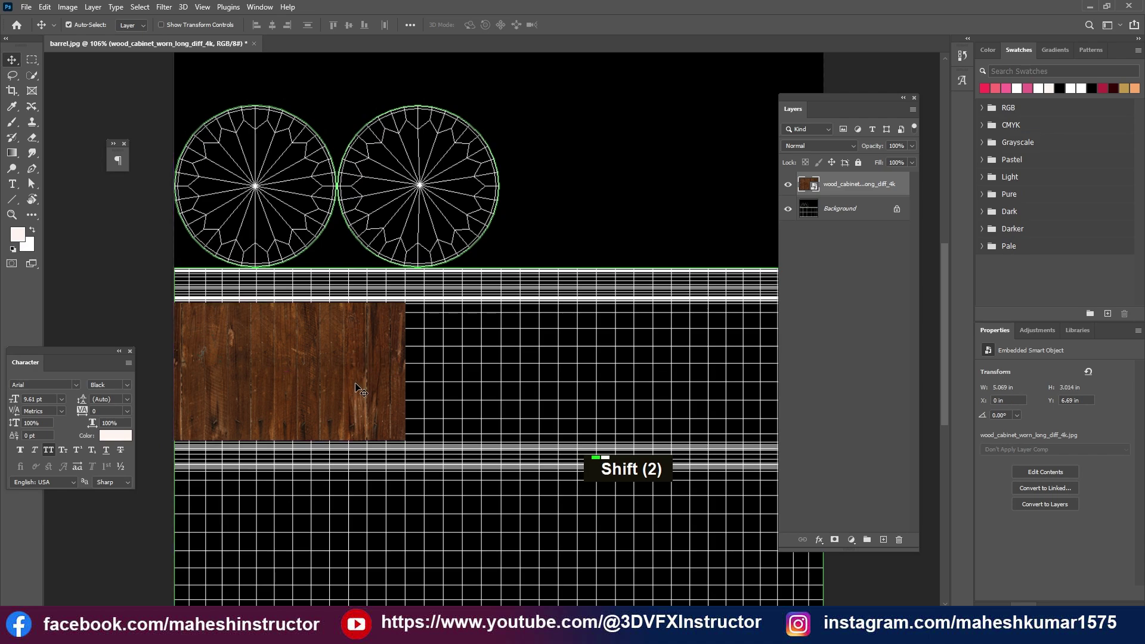
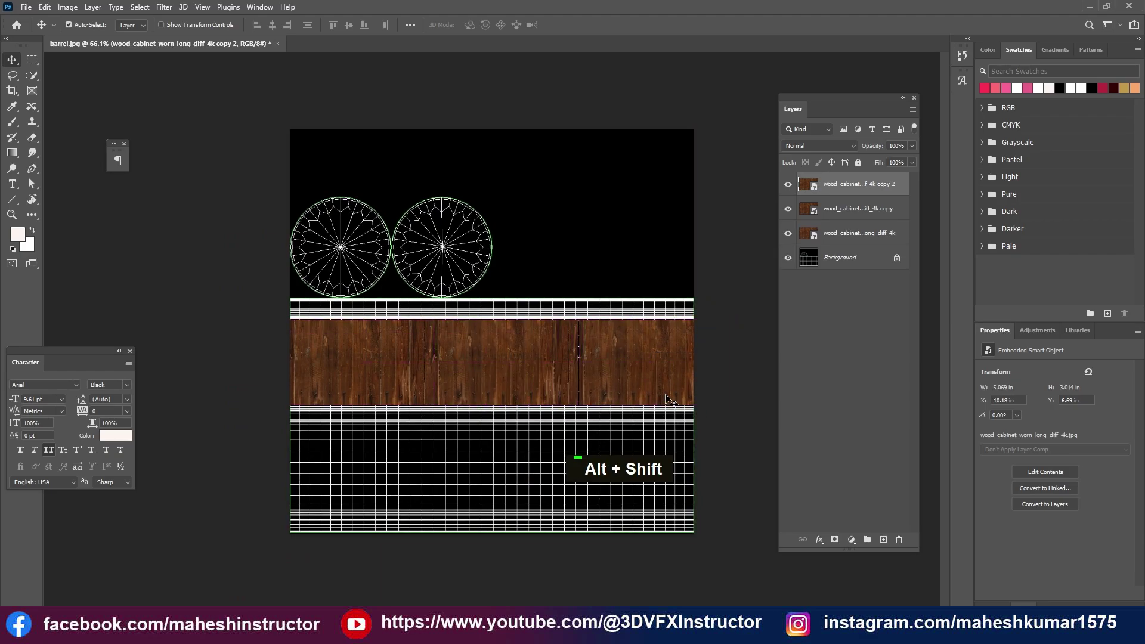
Duplicate the wood piece across the strip, select all three layers and copy the row downward
key("Left")
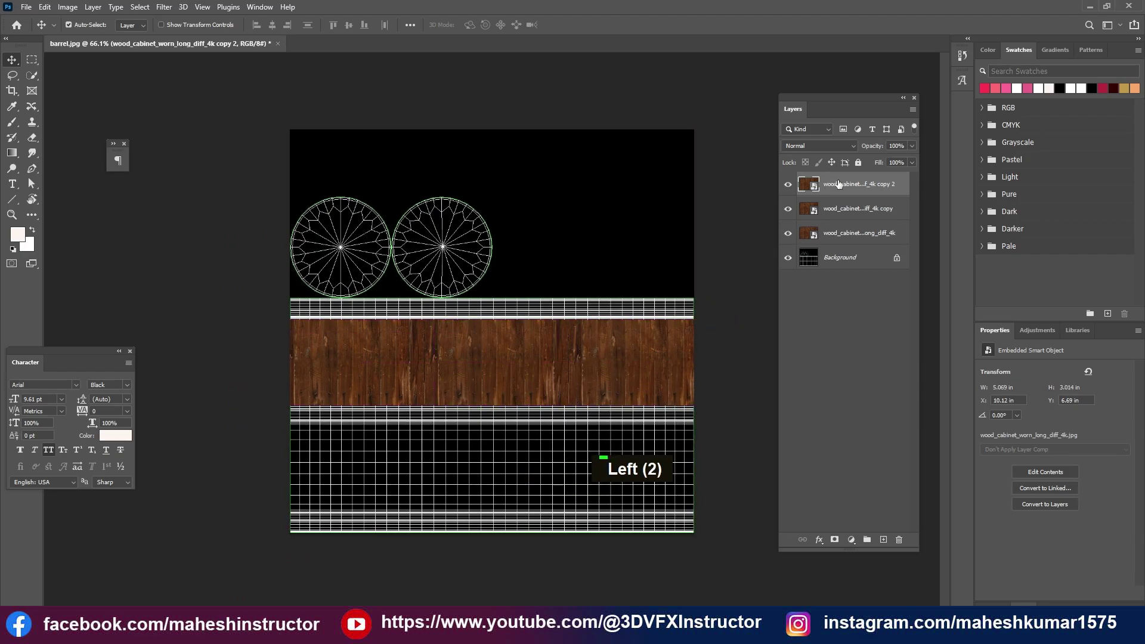
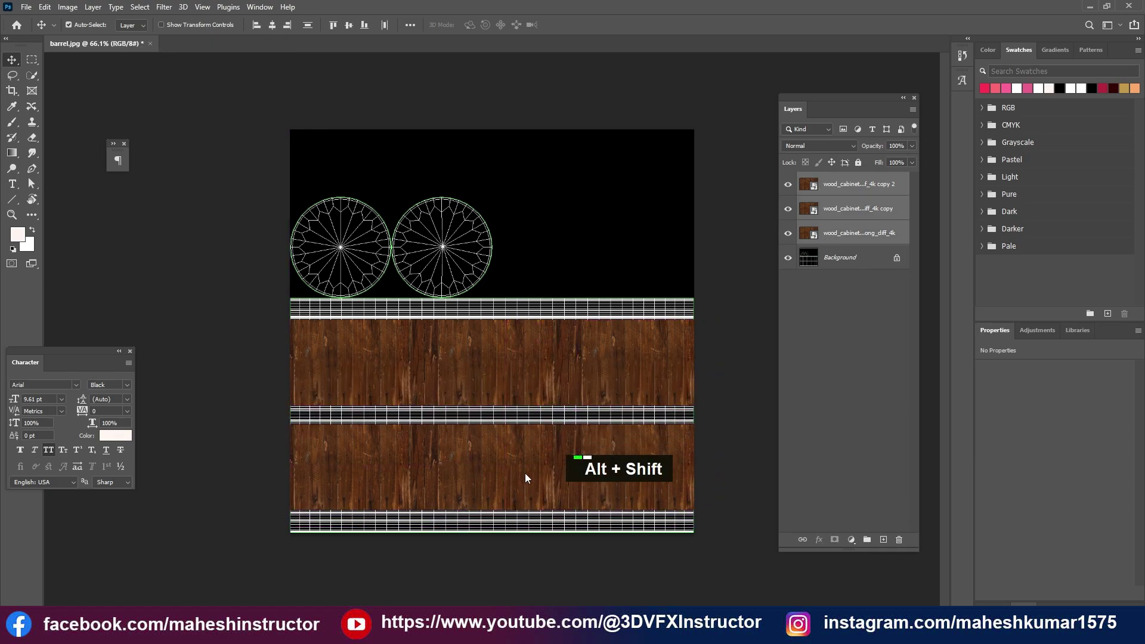
left_click(455, 542)
scroll("up", 3)
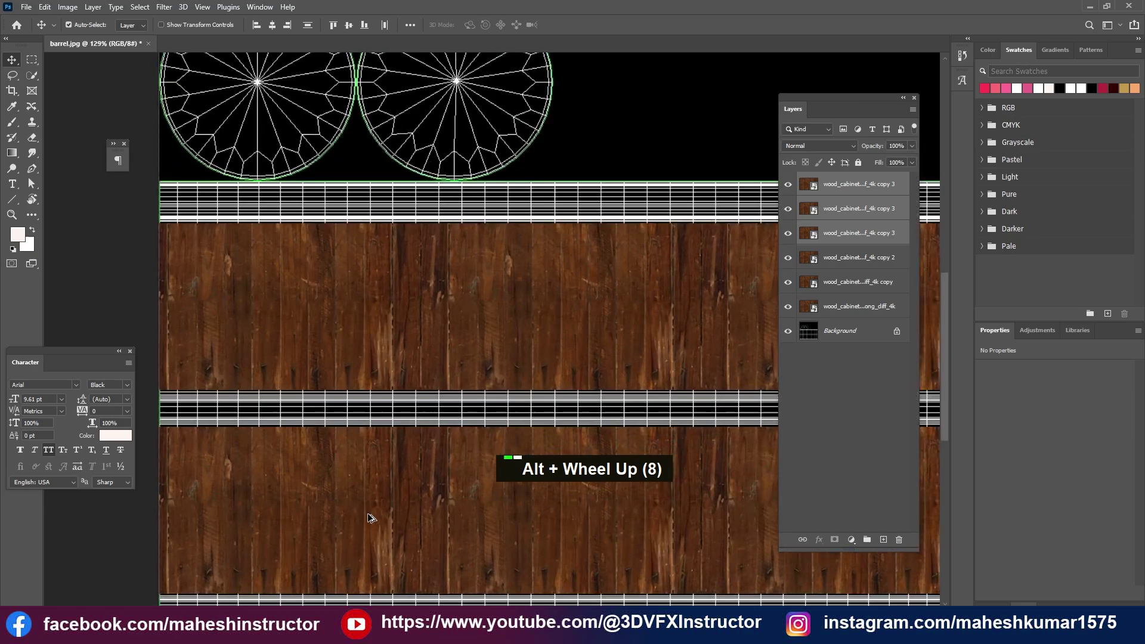
key("space")
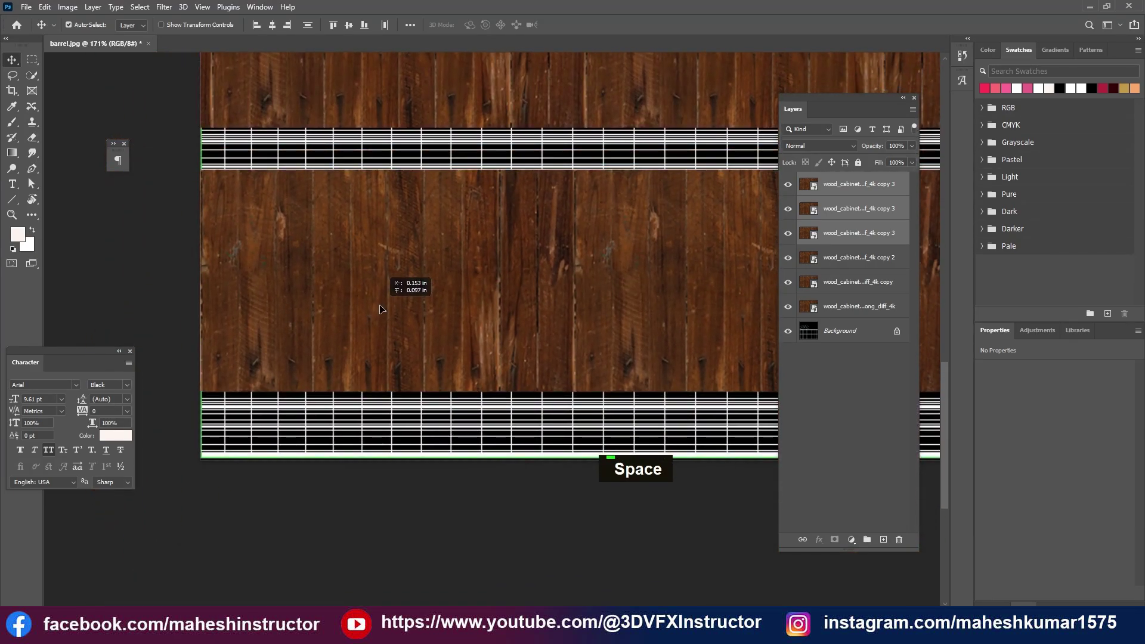
scroll("up", 3)
Stretch the copied wood row and upper piece with Free Transform to fill each plank section
key("ctrl+t")
scroll("down", 3)
left_click(756, 198)
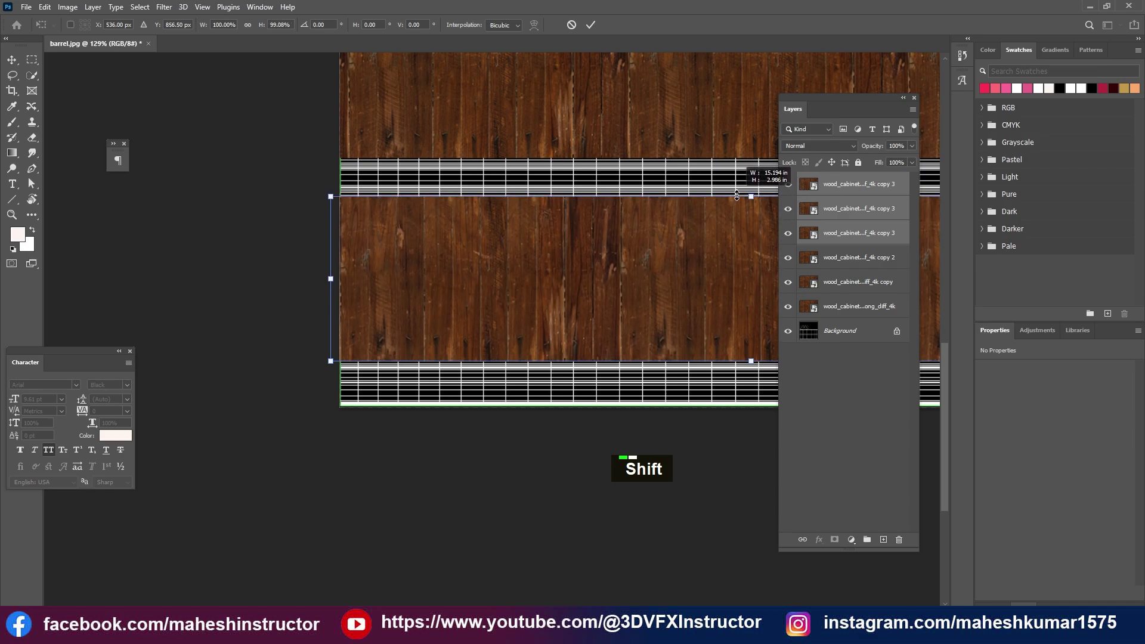
key("Return")
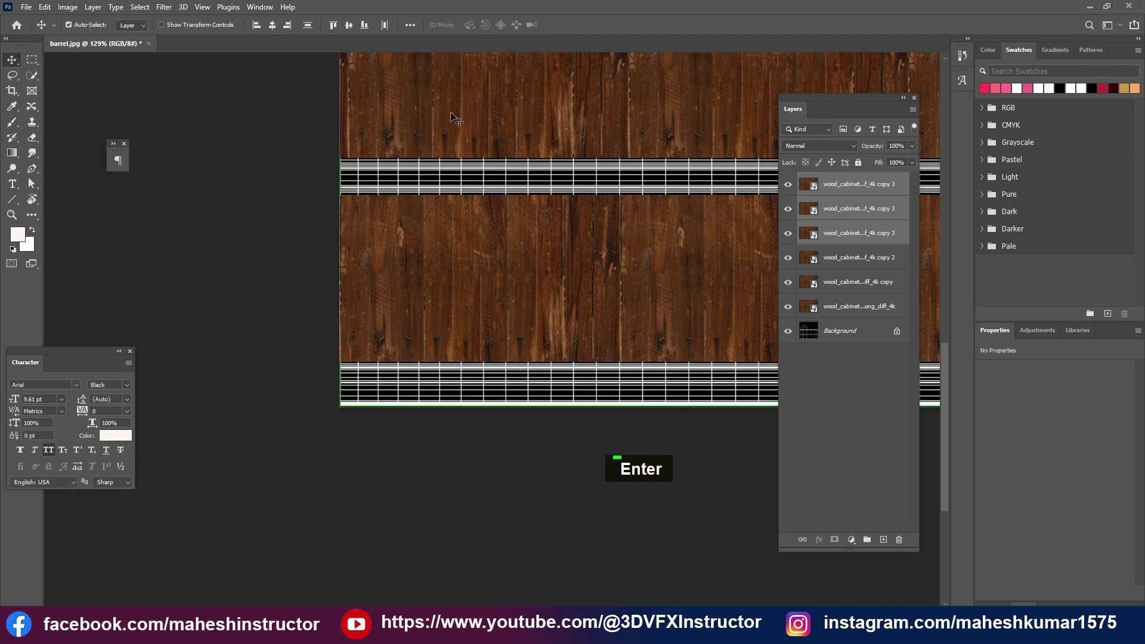
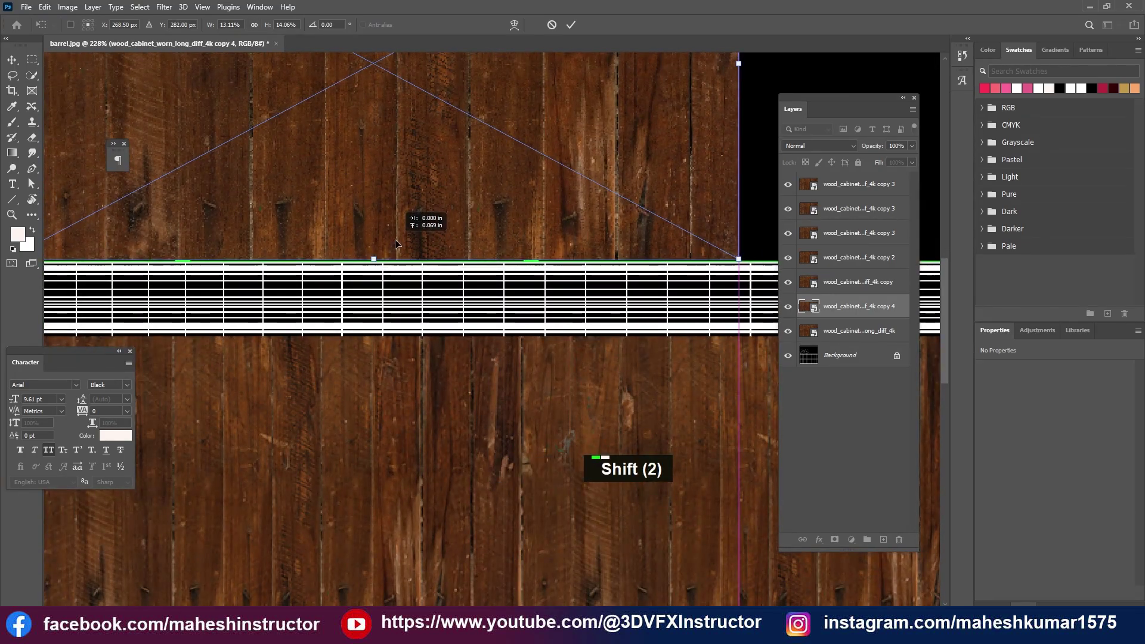
key("Return")
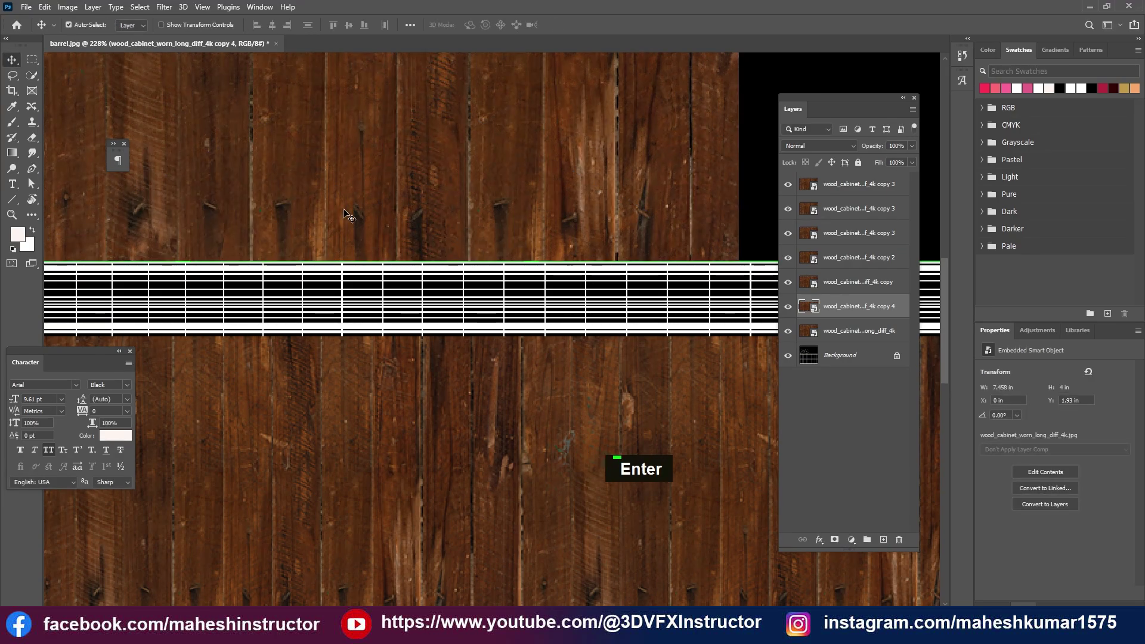
scroll("down", 3)
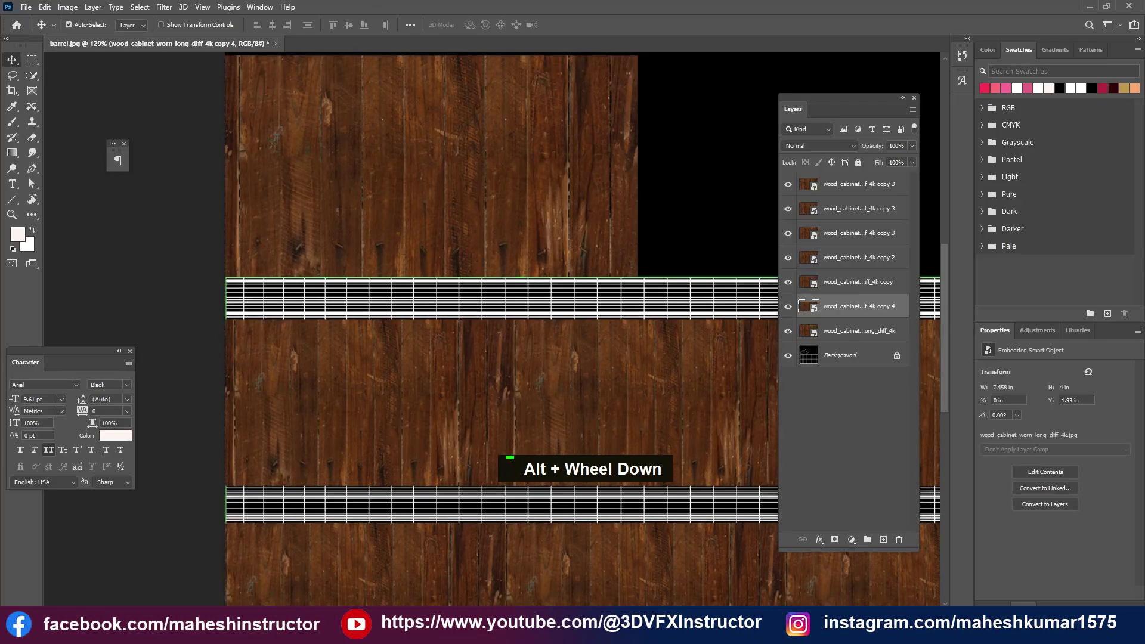
scroll("down", 3)
scroll("down", 3)
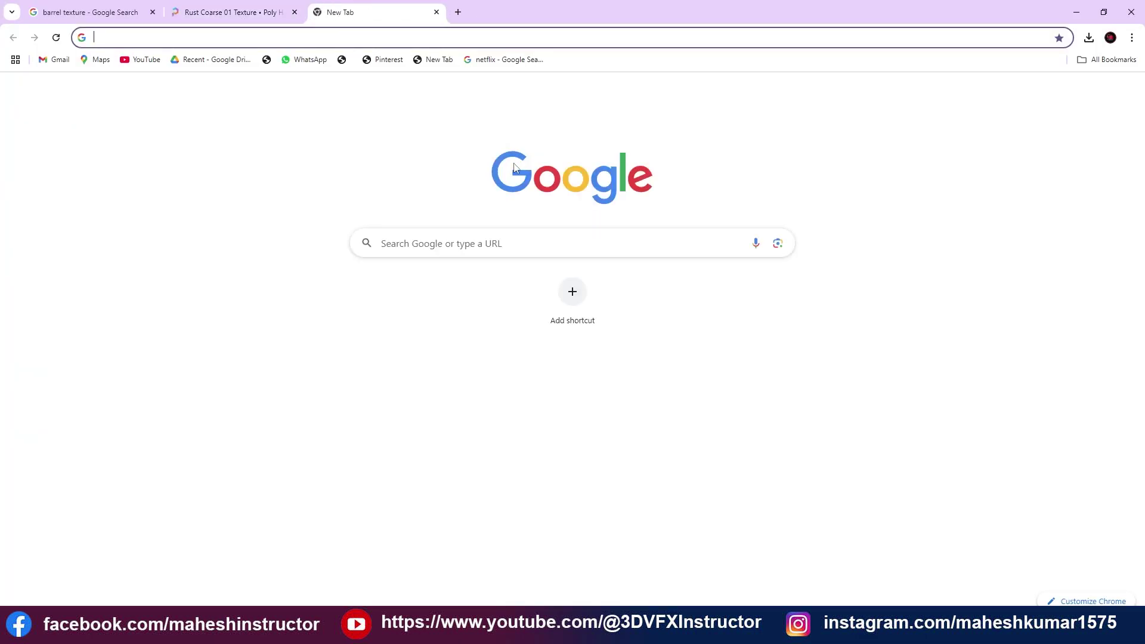
Search Google Images for 'iron texture' and copy the dark cast iron iStock image
type("iron ma")
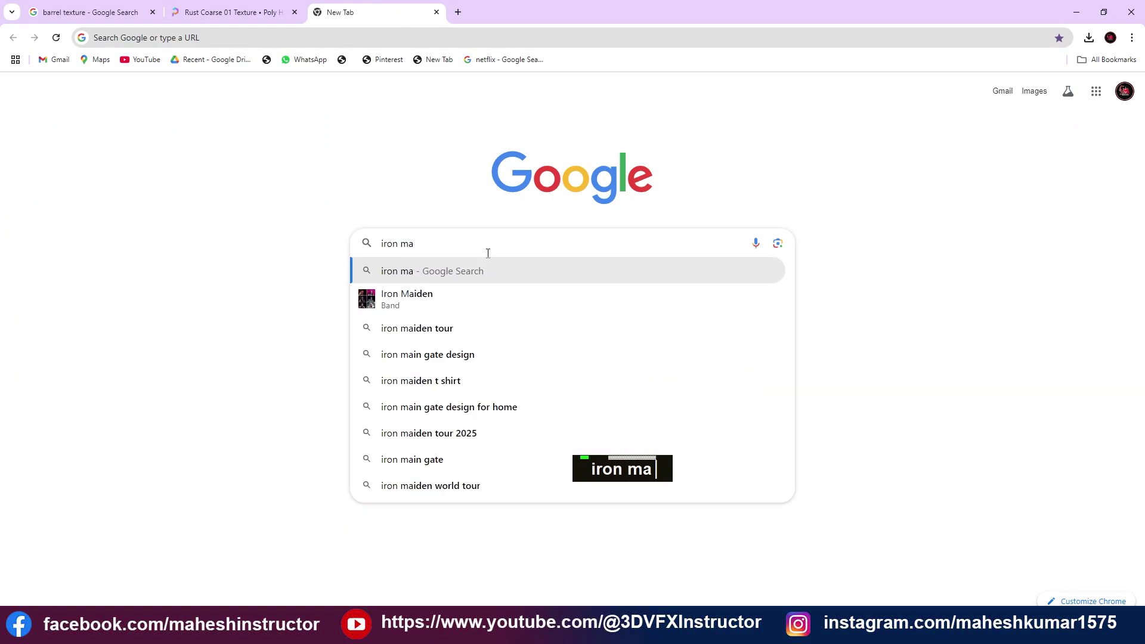
type("texture")
key("Return")
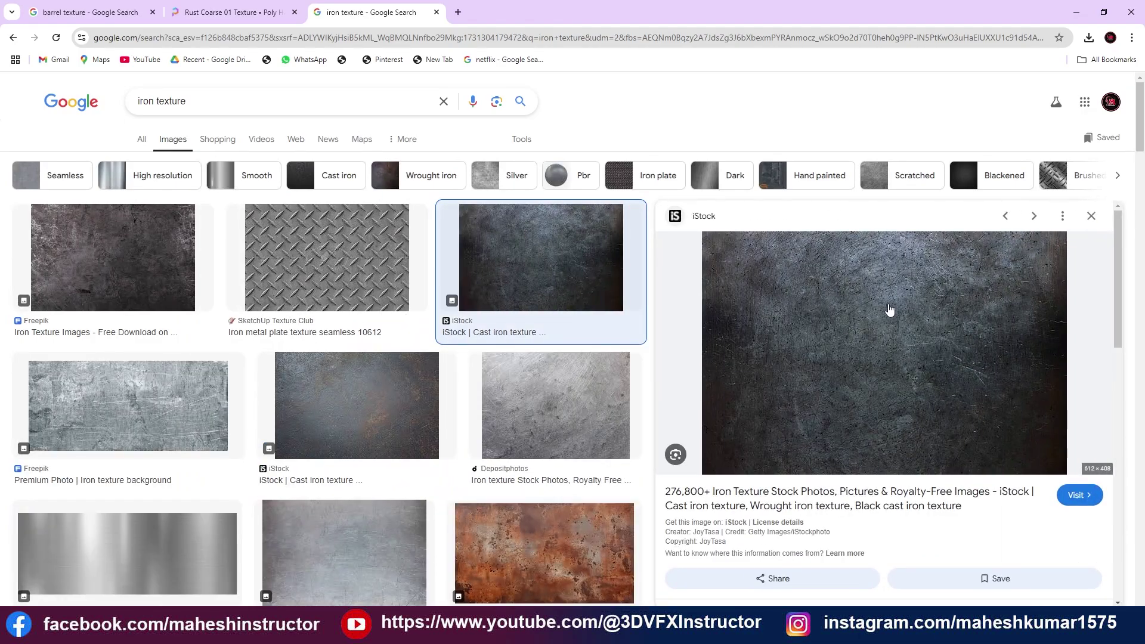
right_click(892, 310)
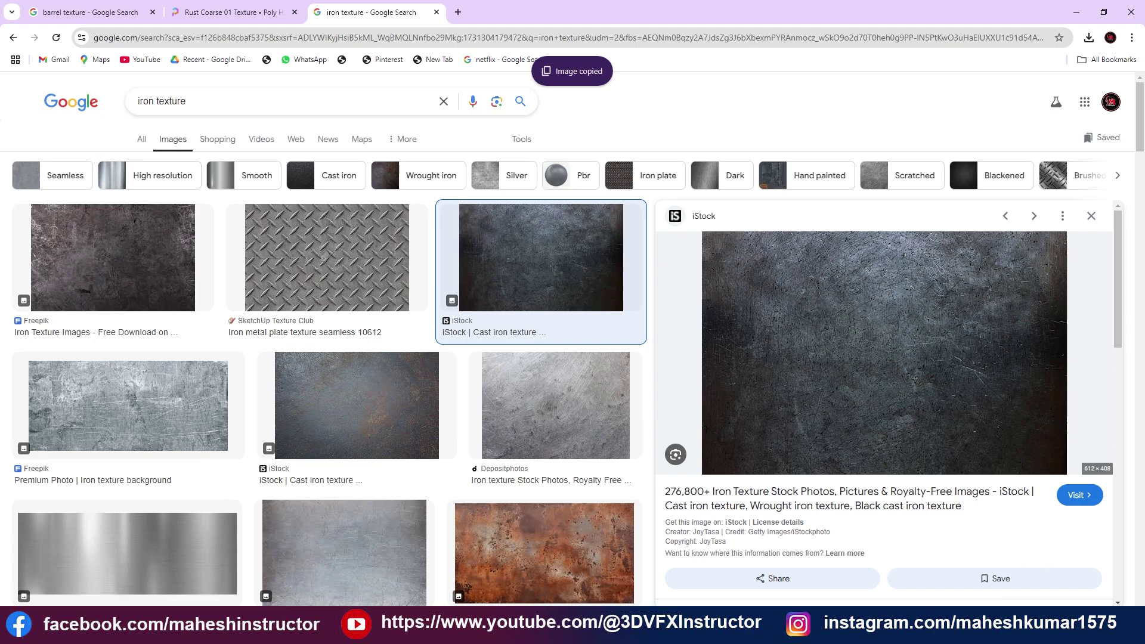
Paste the iron texture into barrel.jpg, fix the layer order and merge the wood layers
key("ctrl+v")
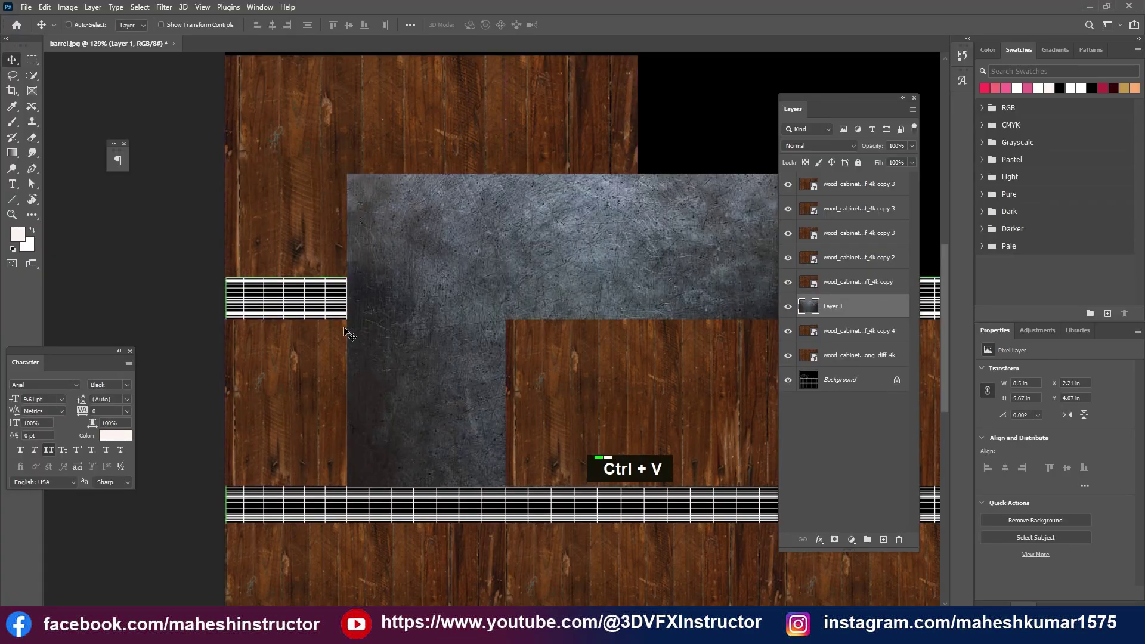
scroll("down", 3)
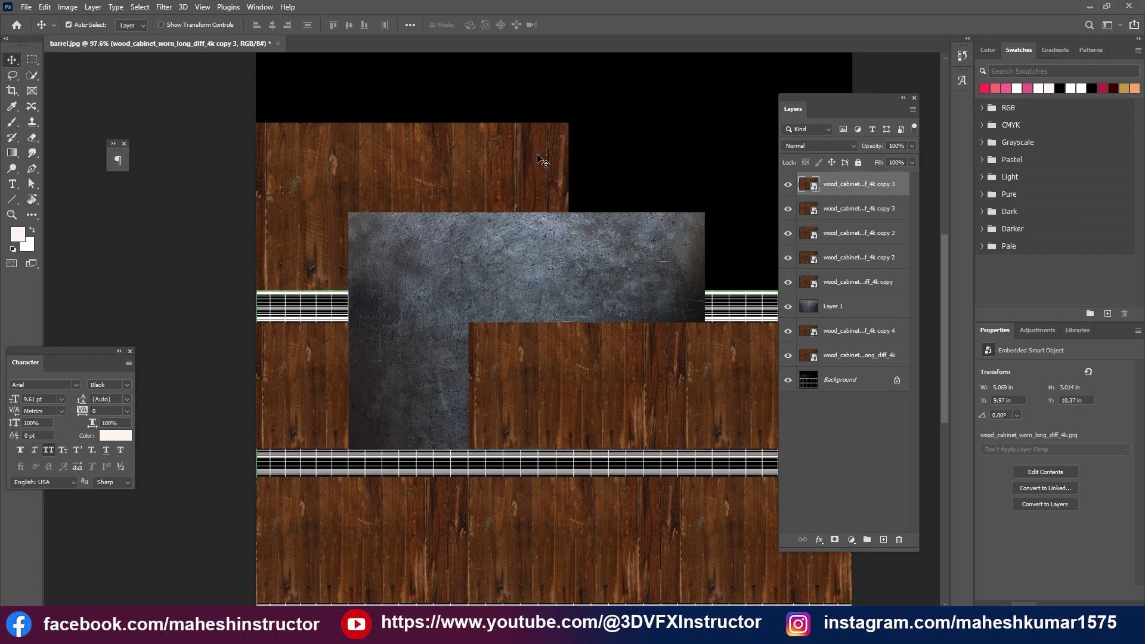
key("ctrl+z")
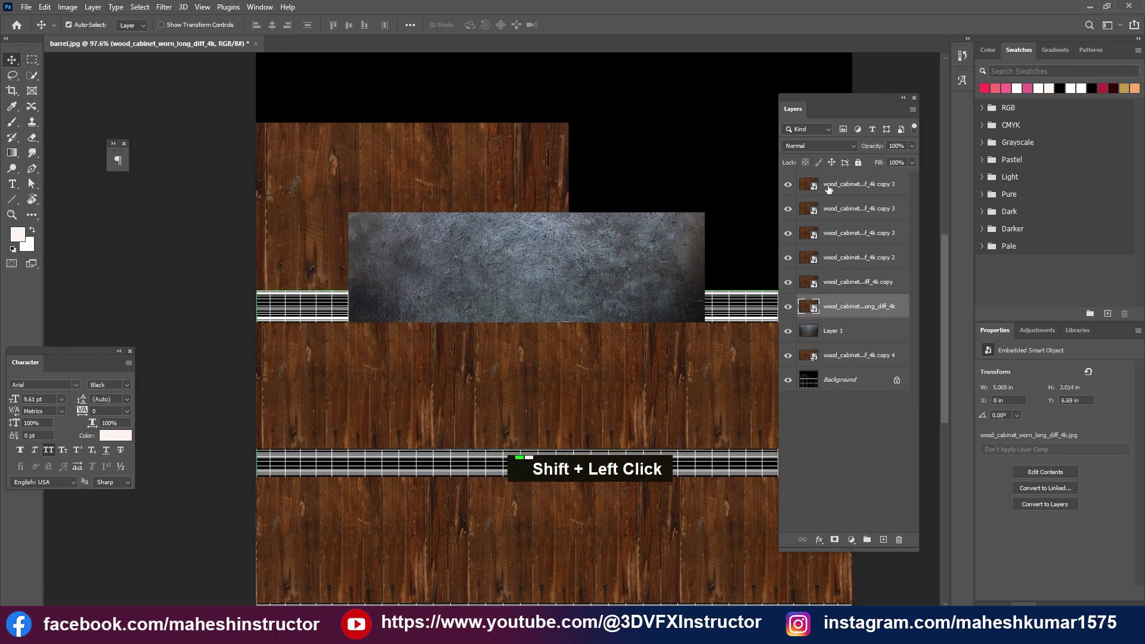
key("ctrl+e")
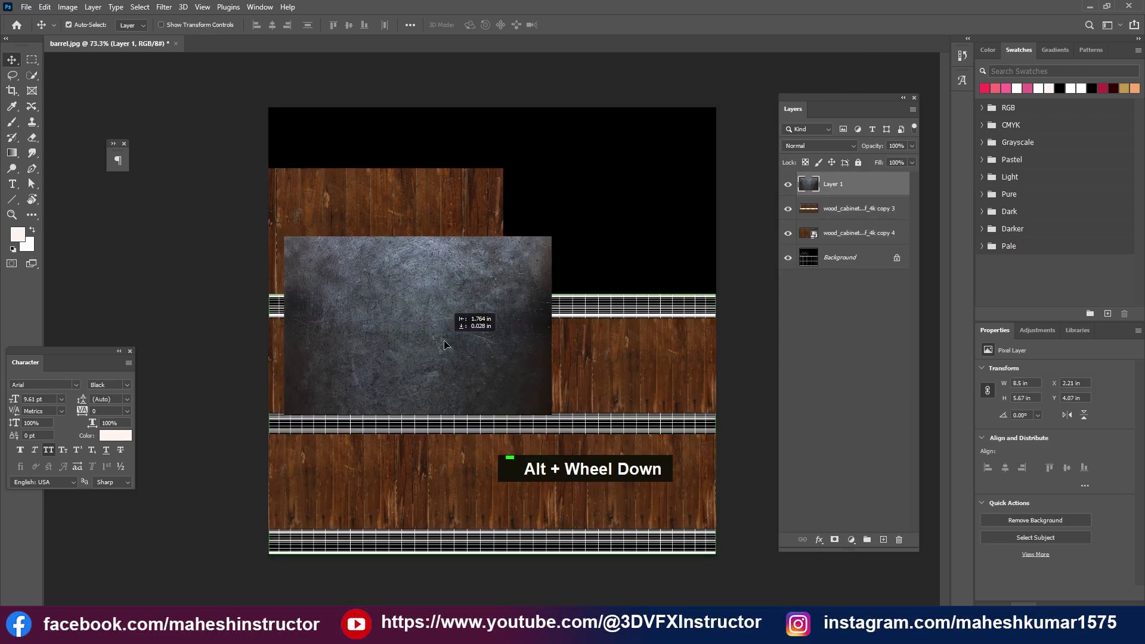
Stretch the iron layer across the three band strips and confirm the transform
scroll("down", 3)
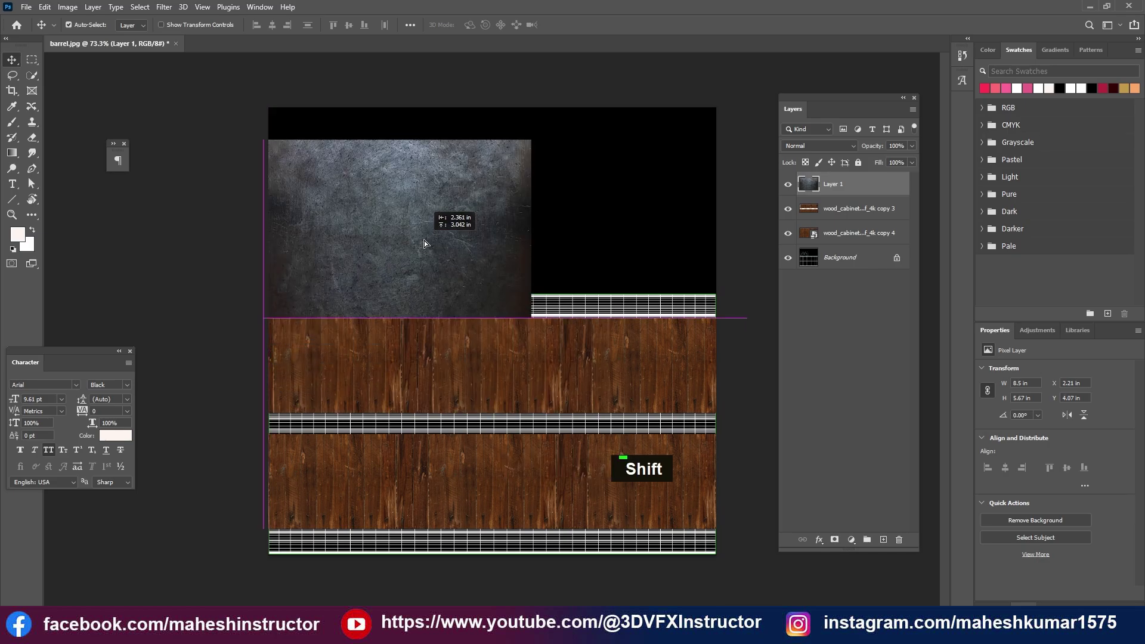
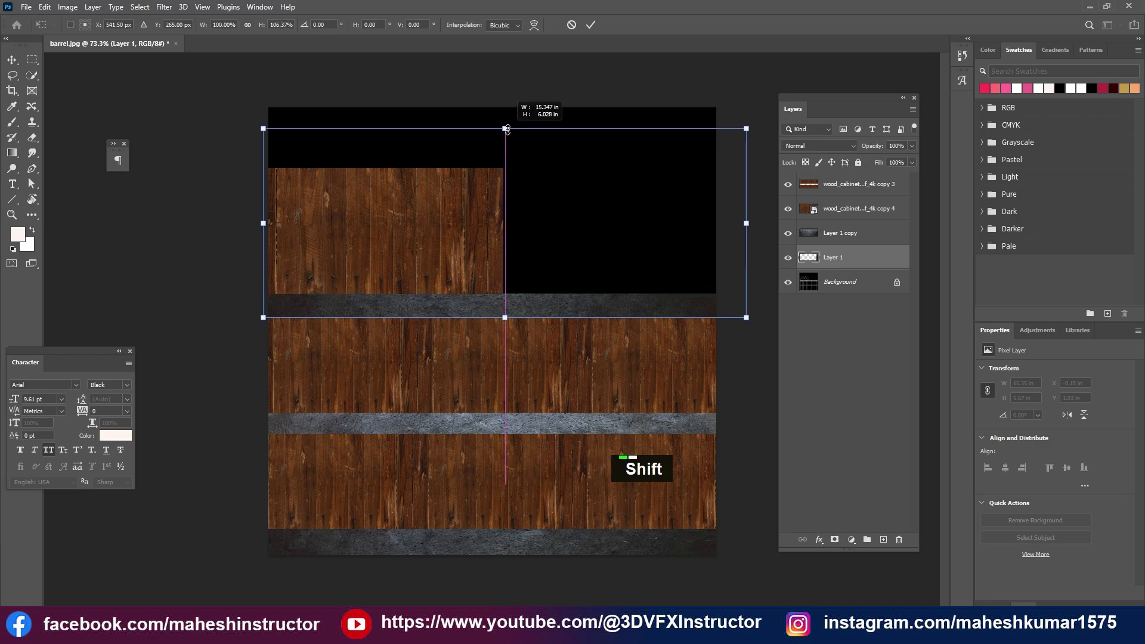
key("Return")
key("space")
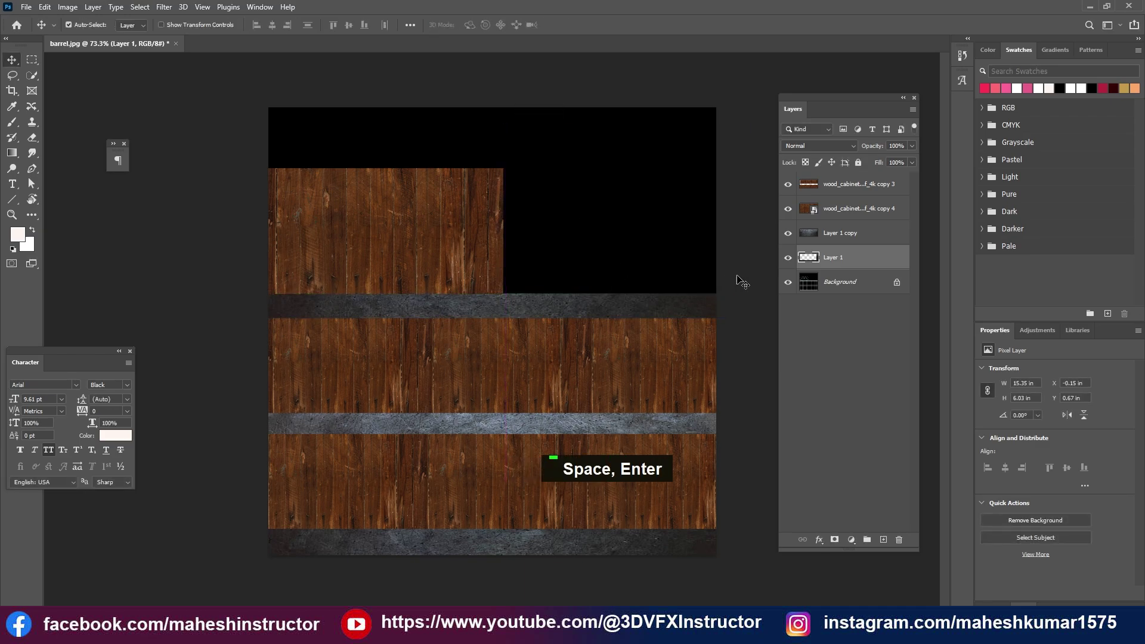
key("Return")
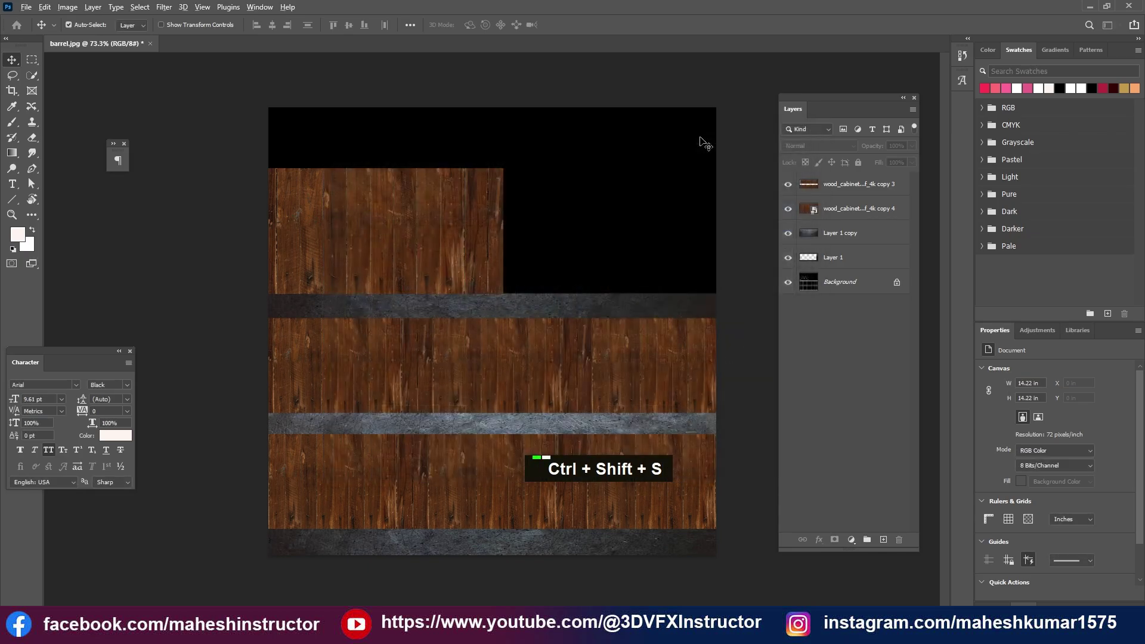
Start File > Export > Export As for the barrel texture as JPG
key("alt+f")
key("alt+e")
key("Down")
key("Return")
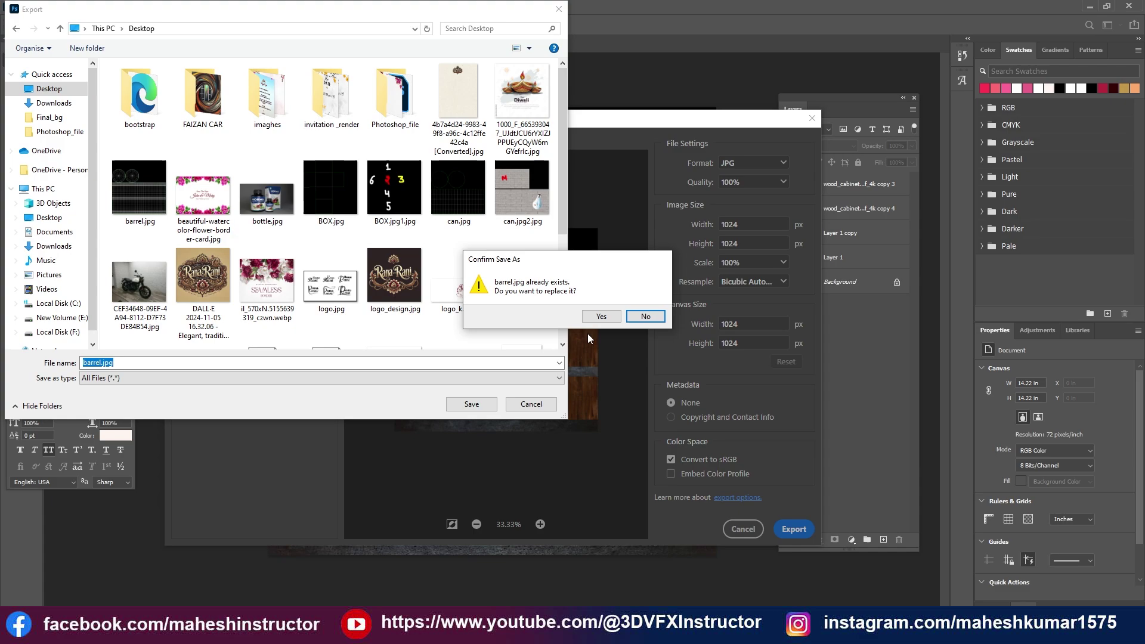
Save it as barrel.jpg on the Desktop, replacing the existing file
key("Right")
key("2")
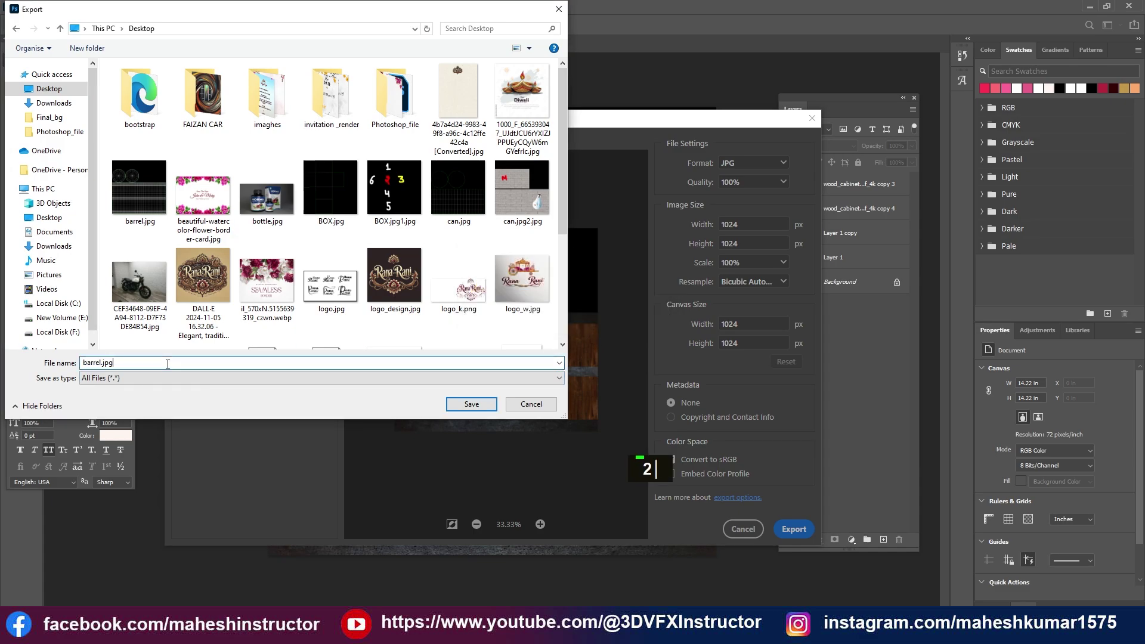
key("Return")
key("2")
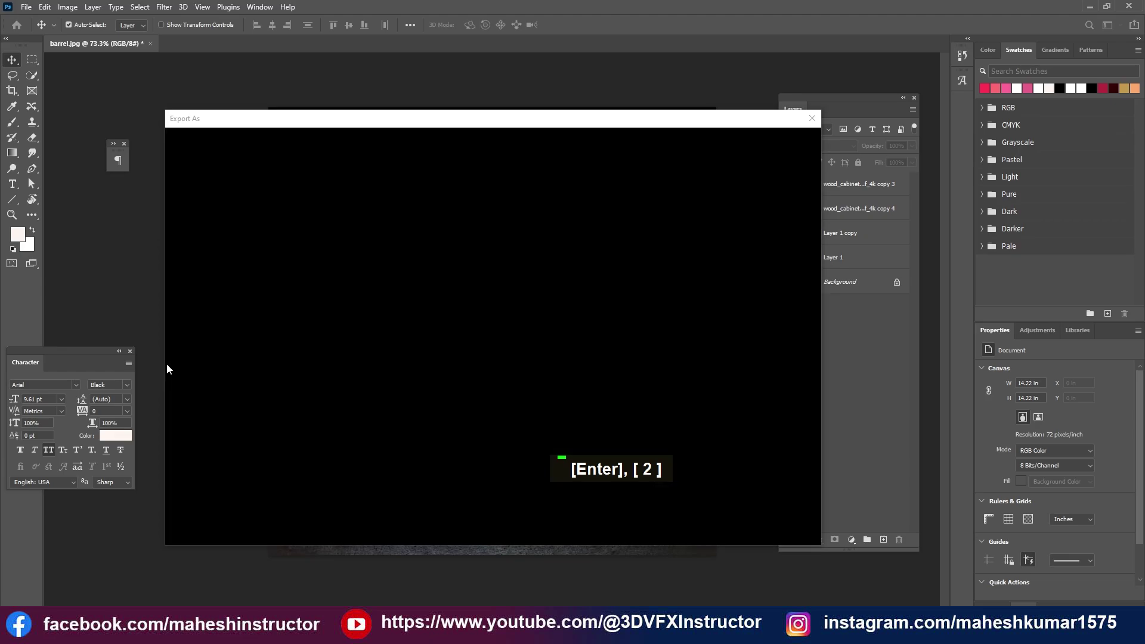
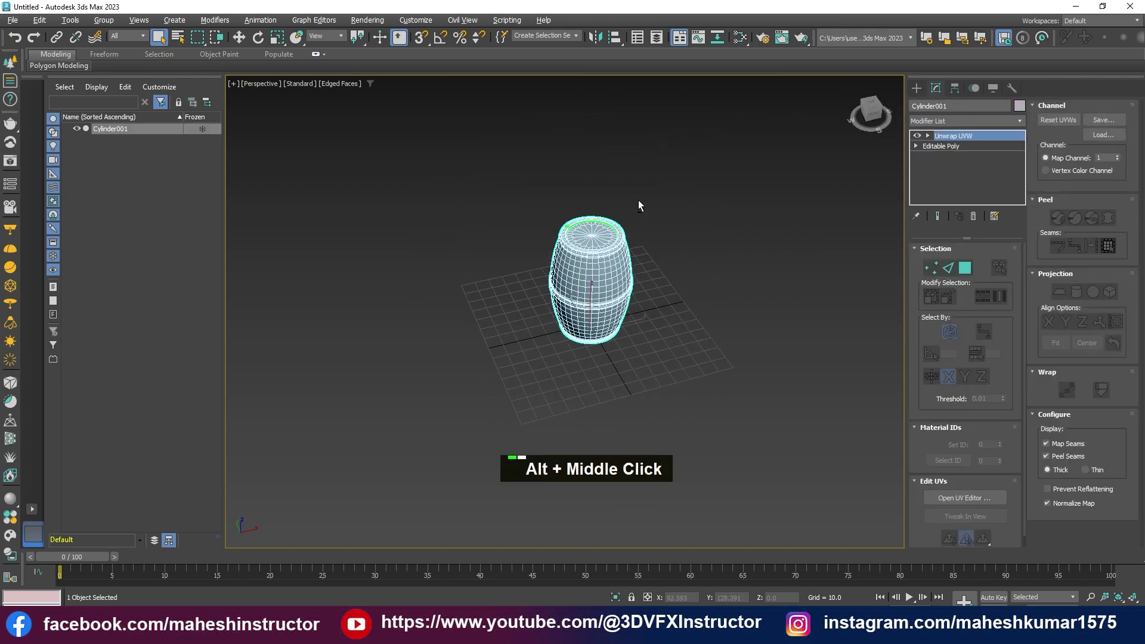
Create a V-Ray material with the wood-and-iron bitmap in Diffuse and assign it to the barrel
scroll("up", 3)
middle_click(603, 360)
key("m")
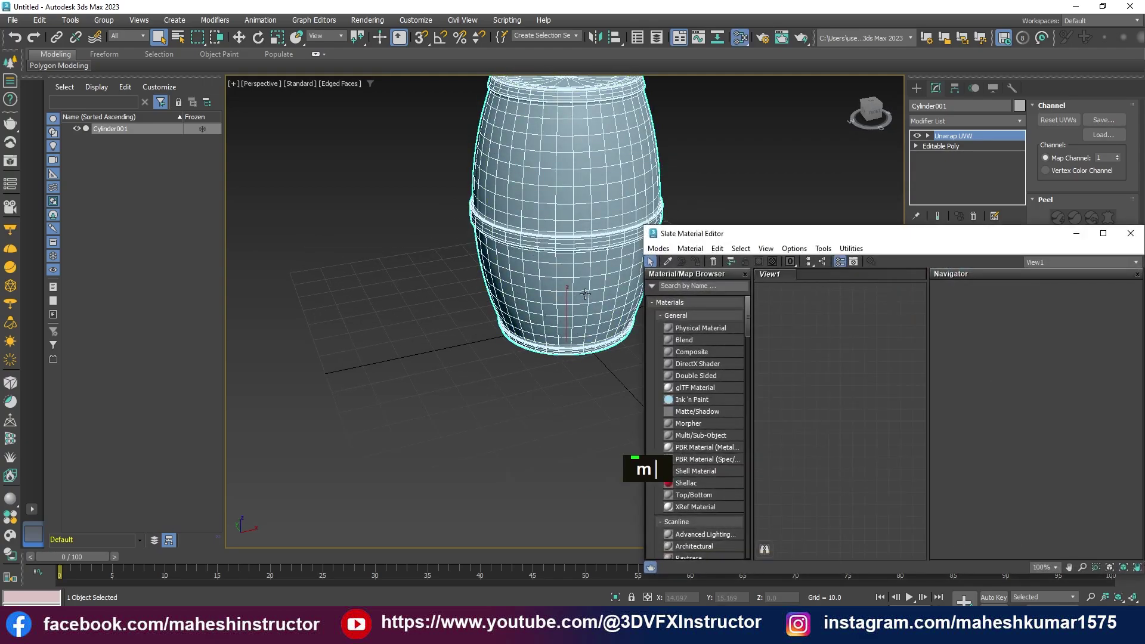
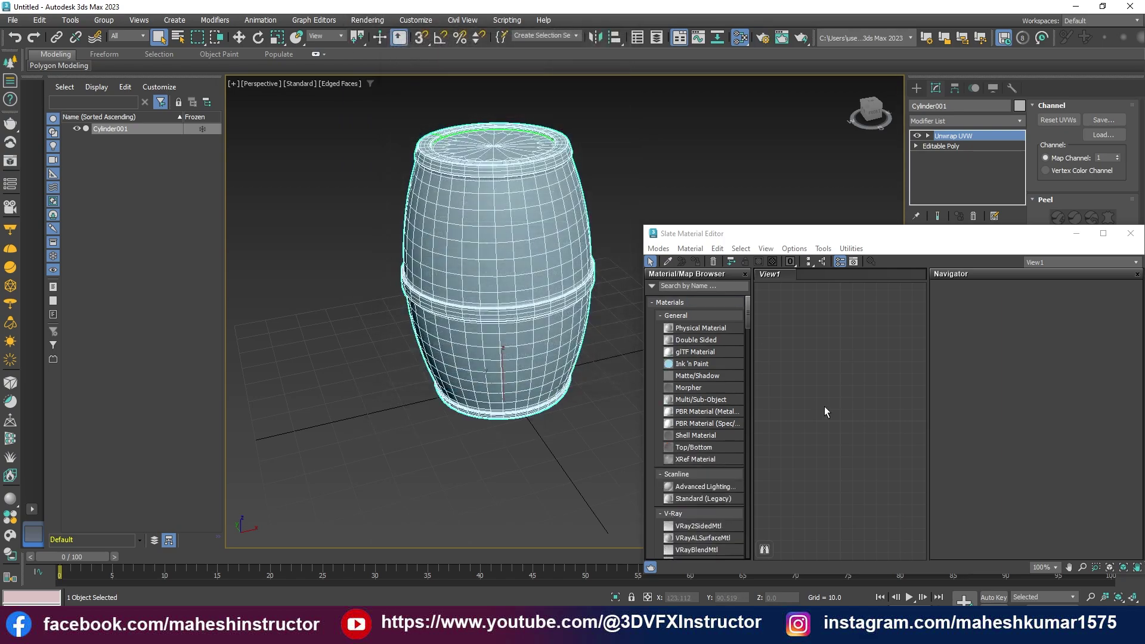
right_click(821, 352)
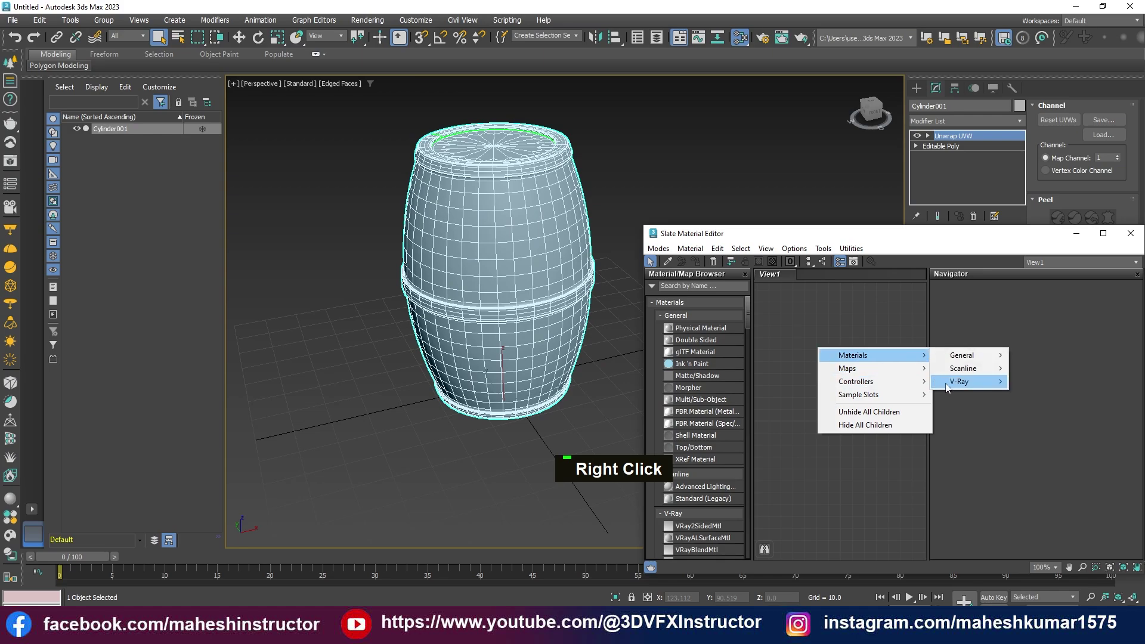
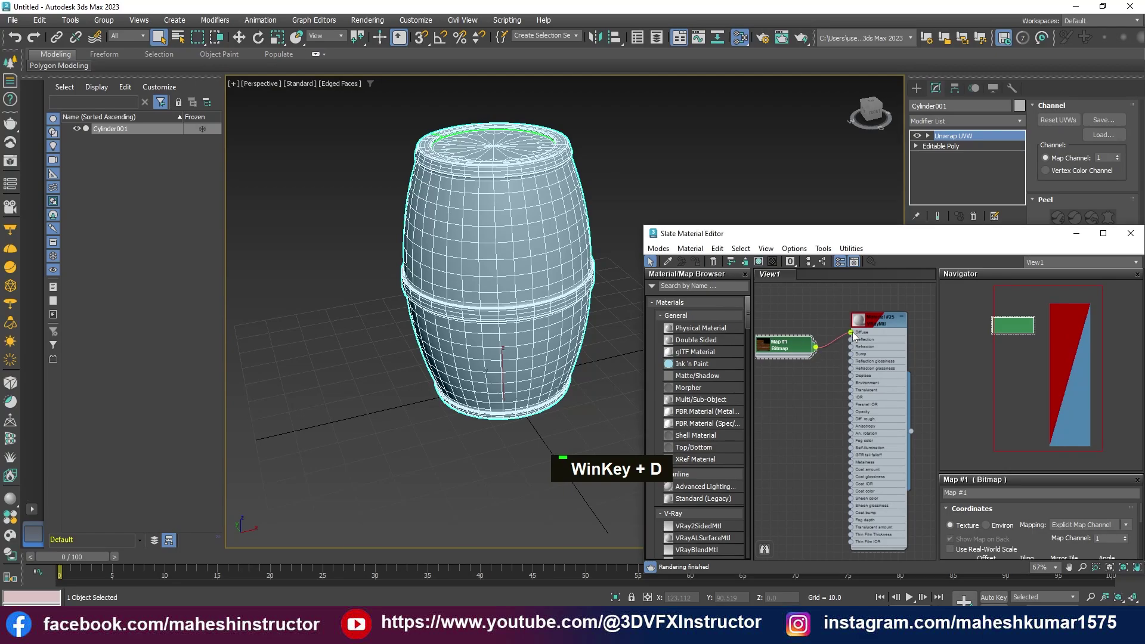
scroll("up", 3)
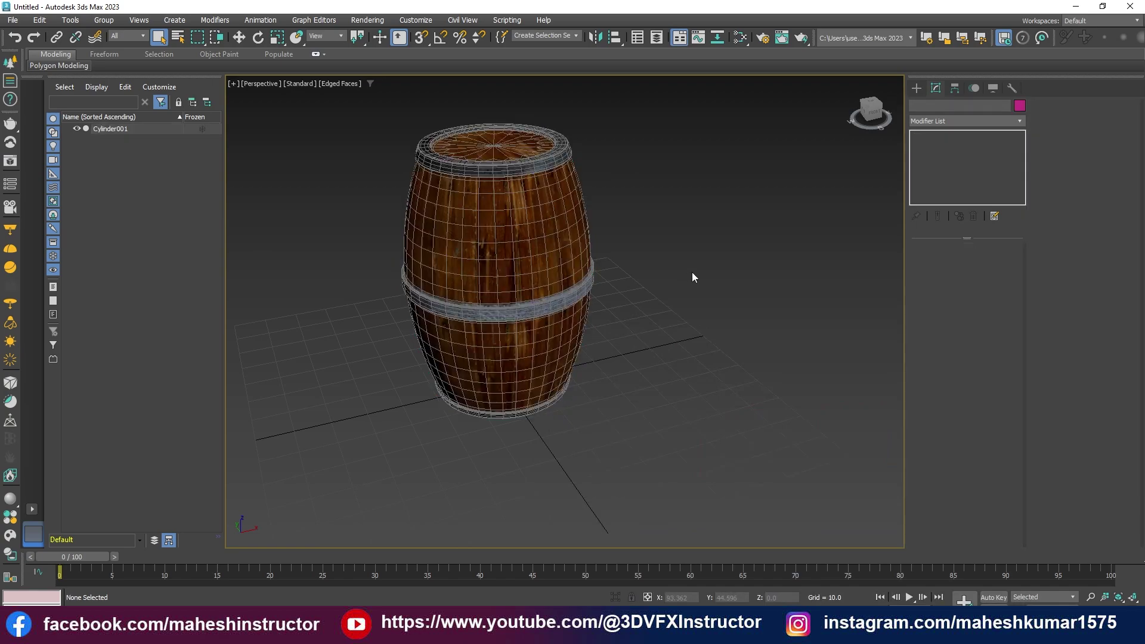
Clone the barrel beside the original and set the angle snap to 90°
middle_click(680, 354)
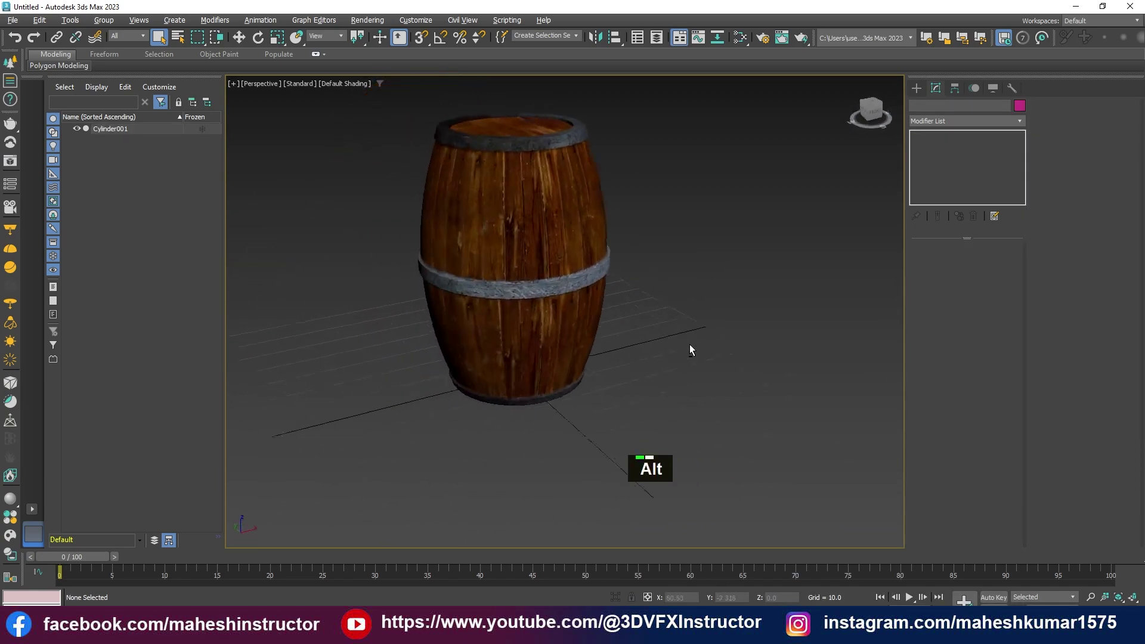
middle_click(515, 301)
scroll("down", 3)
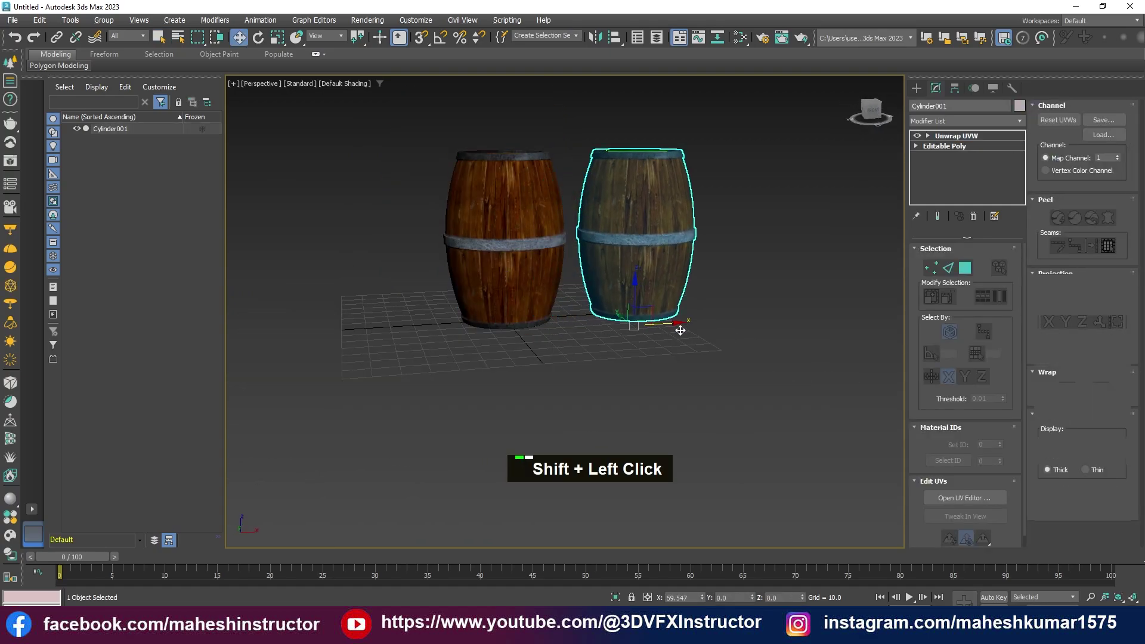
type("e")
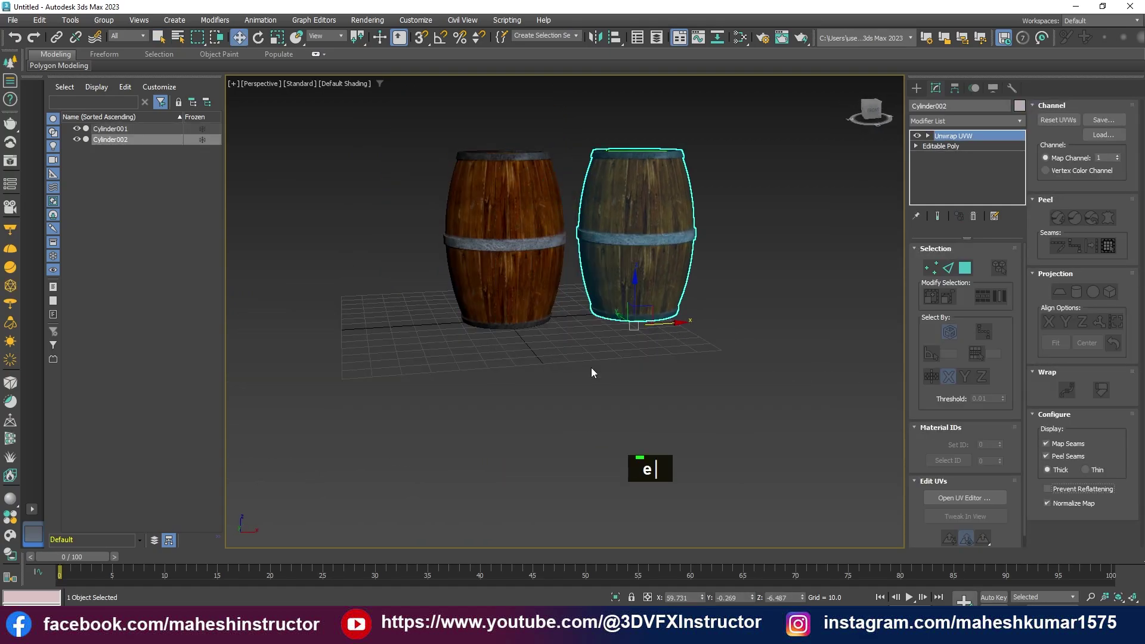
right_click(434, 44)
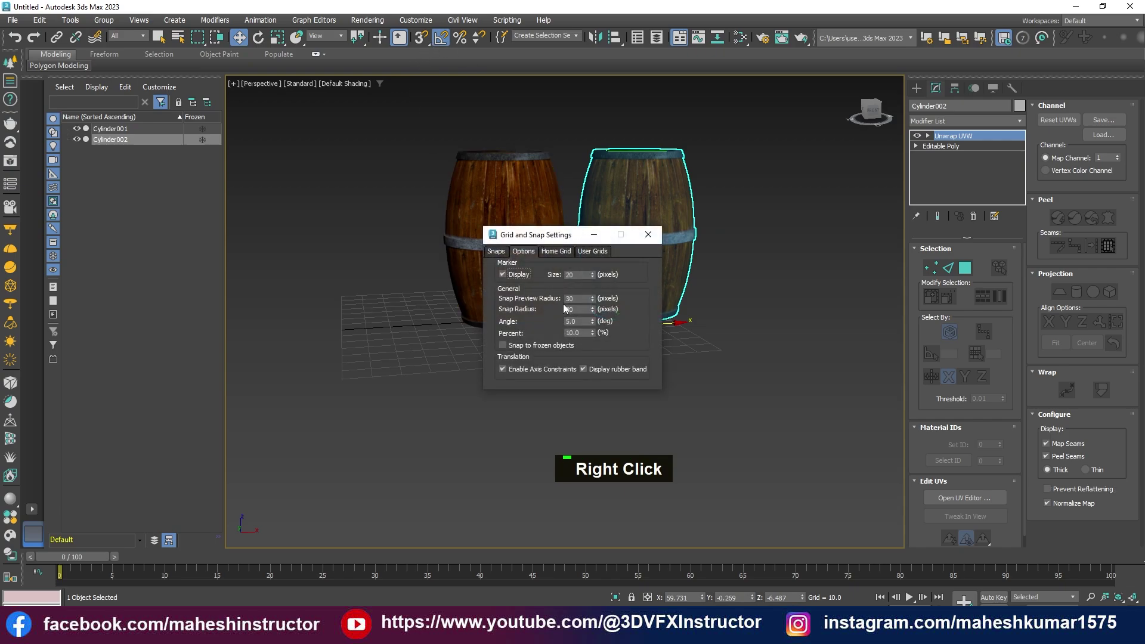
type("9")
key("Return")
Rotate the copy Cylinder002 90° so it lies on its side, positioning it with move
type("e")
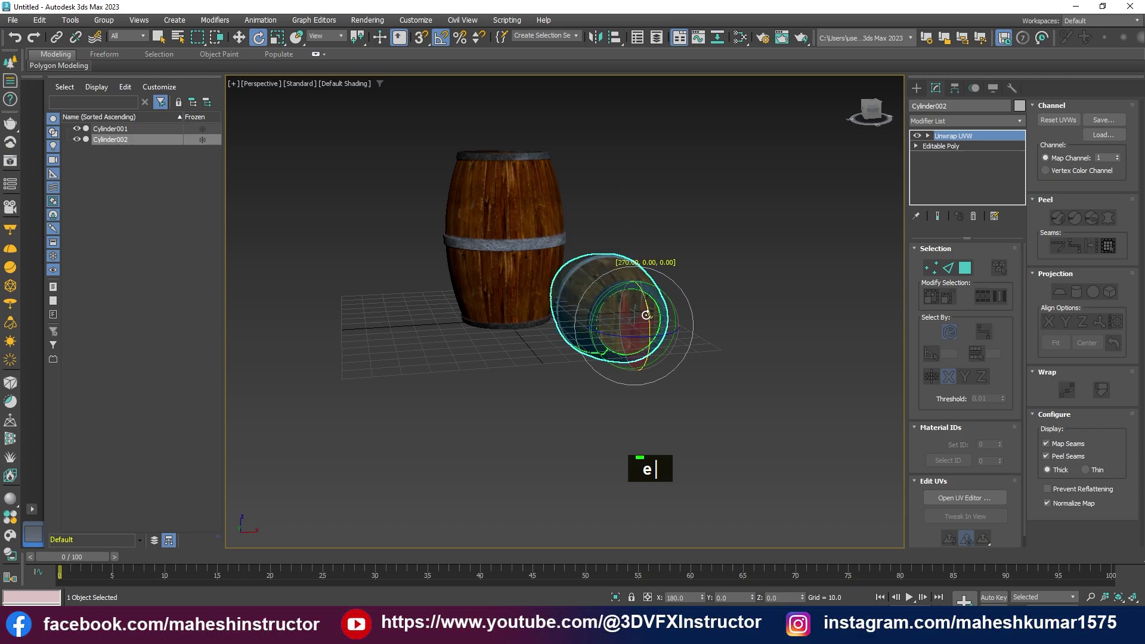
type("w")
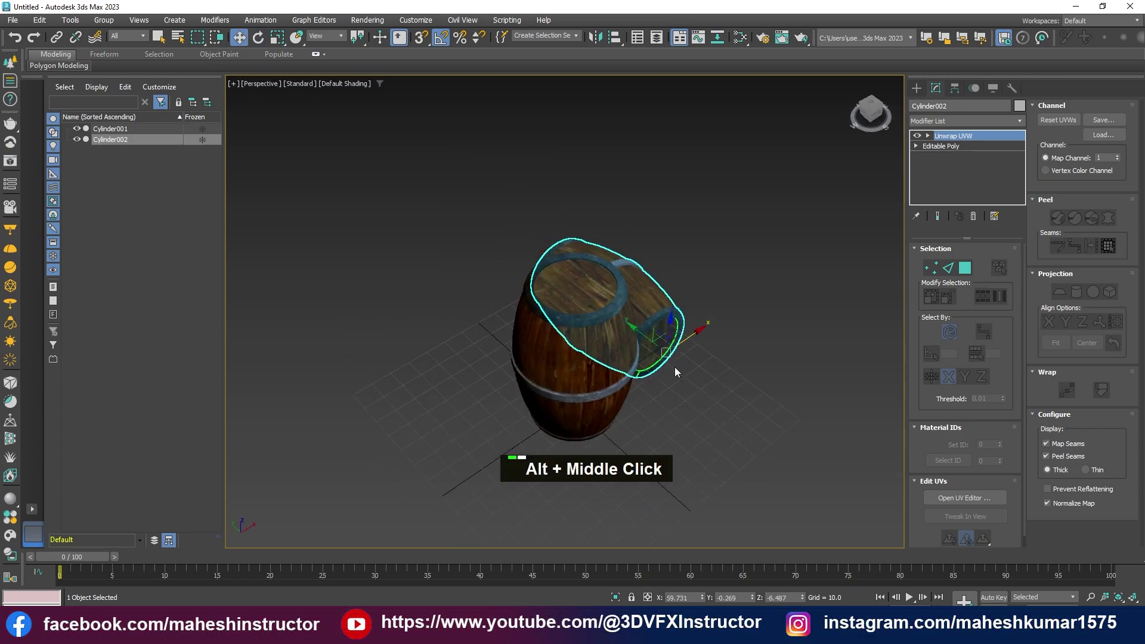
type("e")
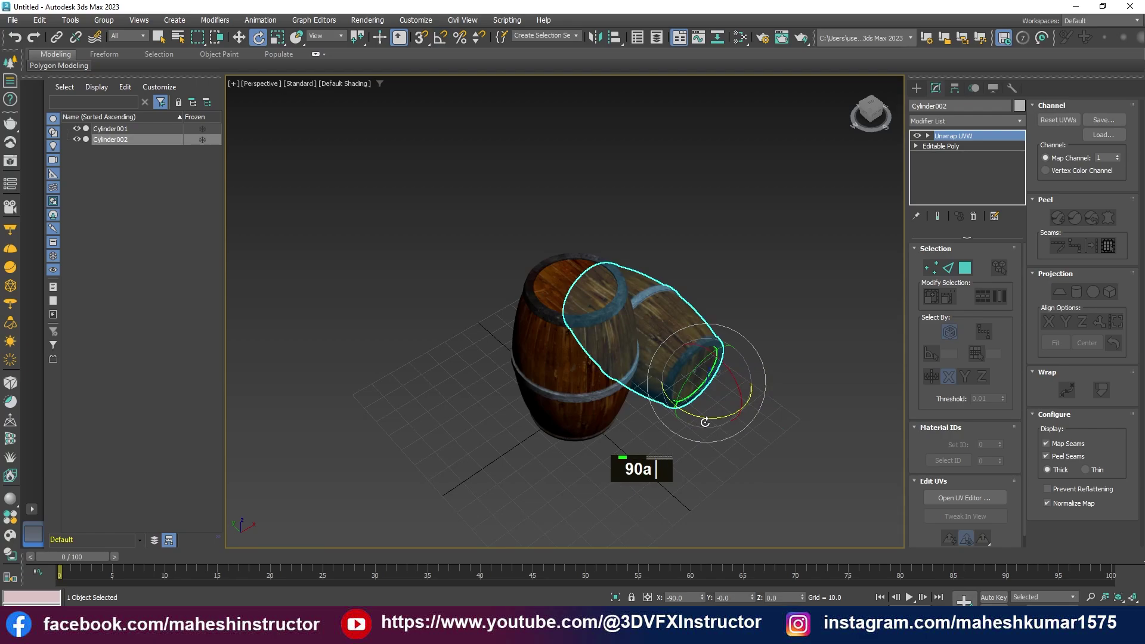